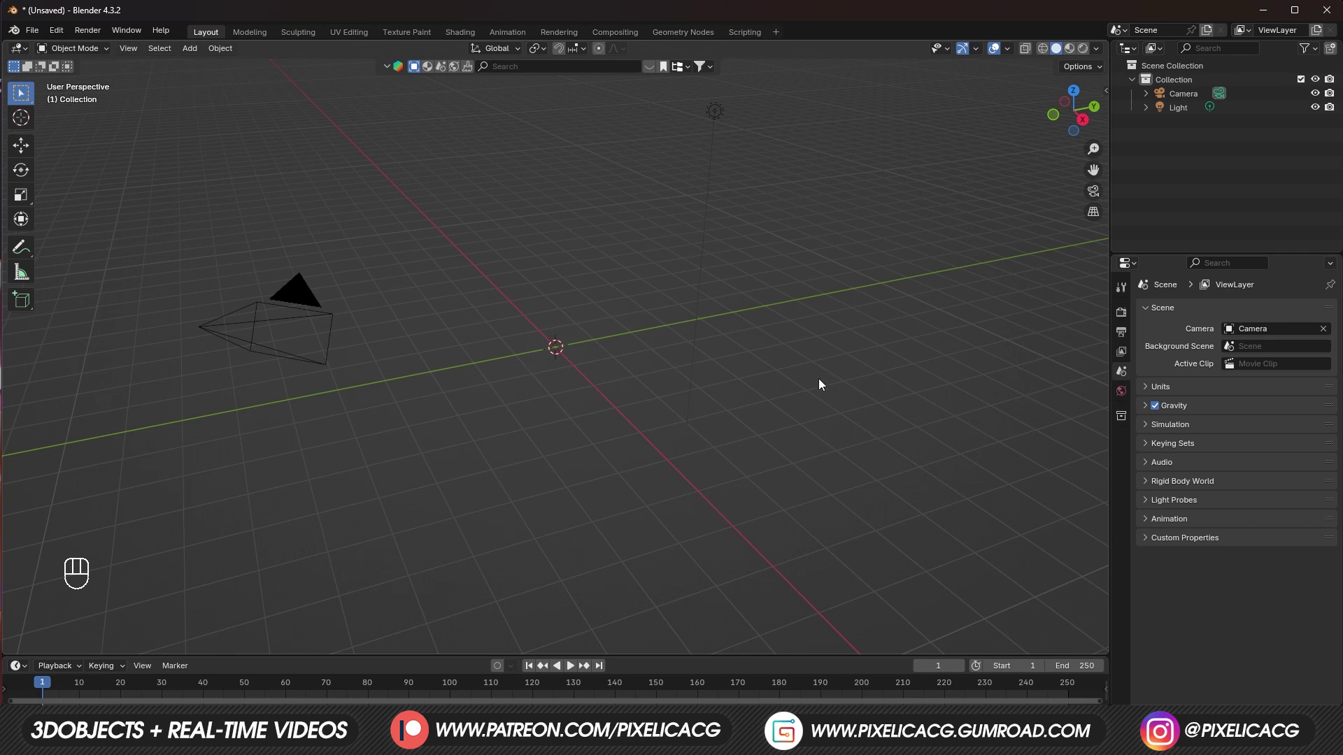
# Step: In right side view, add the eye cross-section picture as a reference image and position it
pyautogui.press('F10')
pyautogui.moveTo(559, 337); pyautogui.dragTo(527, 300)
pyautogui.press('shift+a')
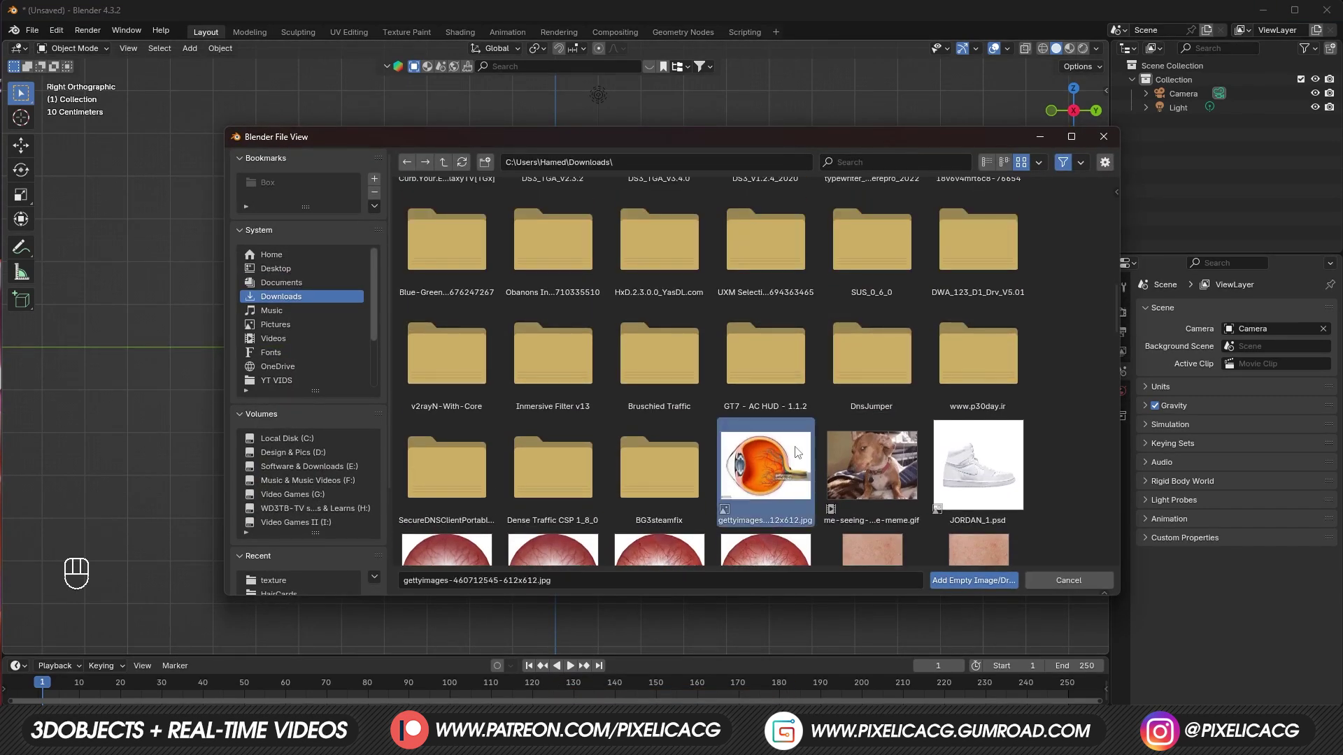
pyautogui.press('s')
pyautogui.press('g')
pyautogui.press('s')
pyautogui.press('ctrl+z')
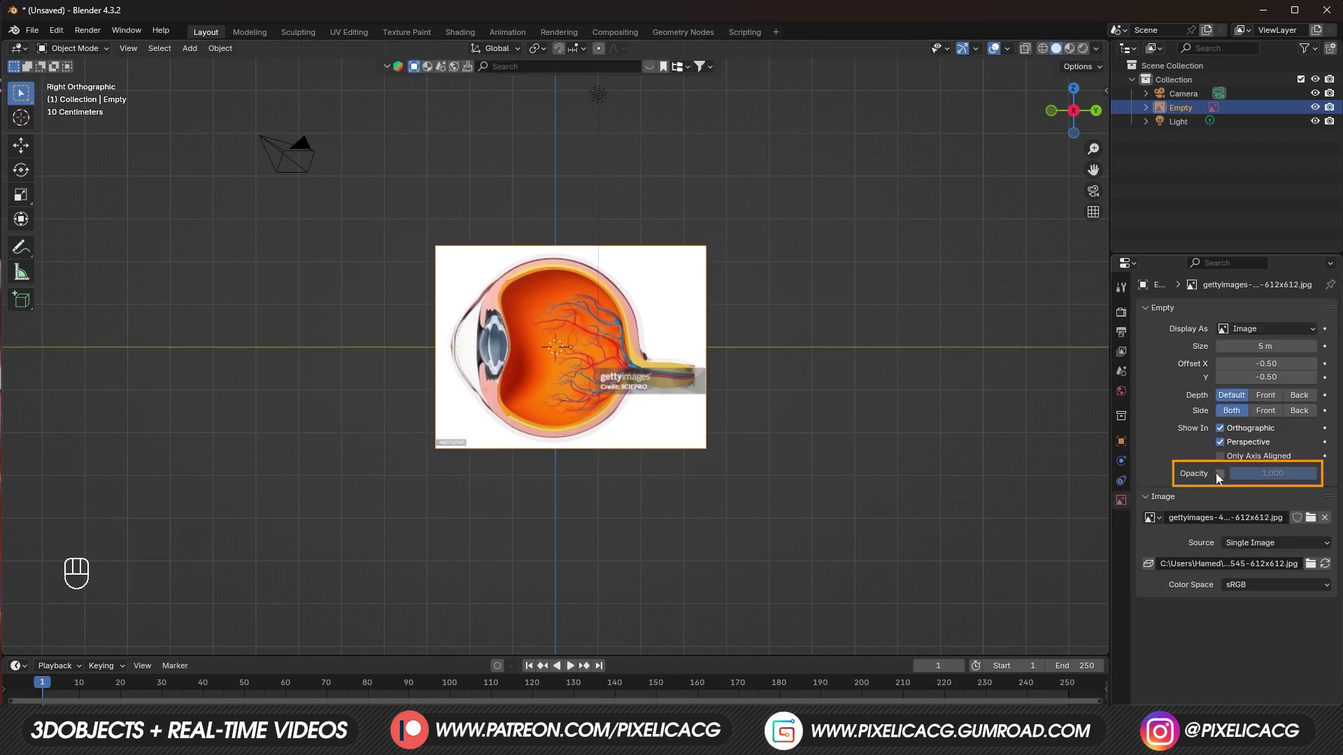
# Step: Enable the reference image's opacity and lower it to about 0.16
pyautogui.middleClick(1024, 56)
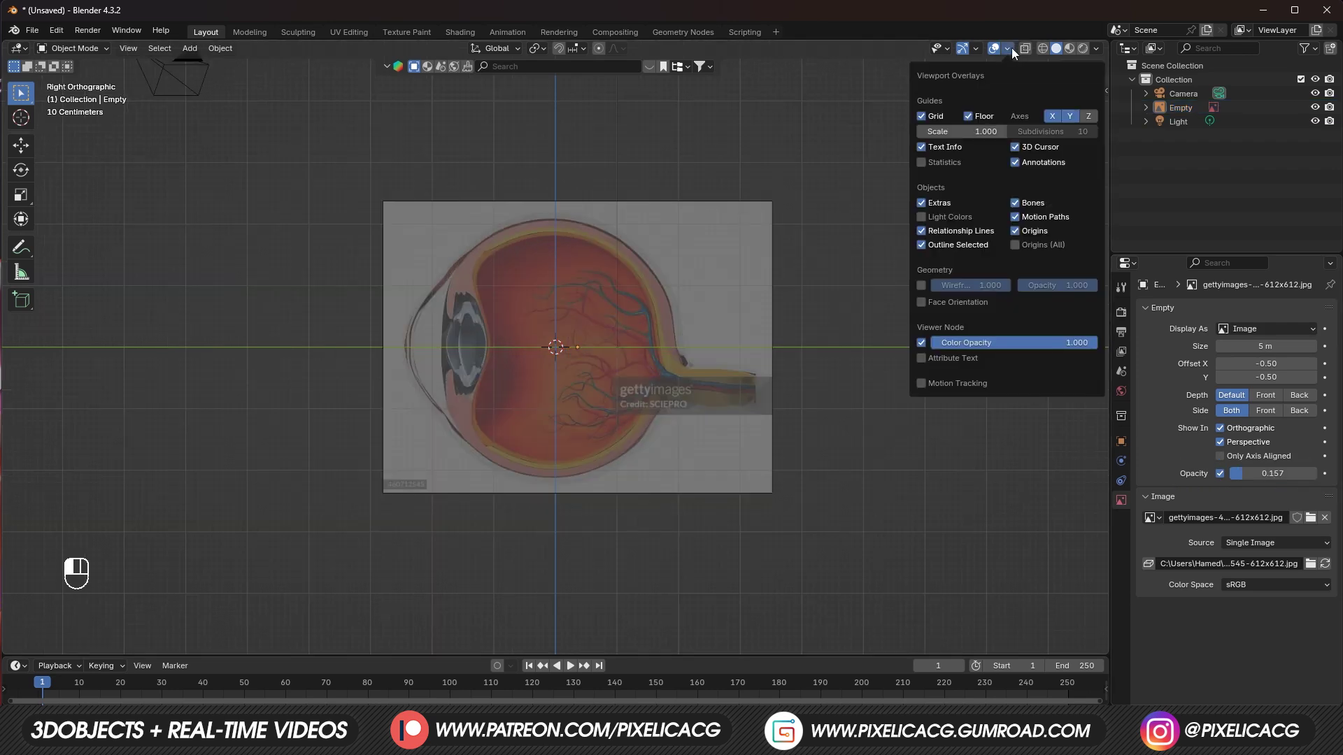
pyautogui.moveTo(819, 363); pyautogui.dragTo(487, 351)
pyautogui.press('Tab')
# Step: Add a UV sphere over the eyeball area of the reference
pyautogui.press('x')
pyautogui.press('shift+a')
pyautogui.moveTo(489, 349); pyautogui.dragTo(559, 388)
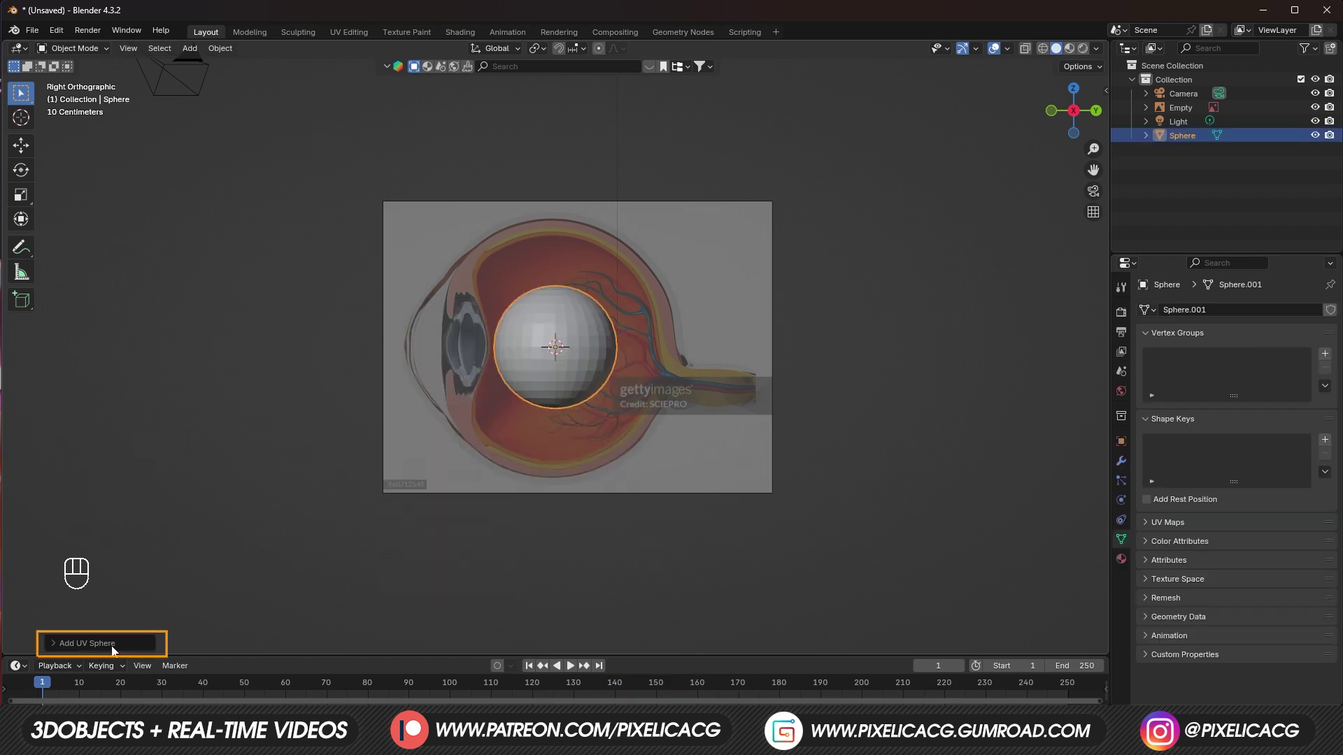
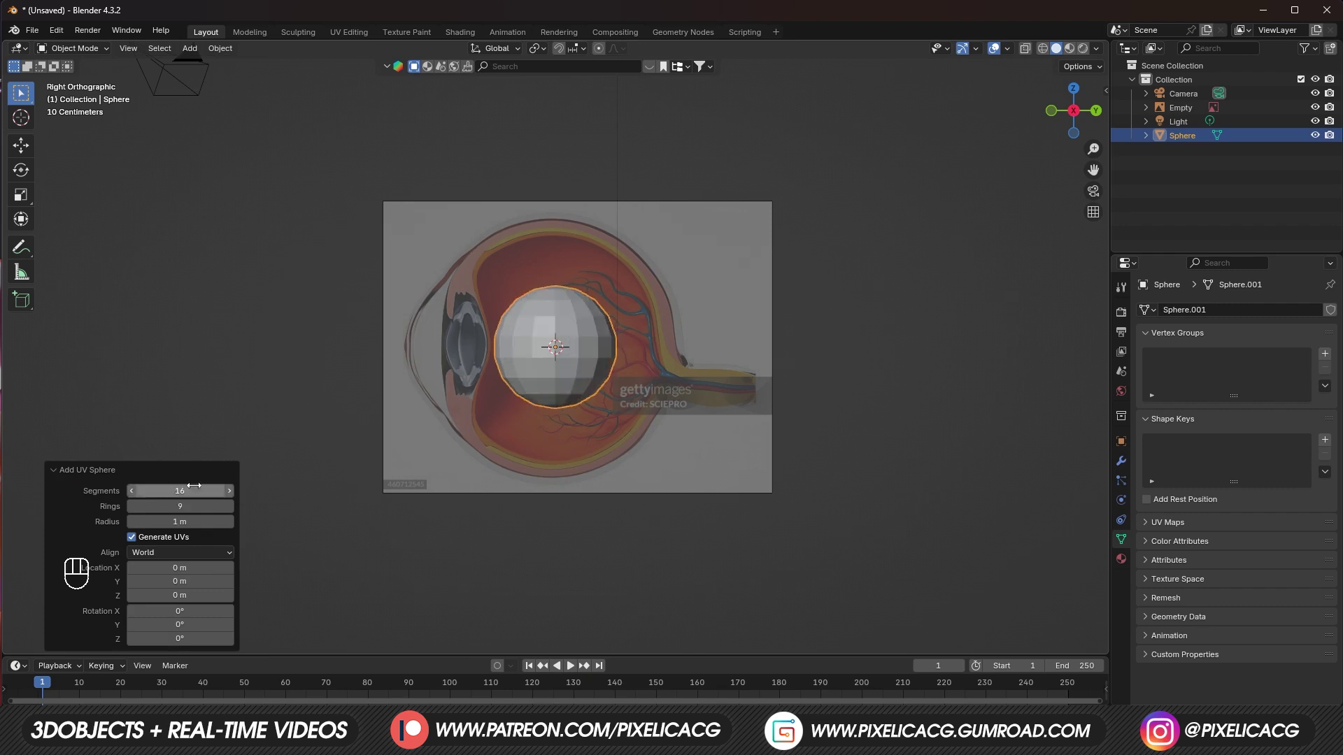
pyautogui.click(551, 352)
# Step: Scale and rotate the sphere to match the eyeball outline in the side view
pyautogui.press('F10')
pyautogui.press('Tab')
pyautogui.press('s')
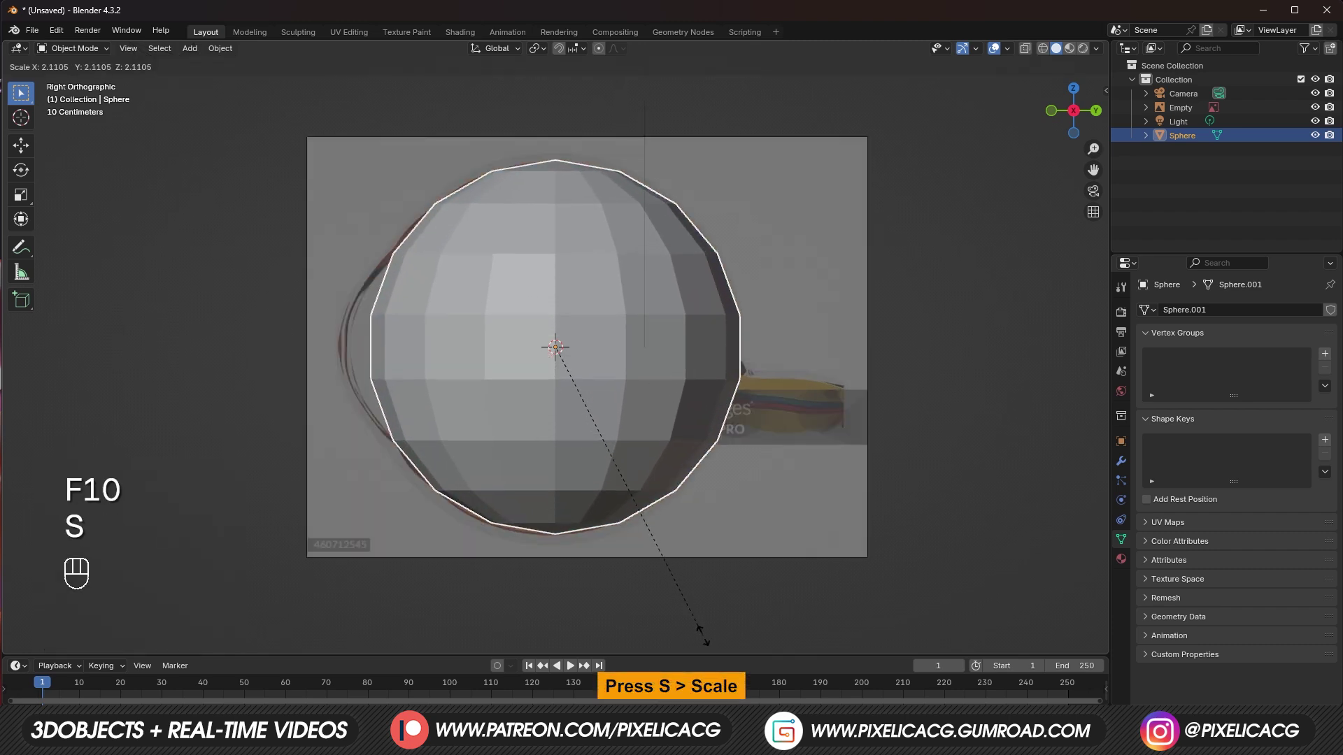
pyautogui.press('r')
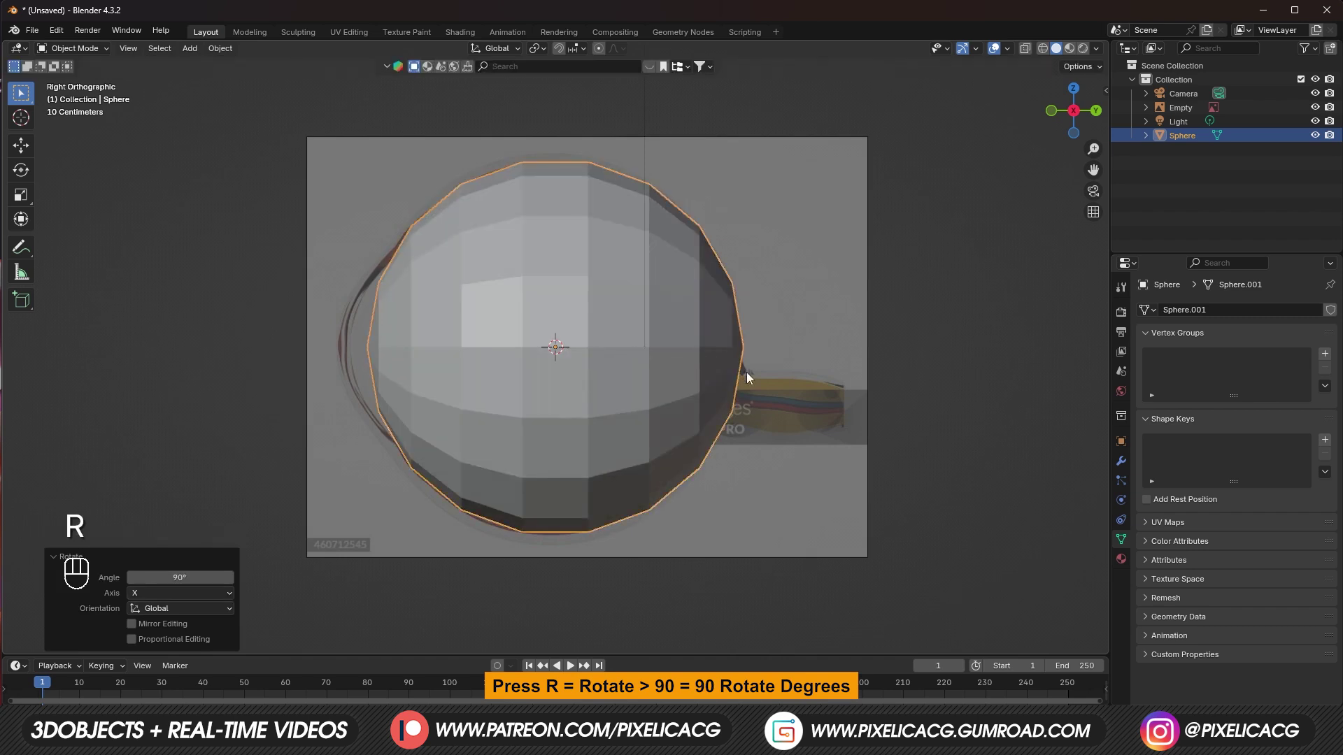
# Step: Finalise the sphere size and begin resizing its front edge ring in Edit Mode
pyautogui.press('g')
pyautogui.press('s')
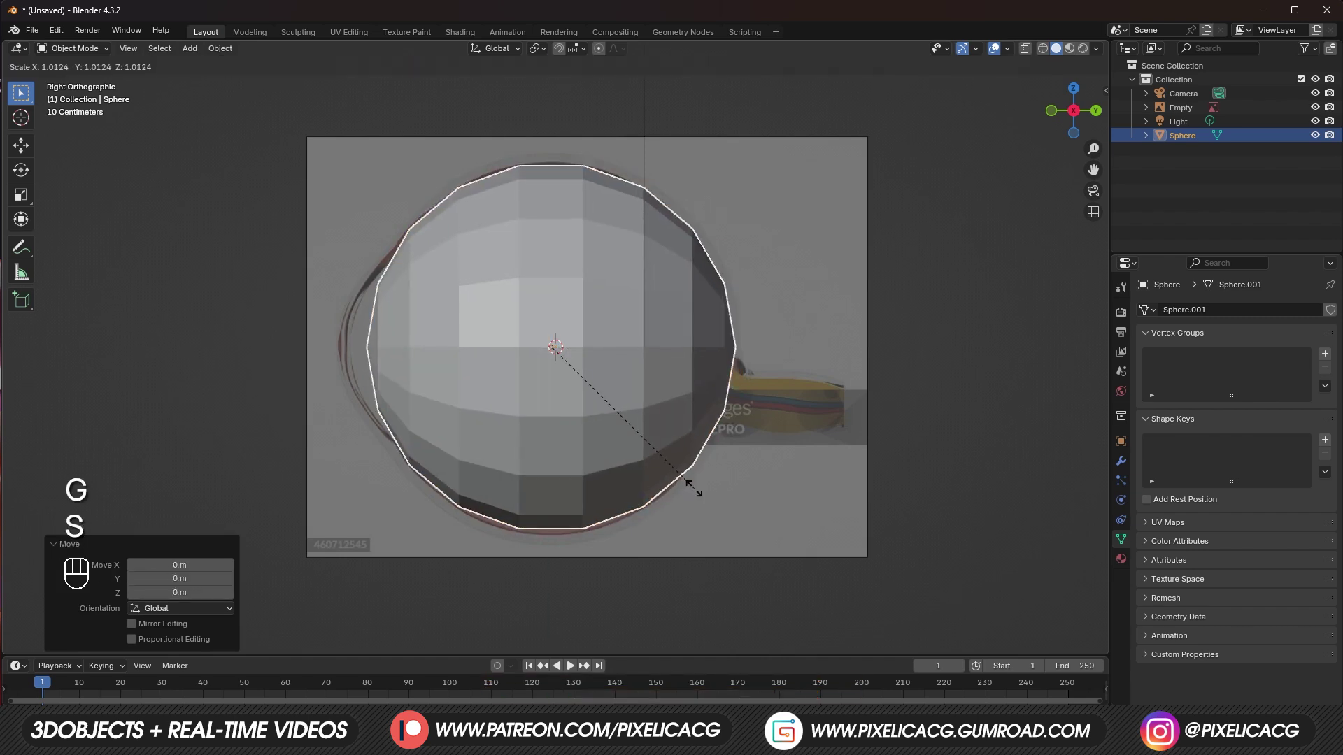
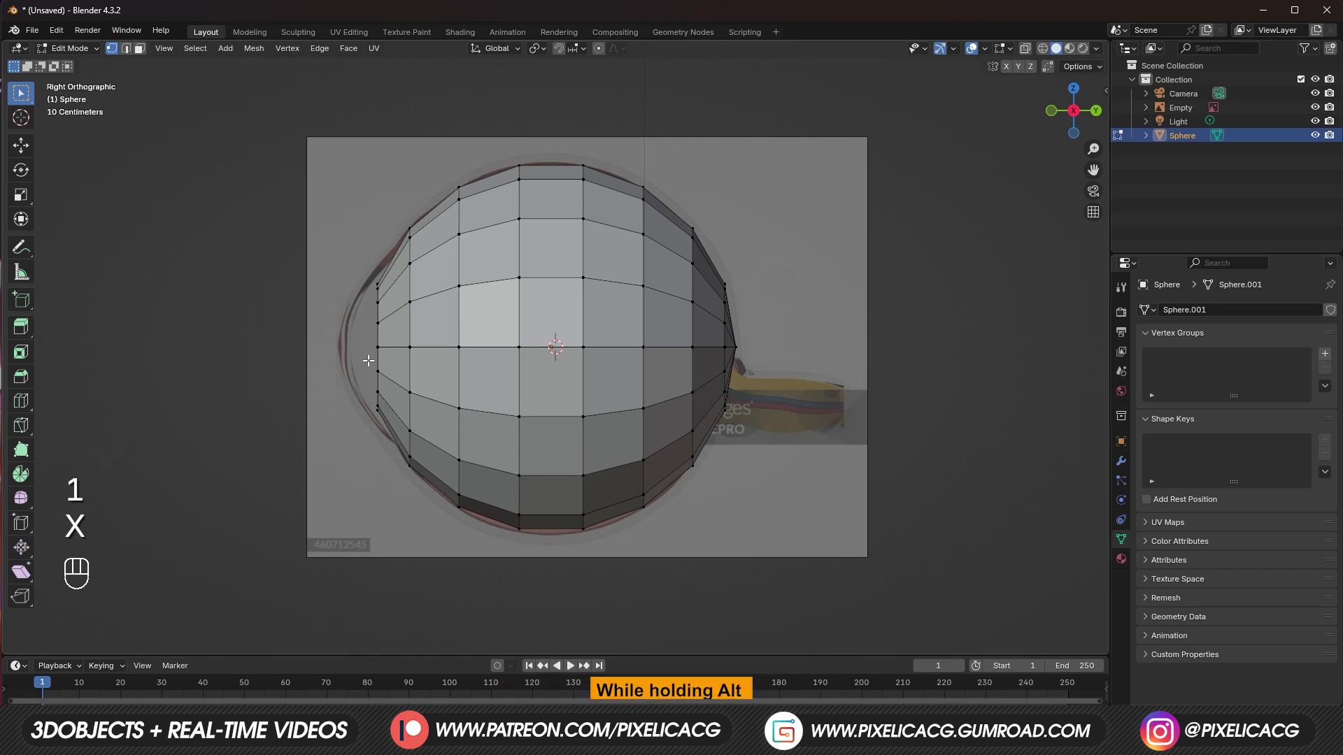
pyautogui.press('2')
pyautogui.press('s')
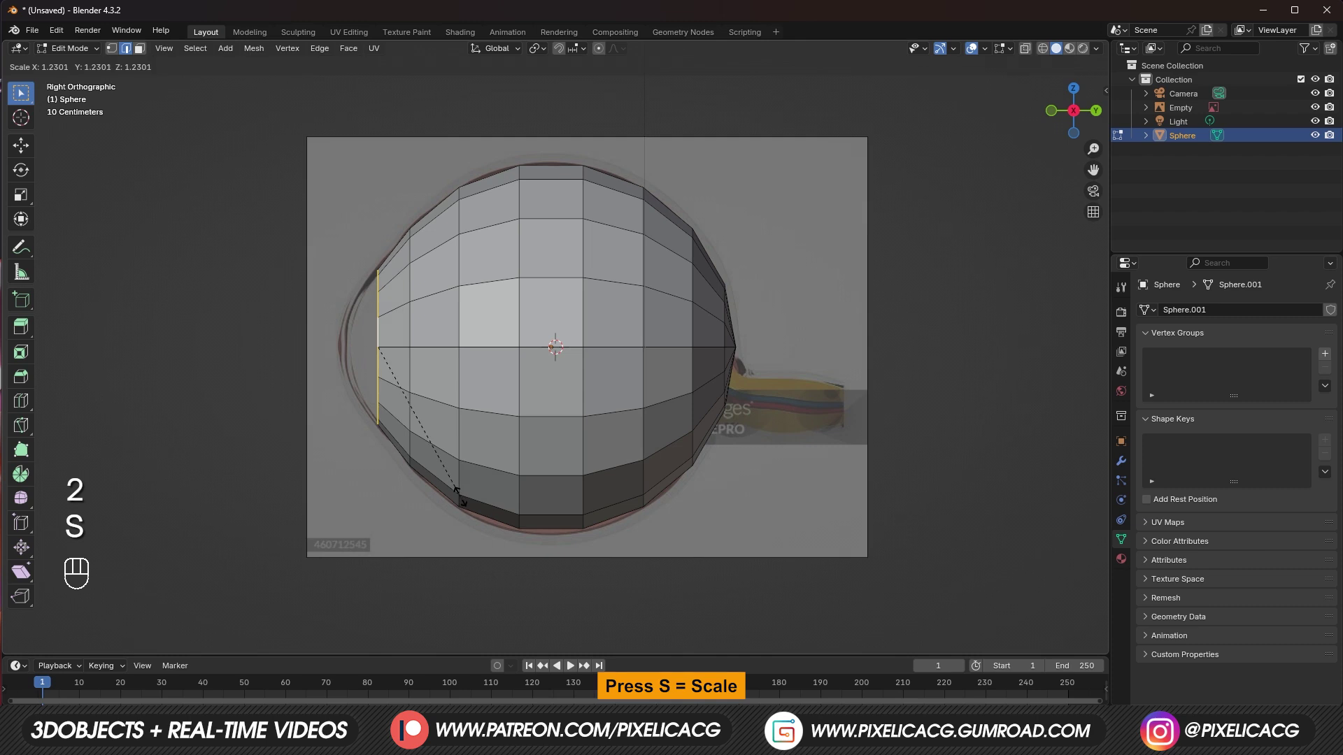
pyautogui.press('3')
pyautogui.press('2')
# Step: Extrude, scale and move the front cap along Y so it follows the cornea outline
pyautogui.press('e')
pyautogui.press('s')
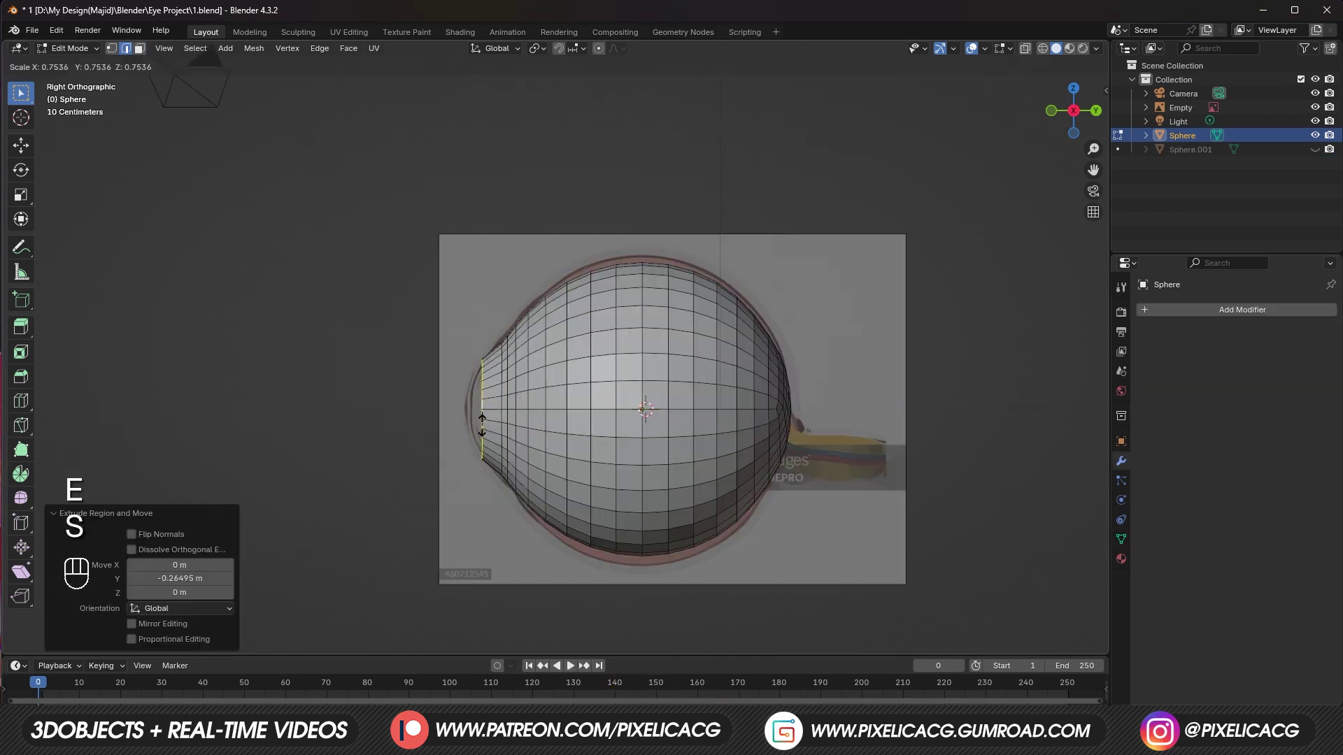
pyautogui.press('e')
pyautogui.press('s')
pyautogui.press('g')
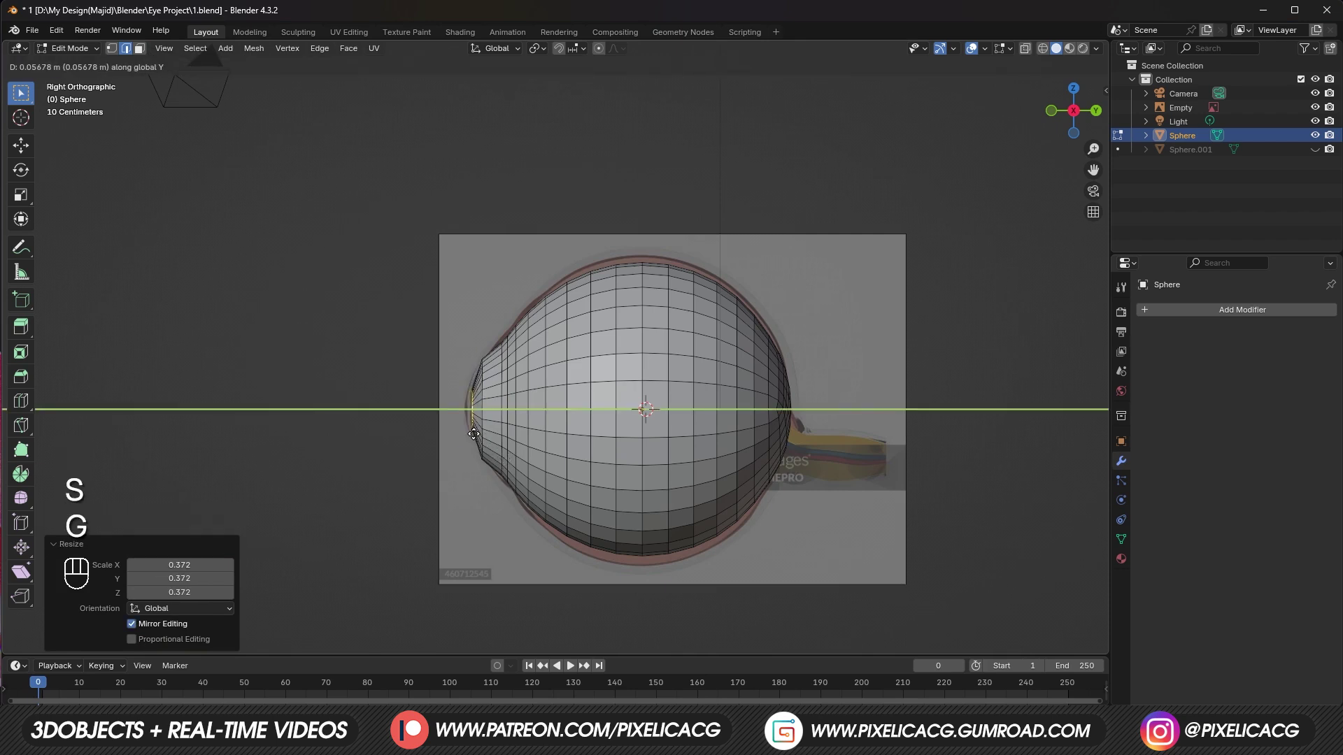
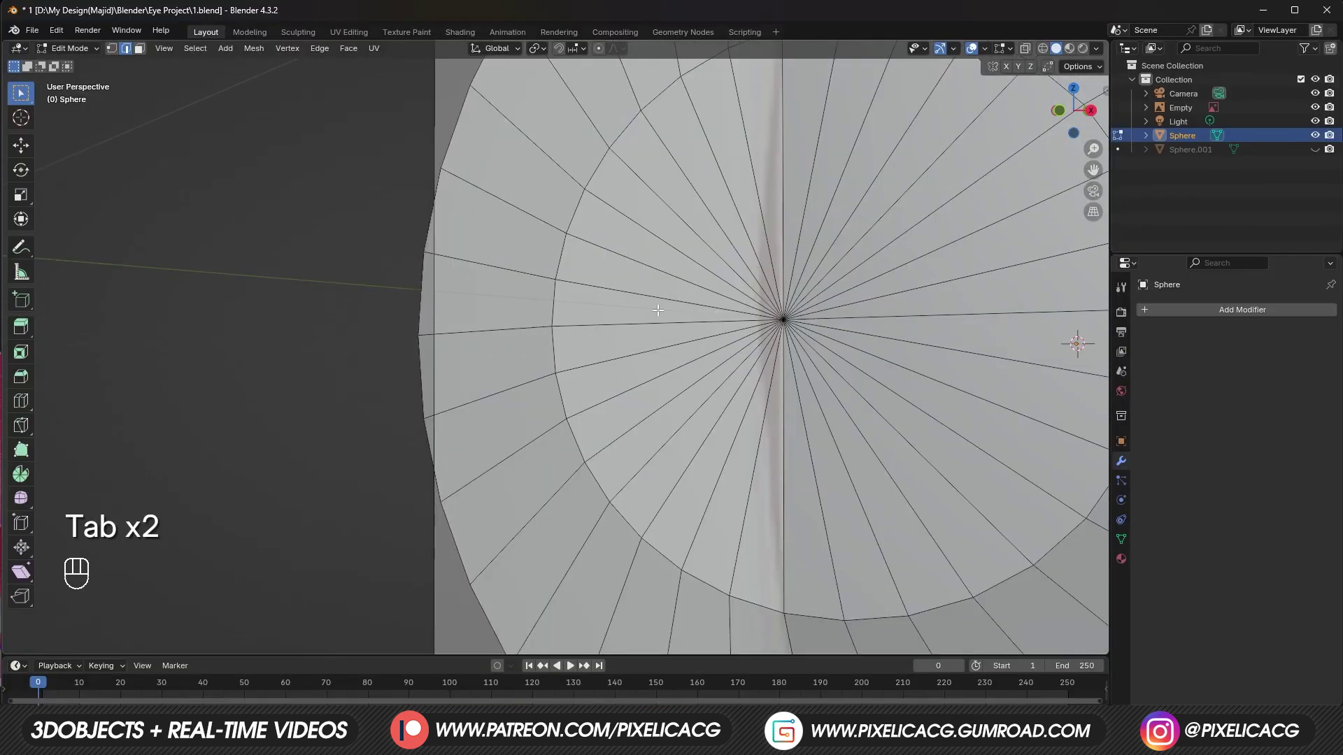
# Step: Smooth the eyeball with a level-3 subdivision modifier
pyautogui.press('Tab')
pyautogui.press('ctrl+2')
pyautogui.press('ctrl+3')
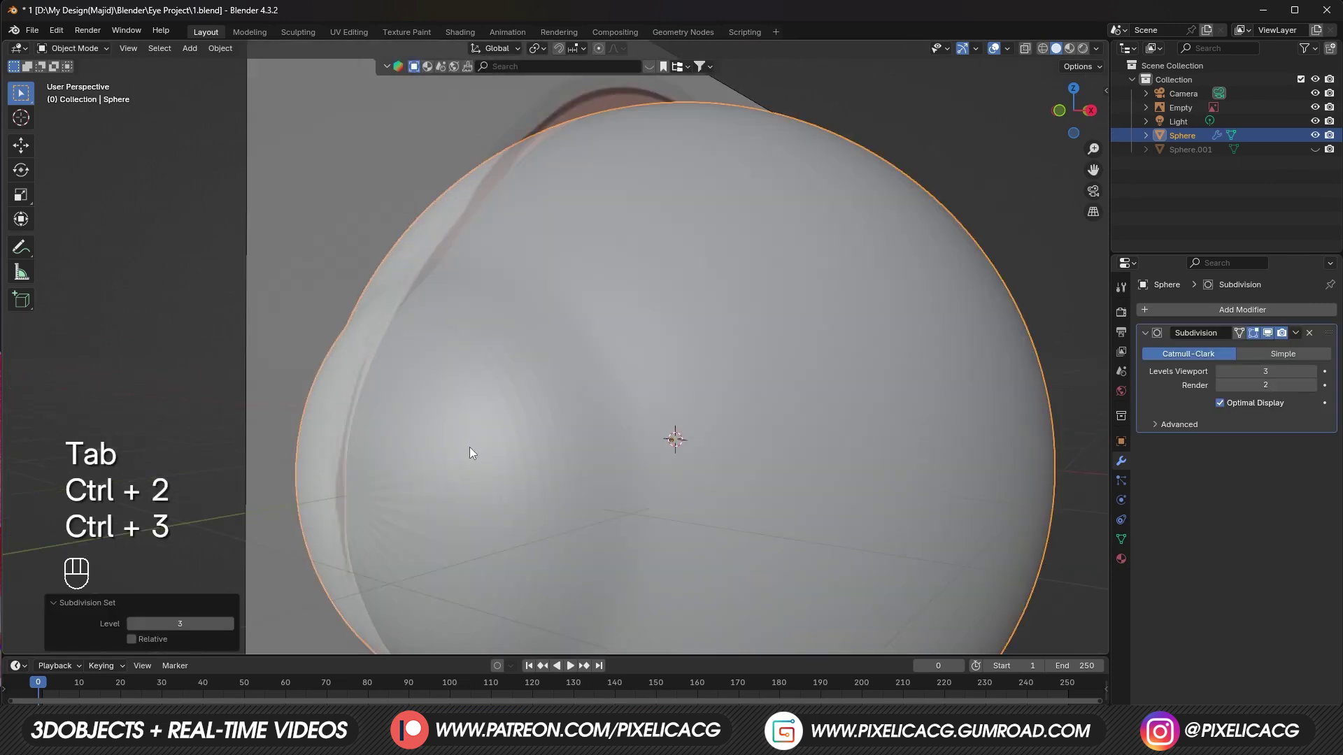
pyautogui.press('h')
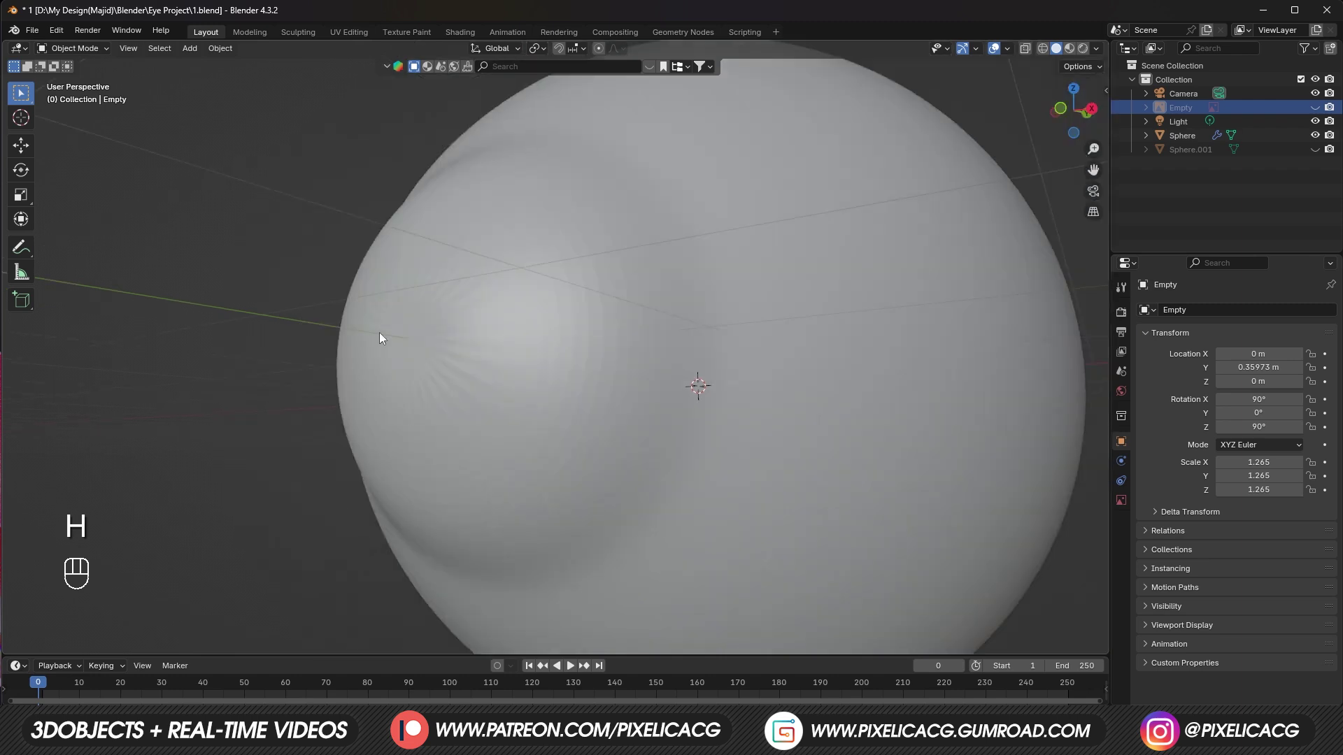
# Step: Open a hole in the front of the sphere by removing the cap faces
pyautogui.press('3')
pyautogui.press('2')
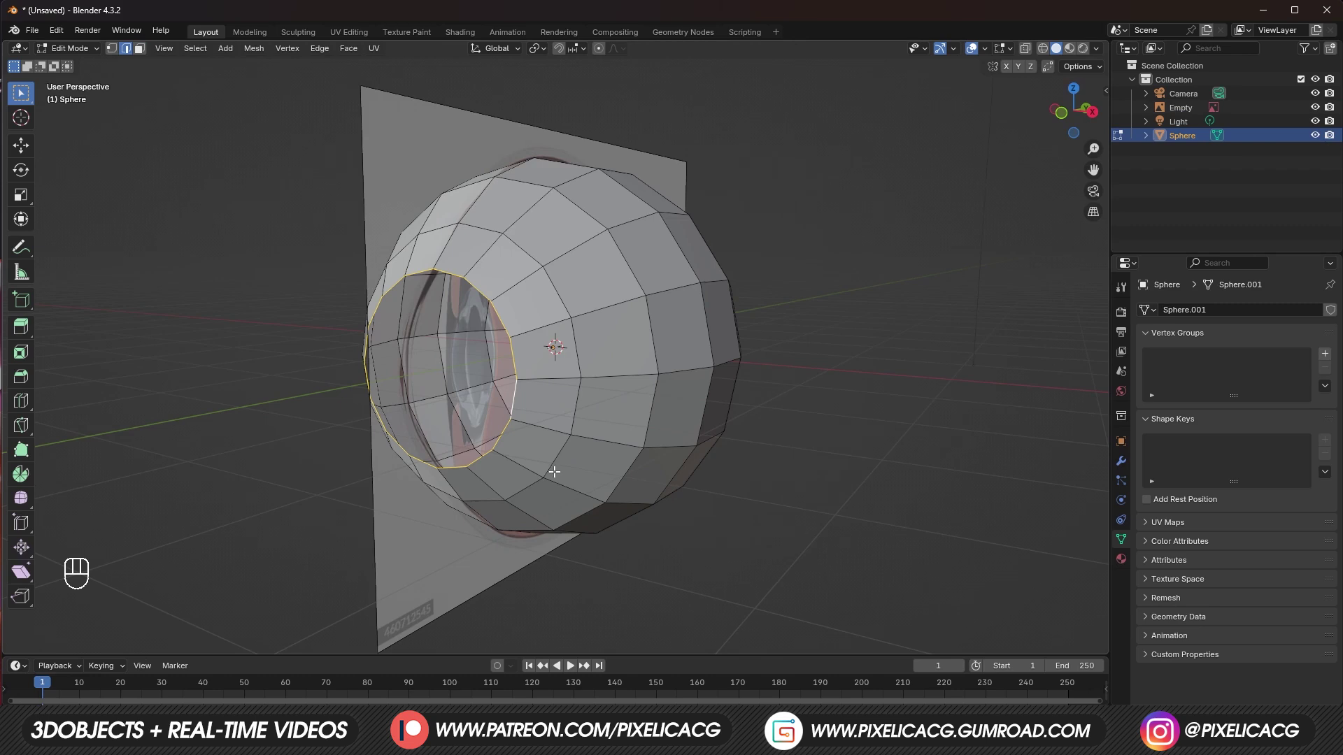
pyautogui.press('i')
pyautogui.press('ctrl+z')
pyautogui.press('e')
pyautogui.press('s')
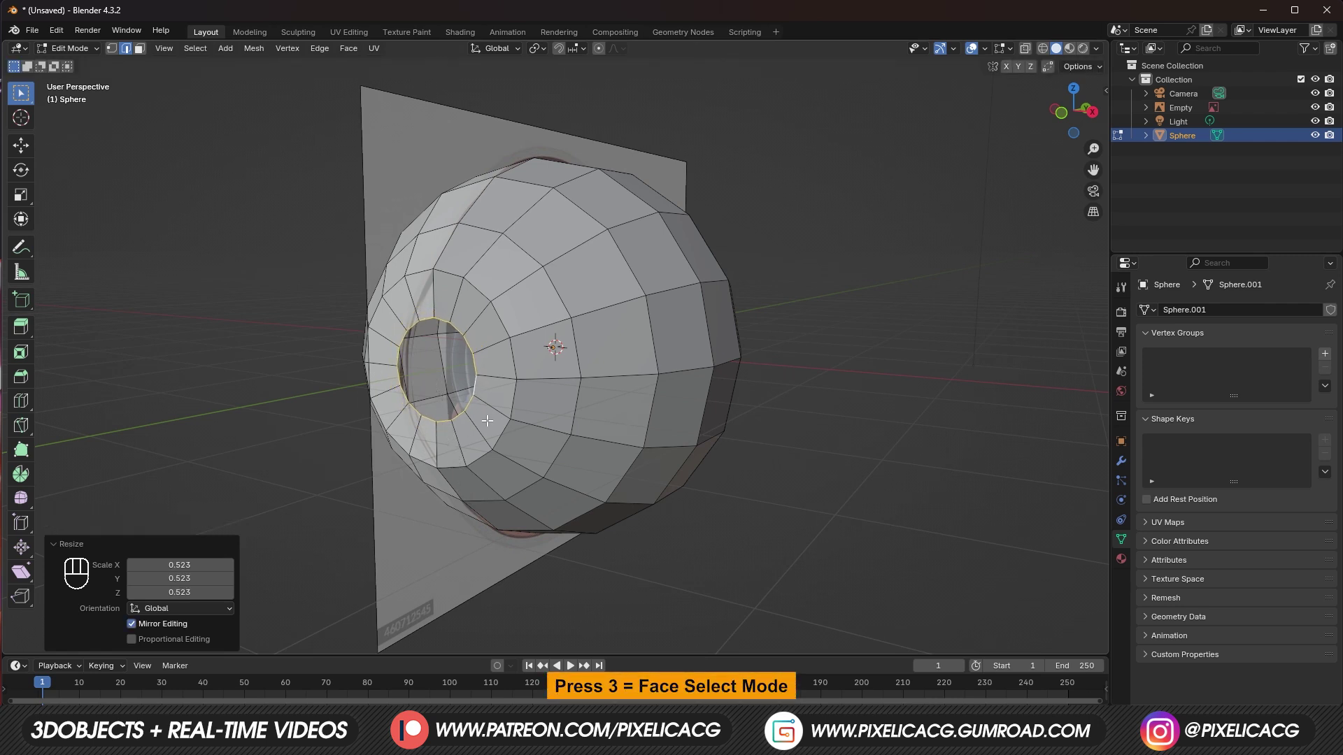
# Step: Separate the ring of faces around the front opening into its own object
pyautogui.press('3')
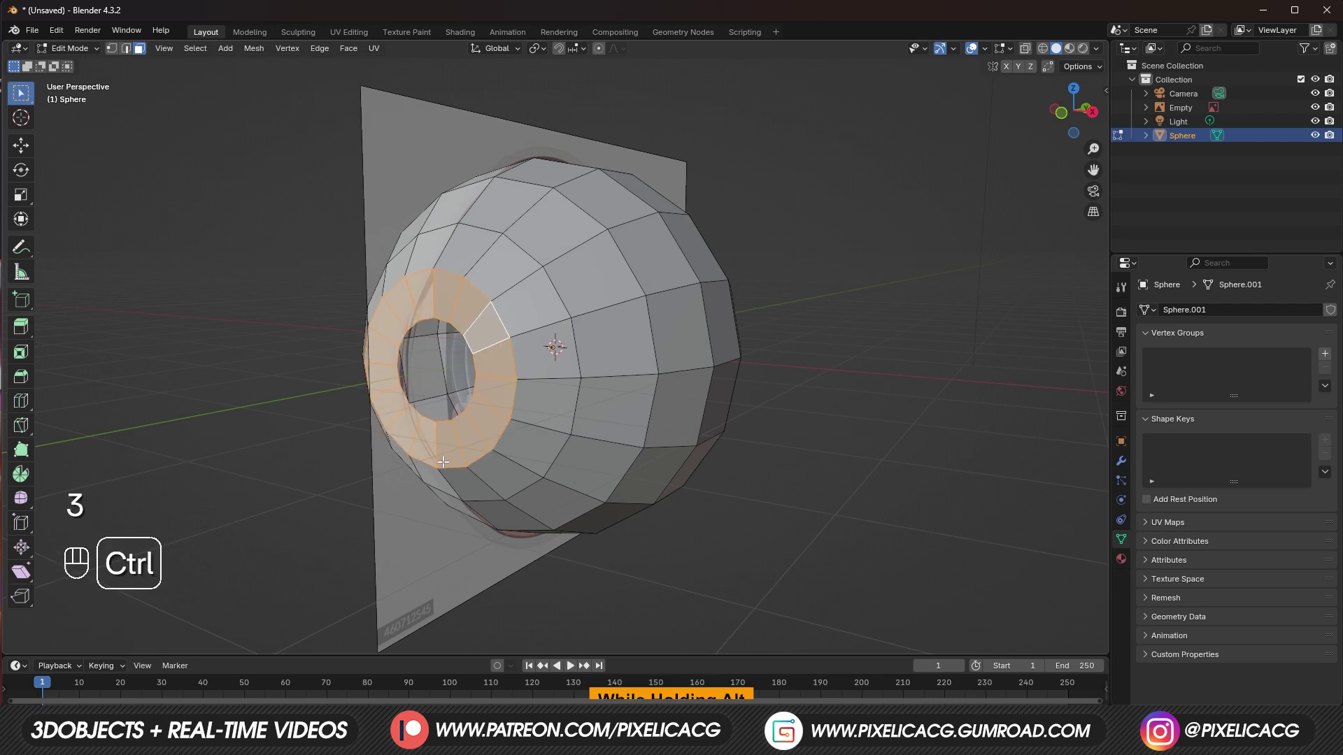
pyautogui.press('ctrl+p')
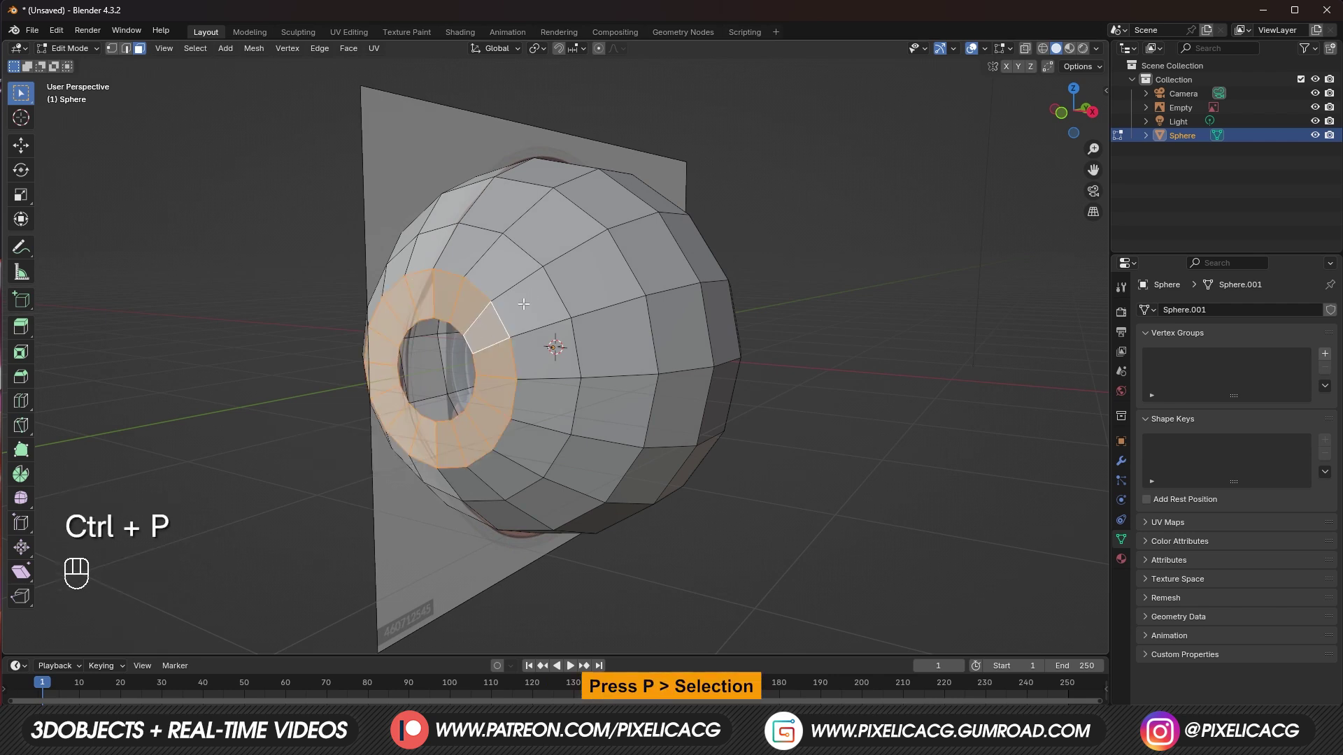
pyautogui.press('p')
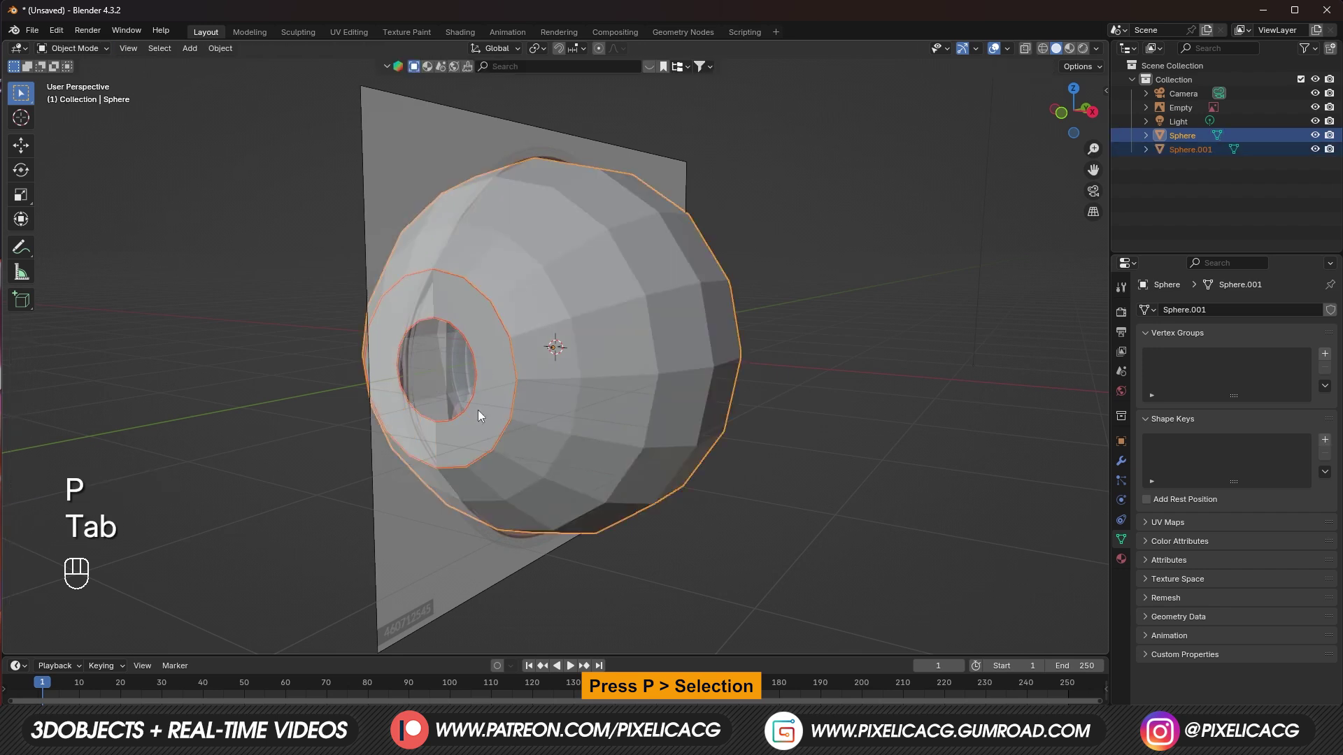
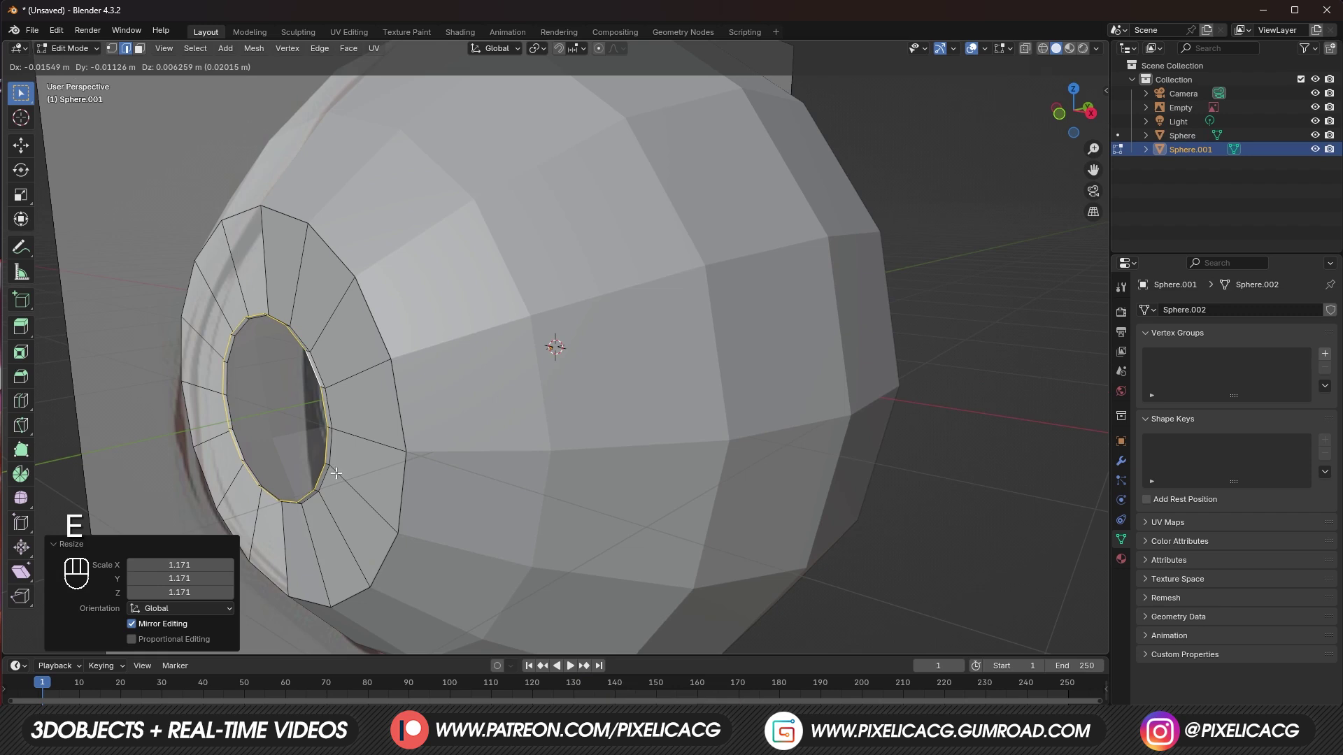
# Step: Shrink and move the ring's inner edge, then extrude it inward along Y into a pupil-like hole
pyautogui.press('s')
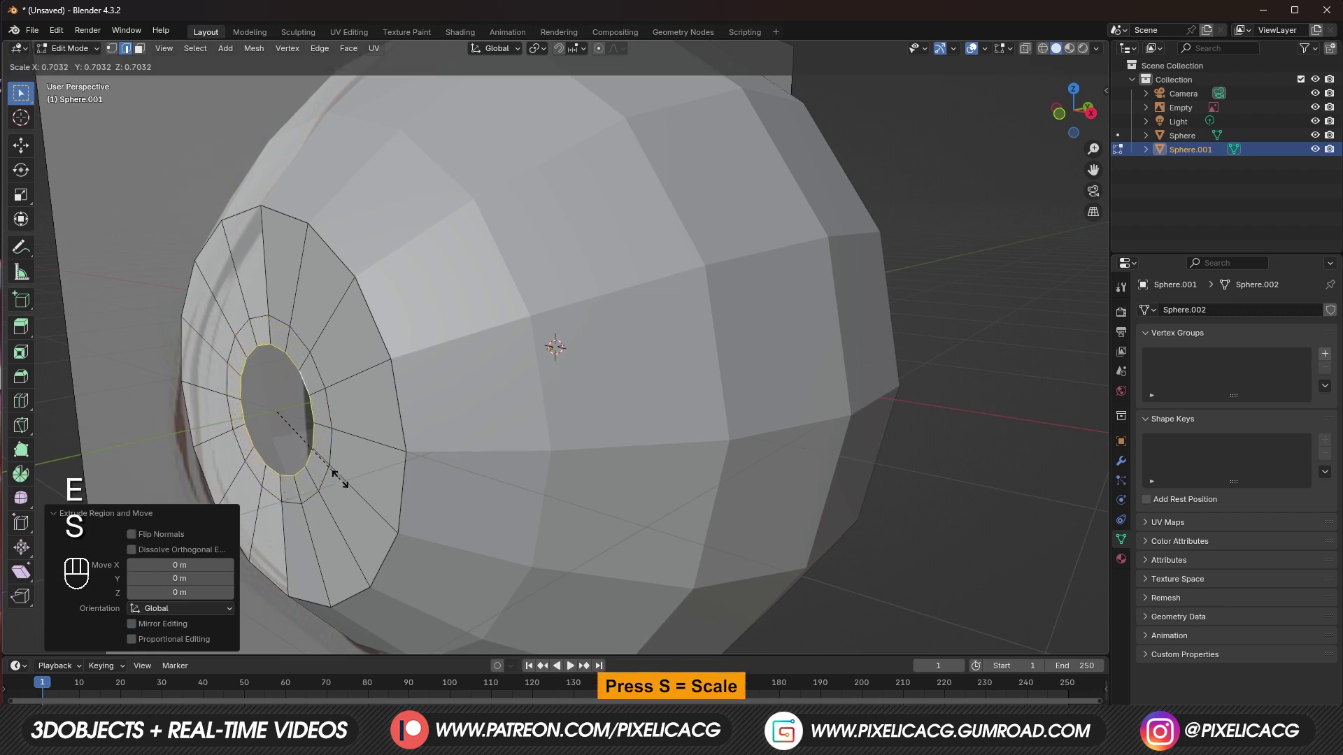
pyautogui.press('g')
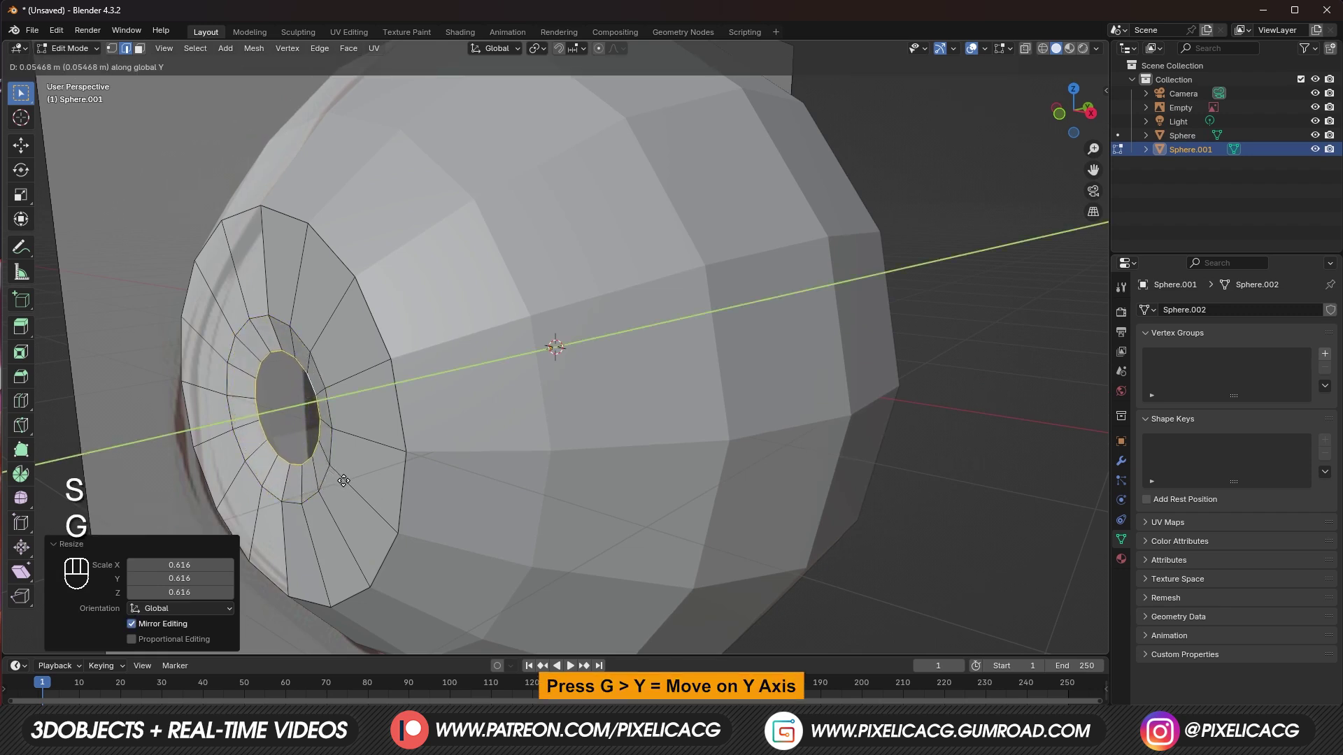
pyautogui.press('s')
pyautogui.press('g')
pyautogui.press('g')
pyautogui.press('s')
pyautogui.press('g')
pyautogui.press('e')
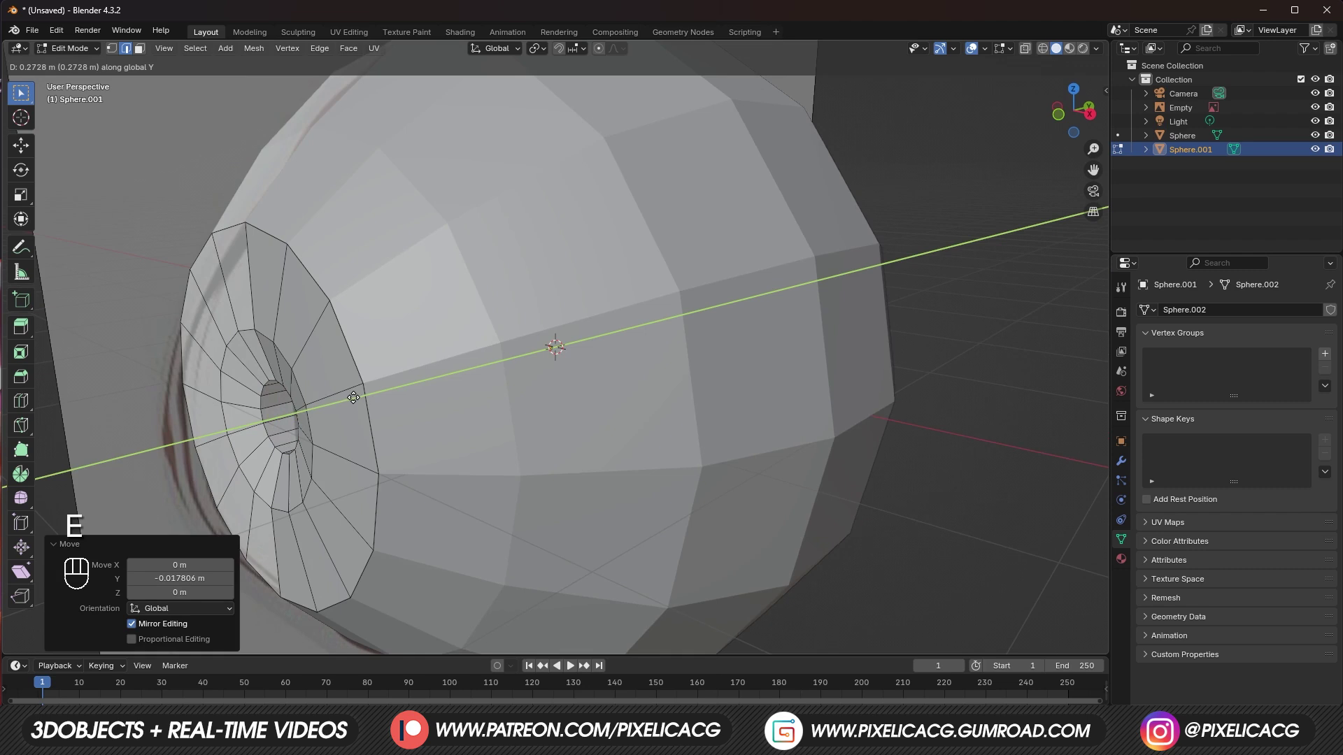
# Step: Leave mesh editing on the separated ring object, undoing a stray move
pyautogui.press('Tab')
pyautogui.press('g')
pyautogui.press('ctrl+z')
pyautogui.press('Tab')
# Step: Hide the ring, grid-fill the eyeball's front hole and insert an edge loop near the cornea
pyautogui.press('h')
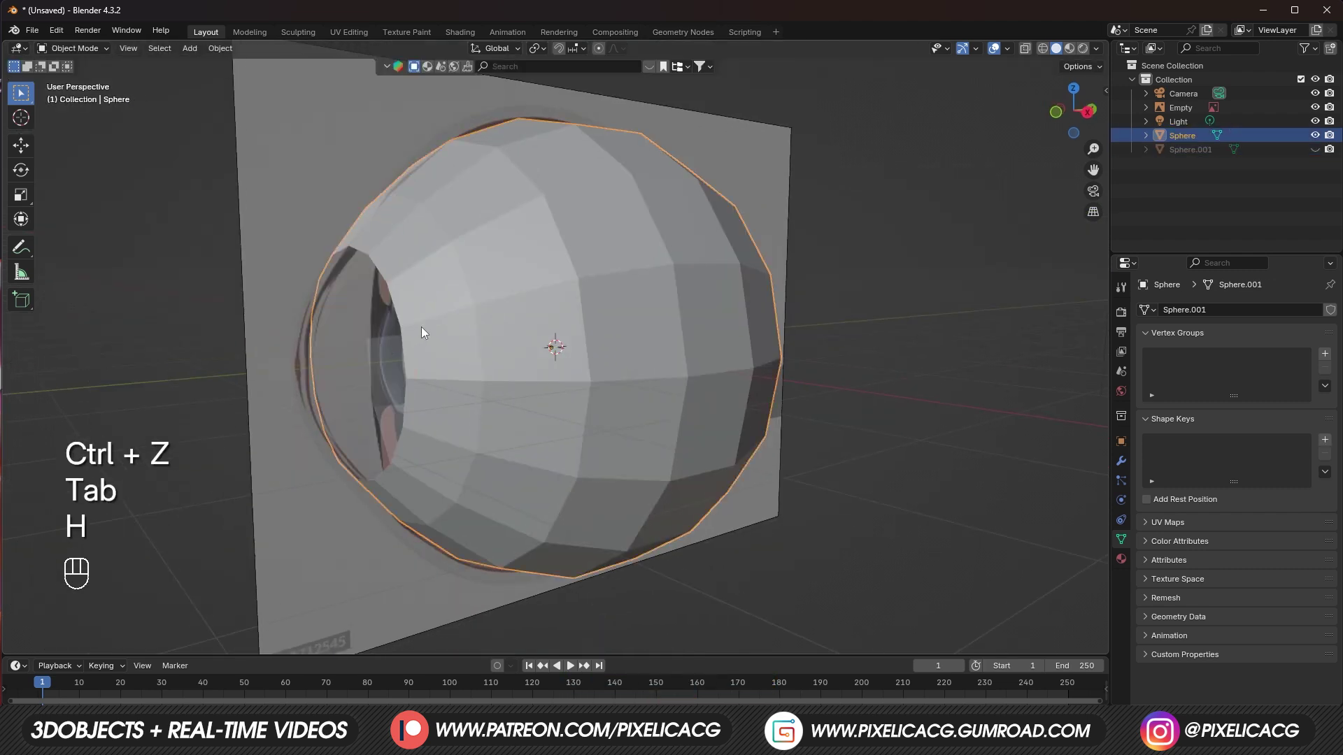
pyautogui.press('Tab')
pyautogui.press('2')
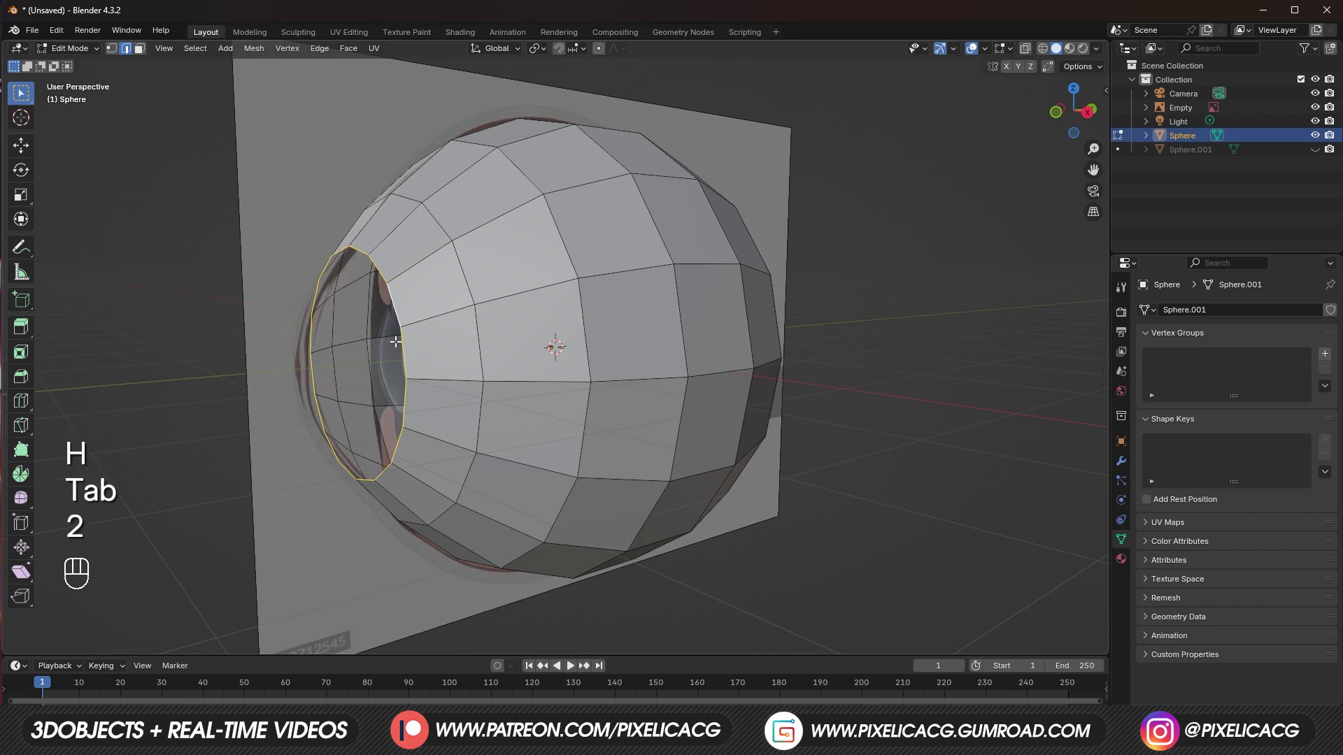
pyautogui.press('ctrl+f')
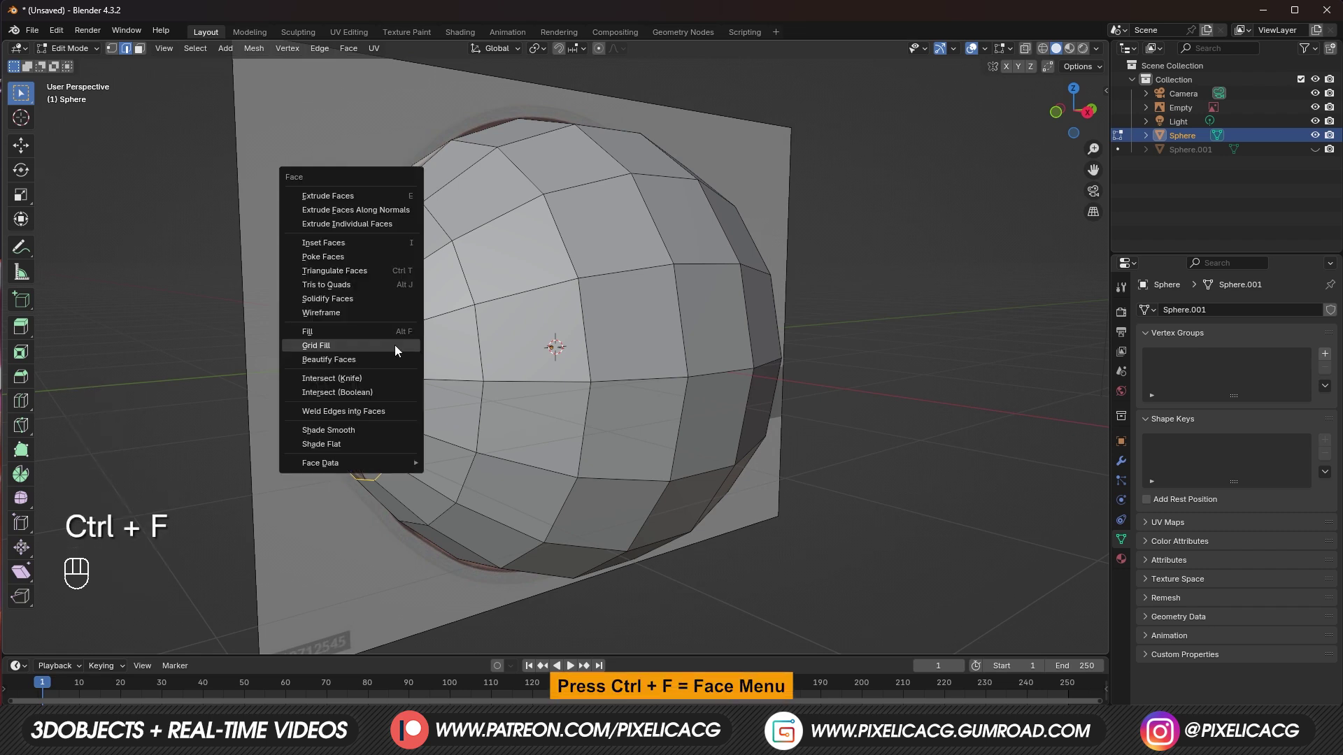
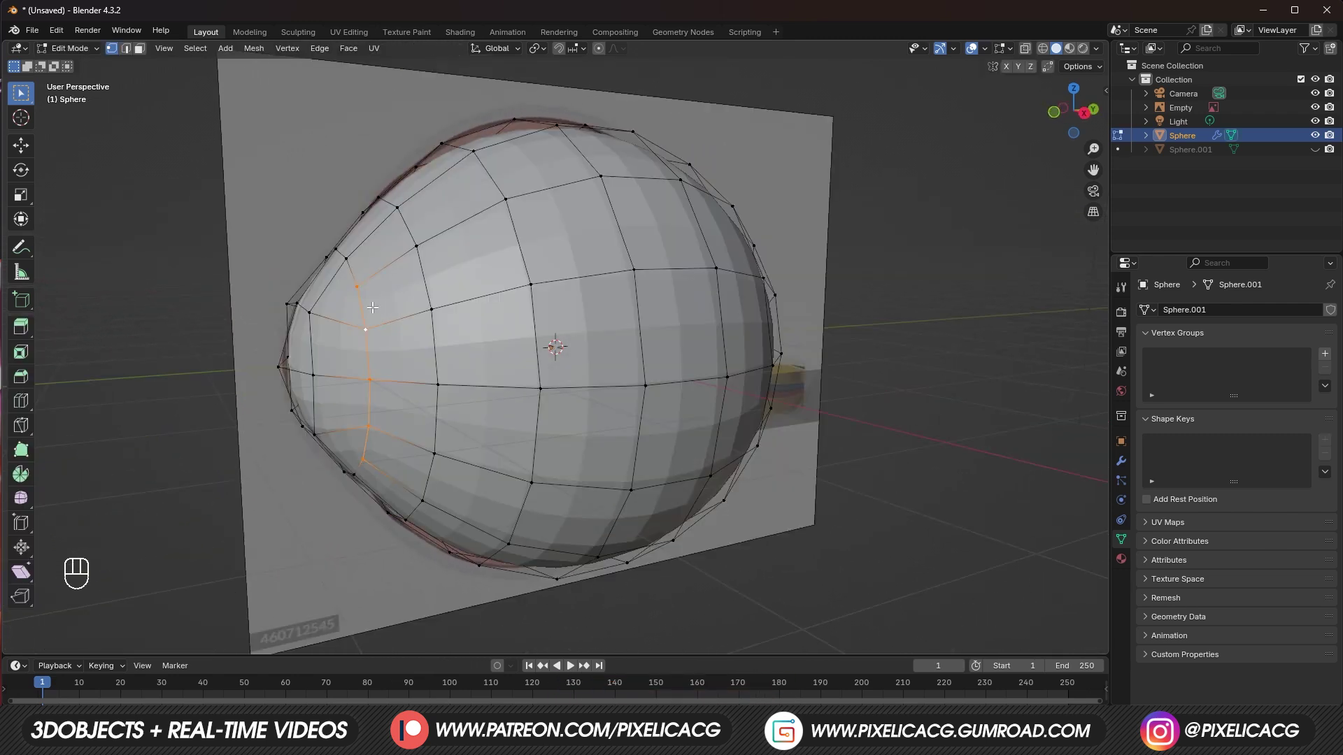
pyautogui.press('ctrl+r')
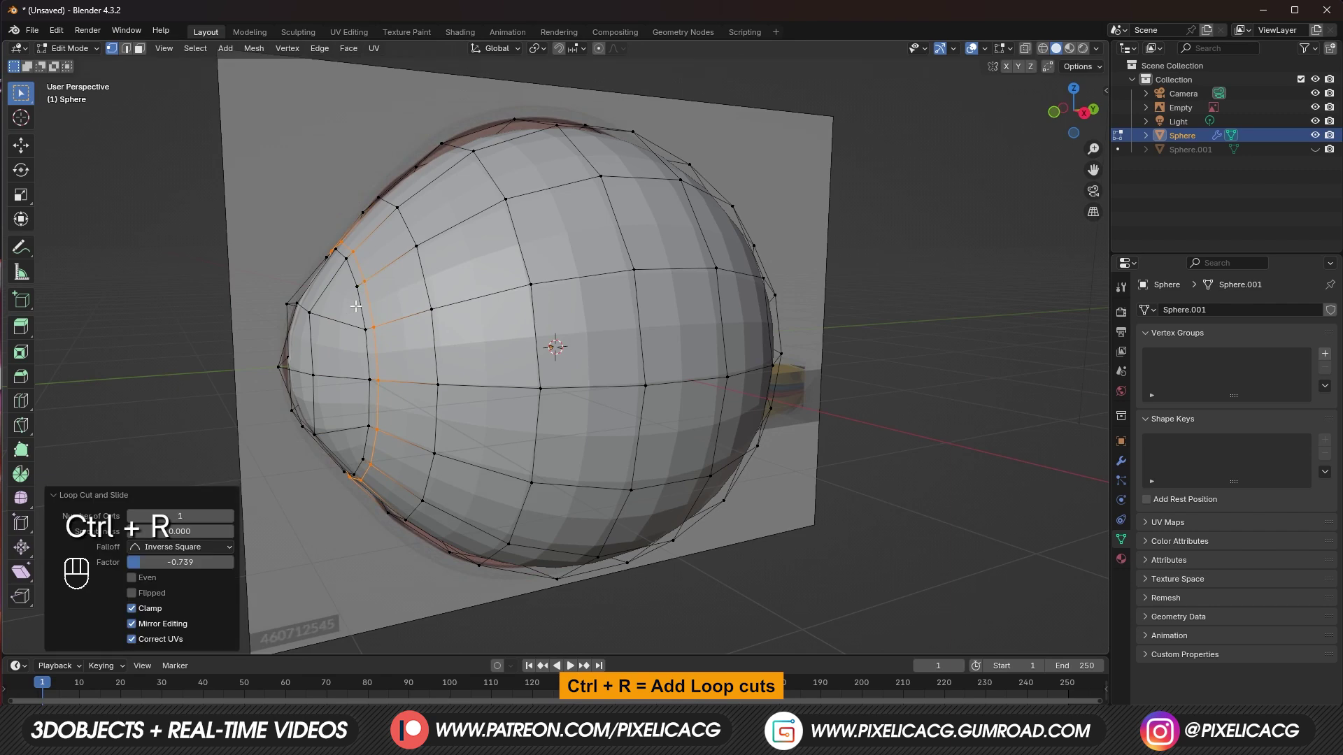
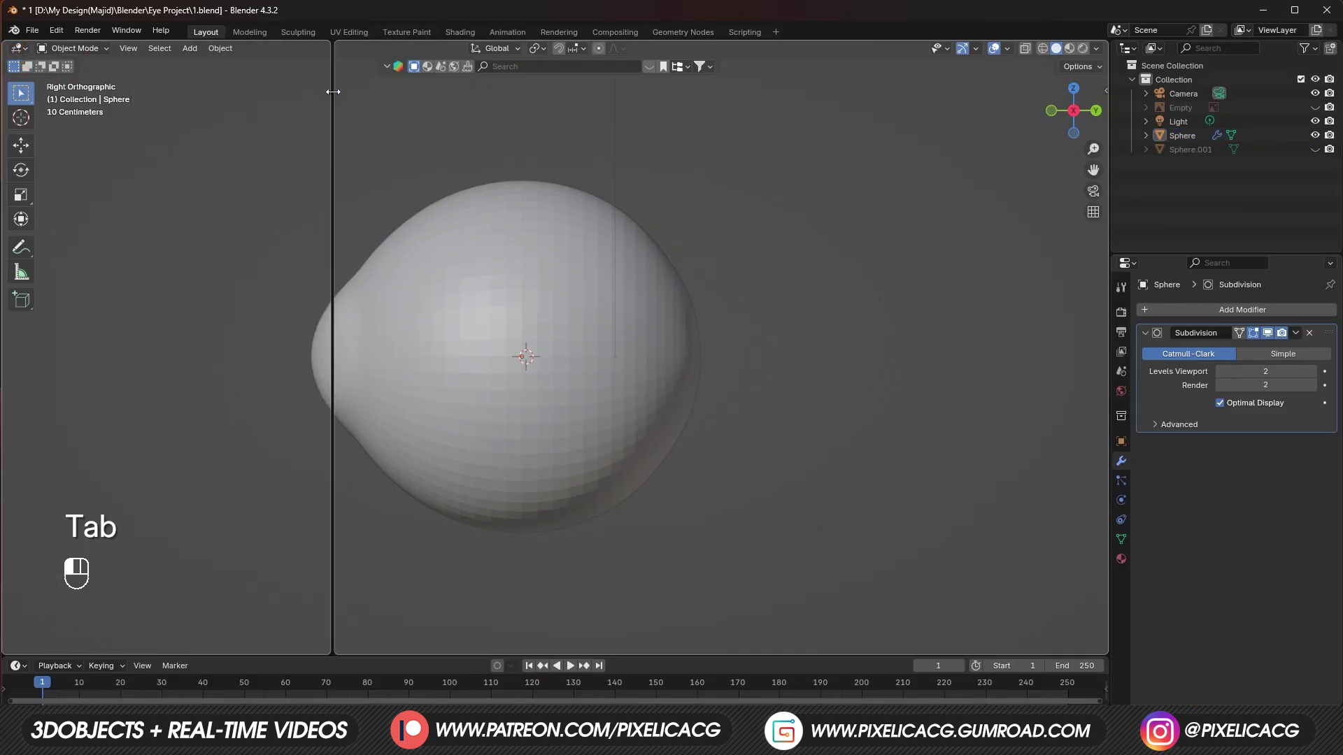
# Step: Split off a UV Editor area, select the whole eyeball and unwrap it with Minimum Stretch
pyautogui.moveTo(29, 56); pyautogui.dragTo(212, 163)
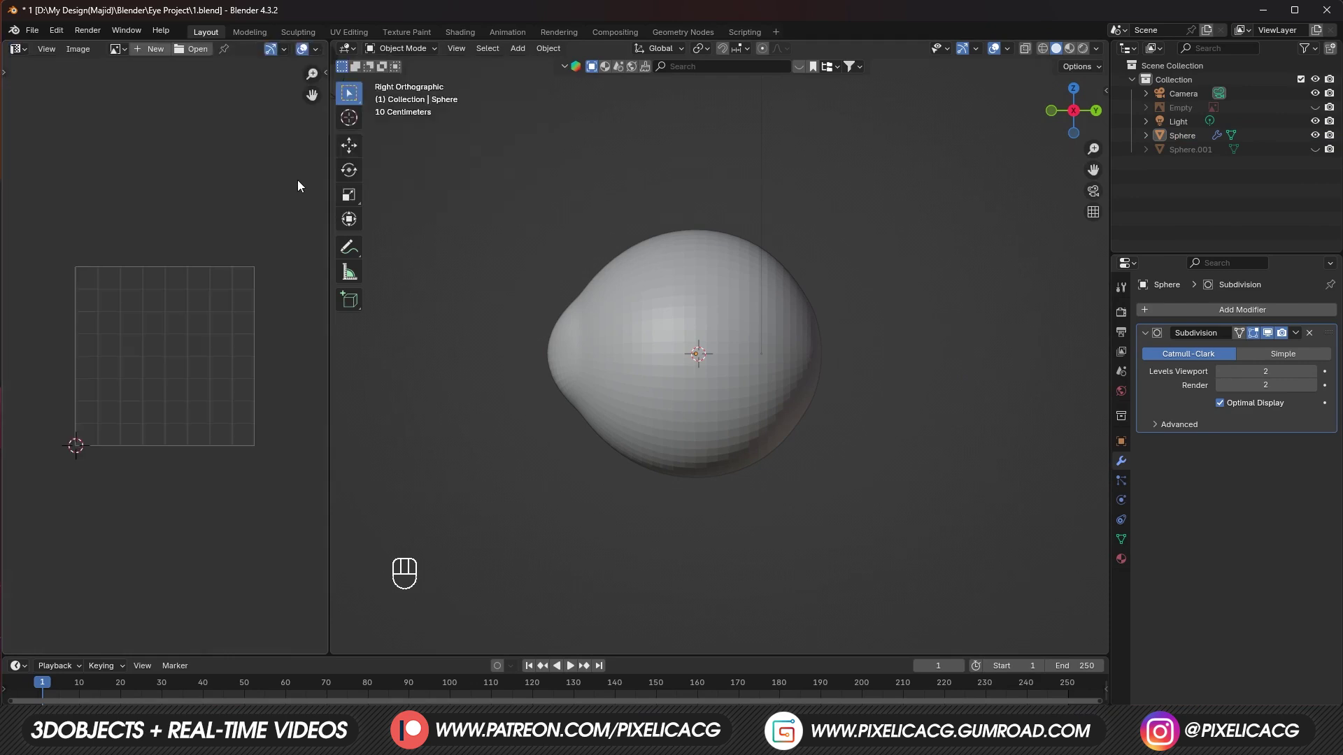
pyautogui.press('F10')
pyautogui.press('Tab')
pyautogui.press('a')
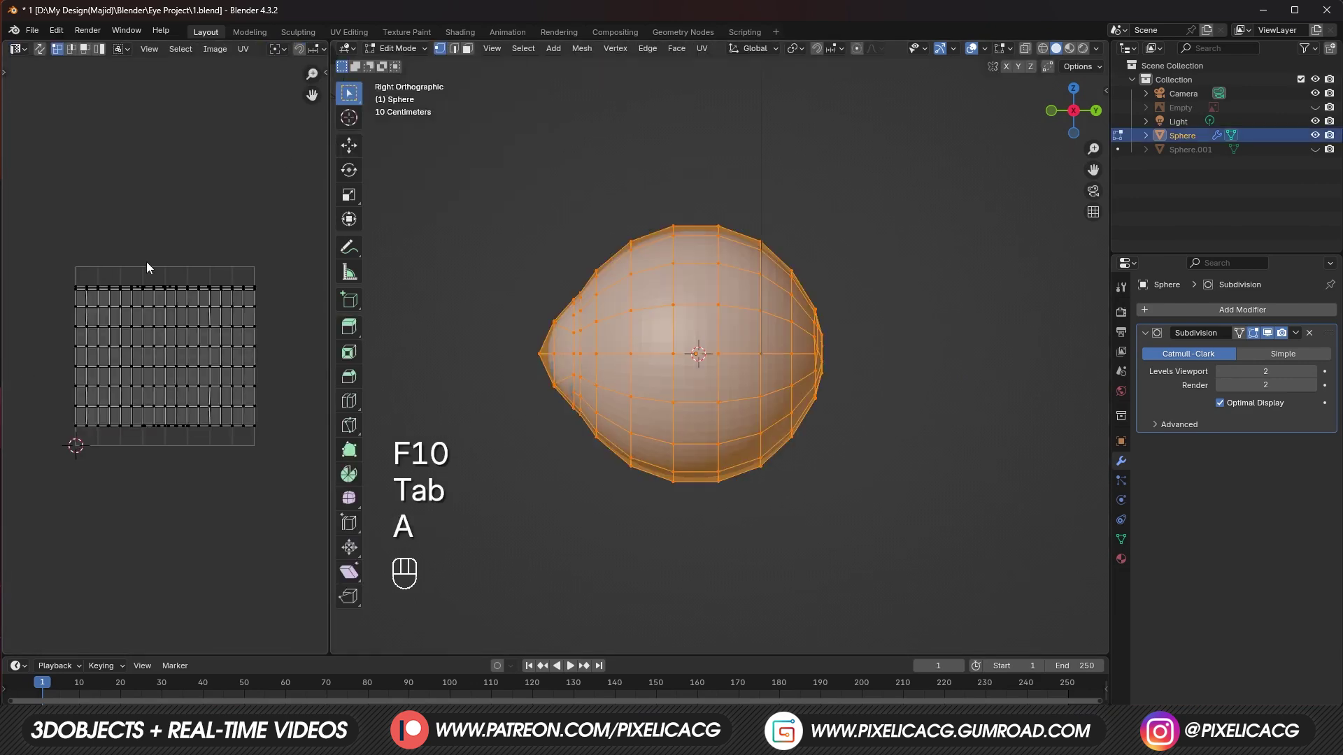
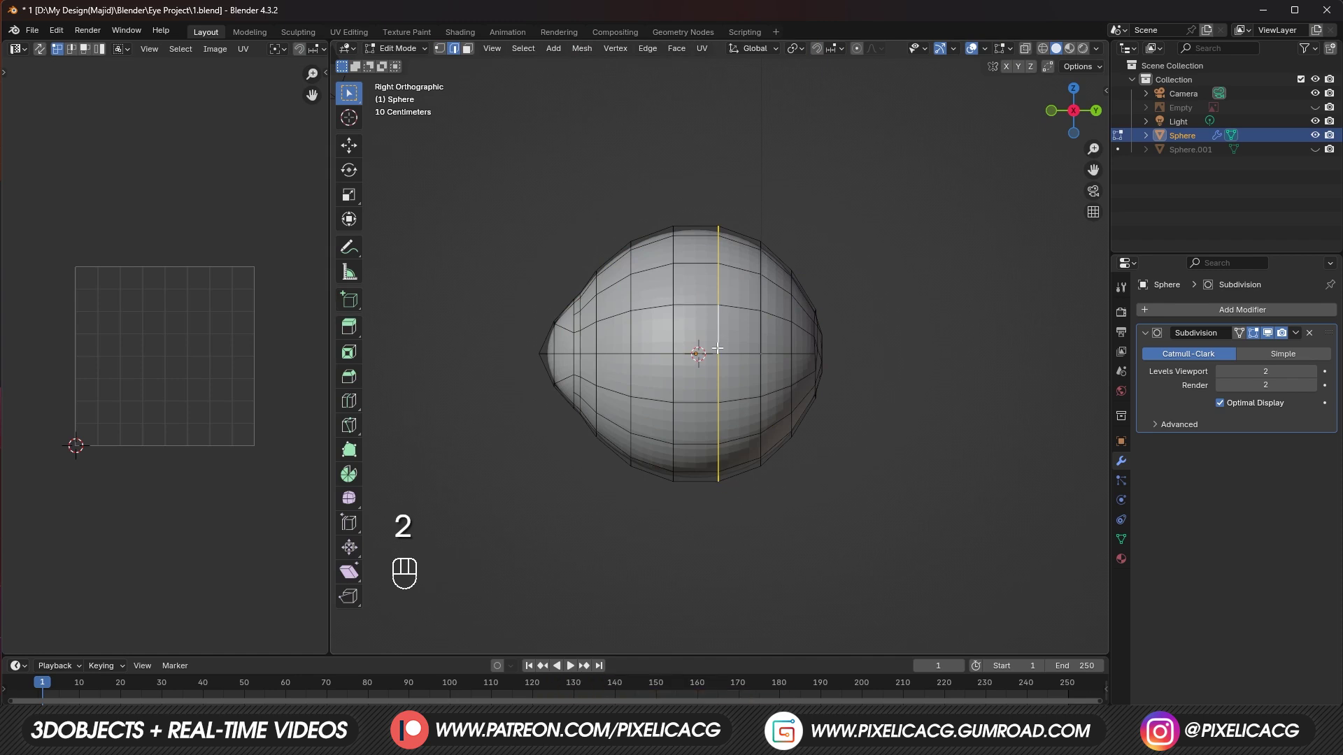
pyautogui.press('u')
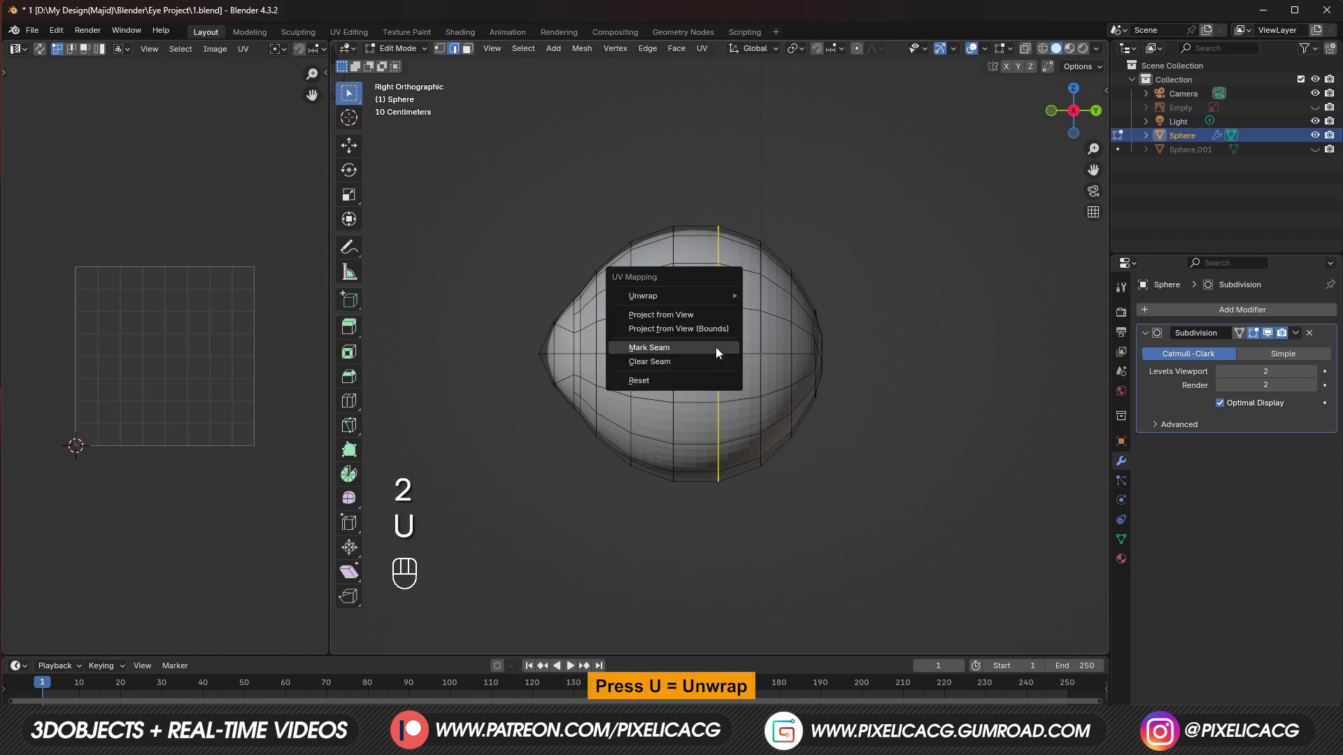
pyautogui.press('F10')
pyautogui.press('a')
pyautogui.press('u')
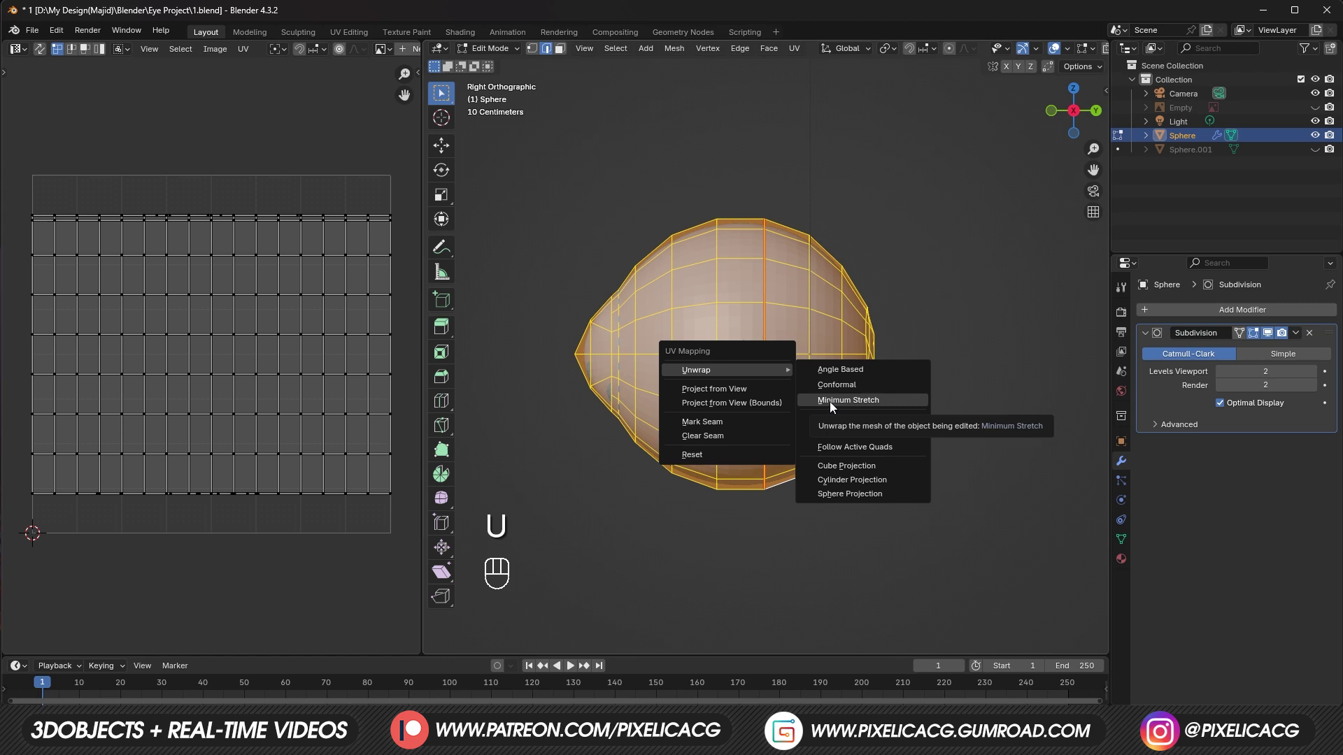
pyautogui.click(283, 446)
# Step: Rotate and shrink the cornea UV island into a corner of the UV space
pyautogui.press('l')
pyautogui.press('r')
pyautogui.press('s')
pyautogui.press('g')
pyautogui.press('s')
pyautogui.press('g')
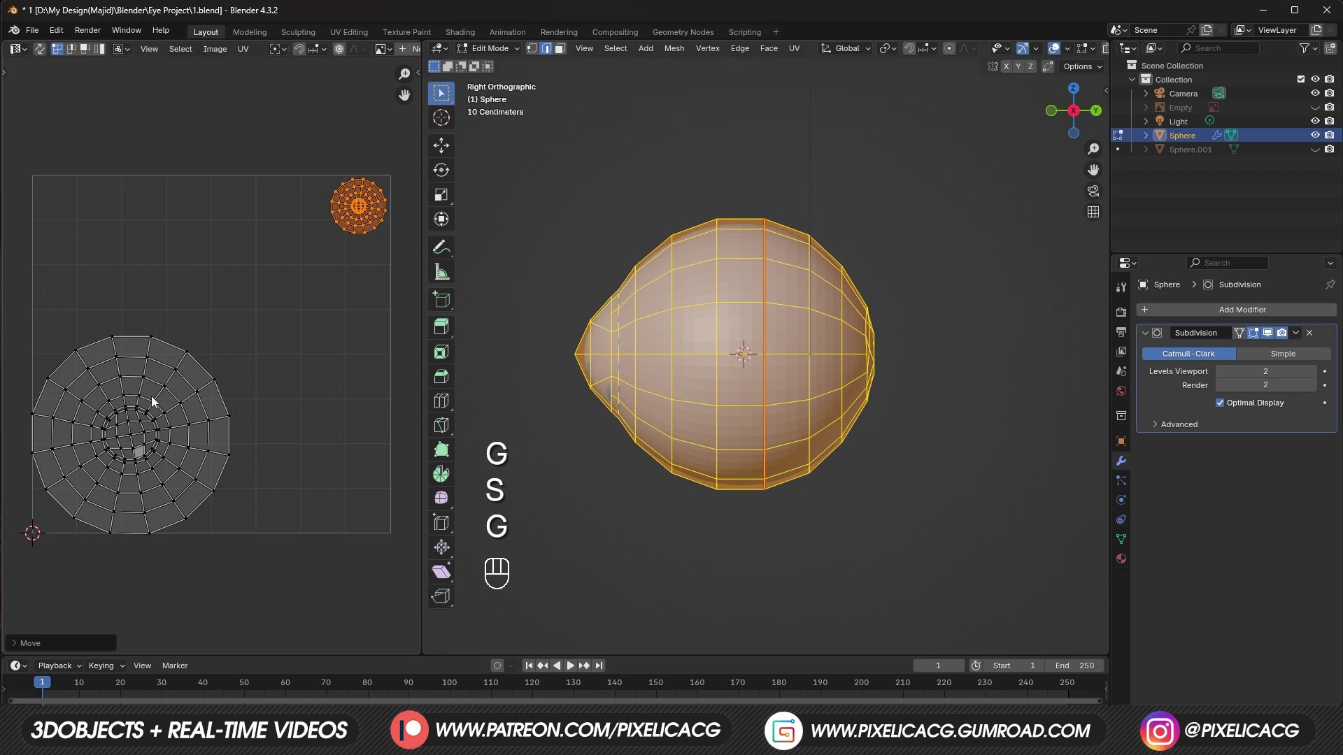
# Step: Enlarge and rotate the main eyeball UV island into place, then return to object mode
pyautogui.press('l')
pyautogui.press('r')
pyautogui.press('s')
pyautogui.press('s')
pyautogui.press('g')
pyautogui.press('r')
pyautogui.press('s')
pyautogui.press('Tab')
# Step: Create a new material with an Image Texture node using the veined sclera image on Base Color
pyautogui.moveTo(31, 51); pyautogui.dragTo(46, 169)
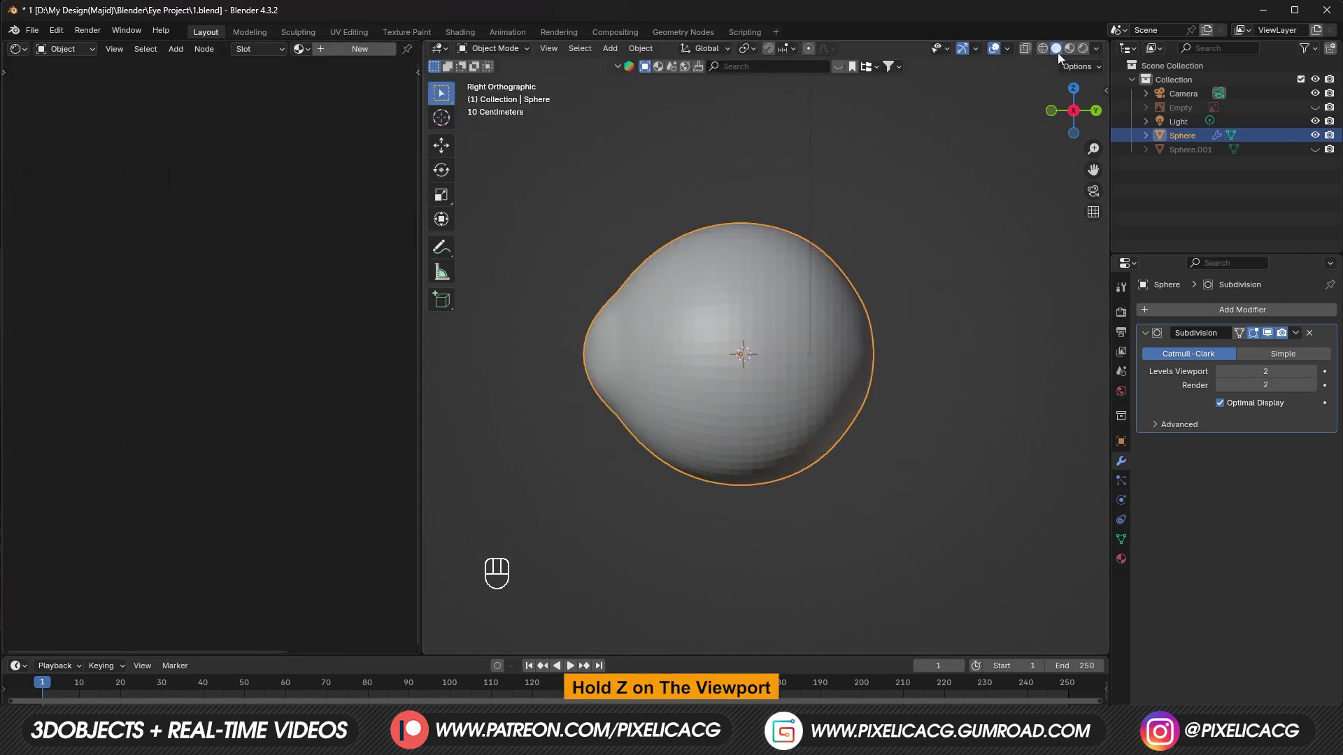
pyautogui.press('z')
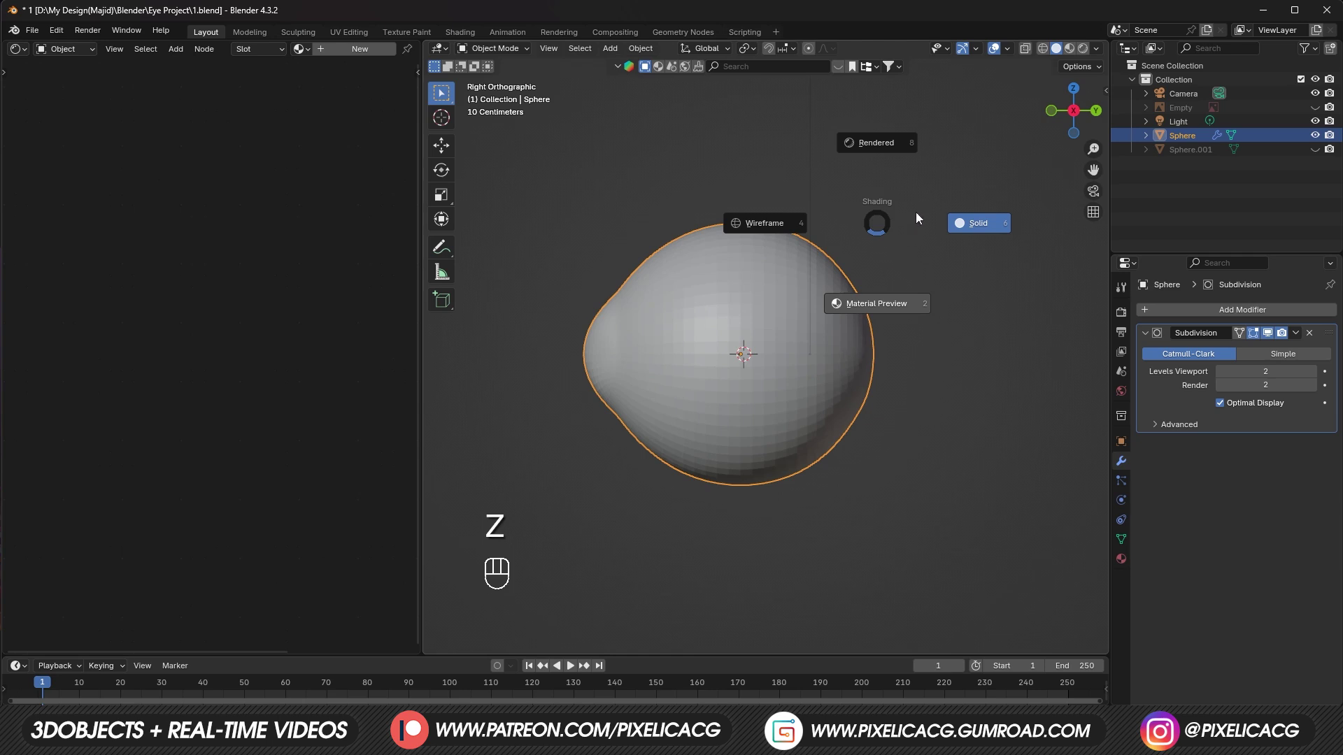
pyautogui.press('F10')
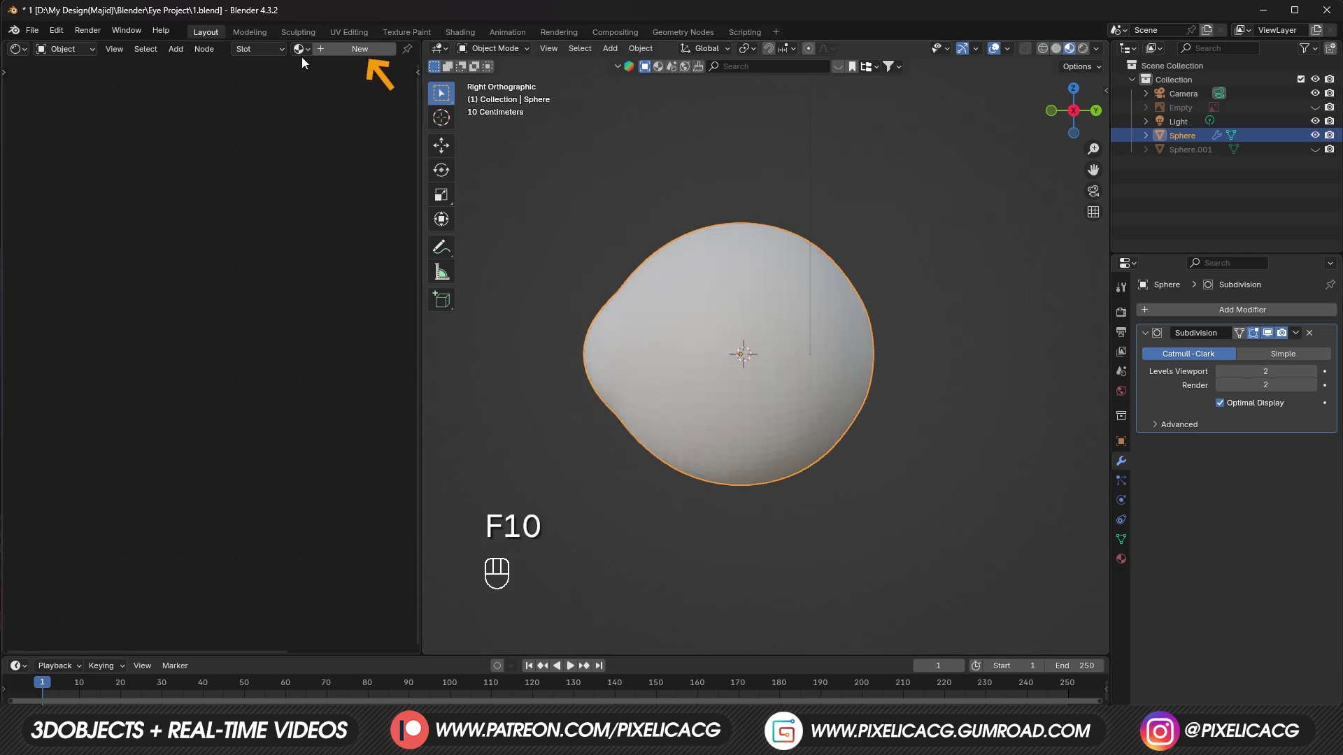
pyautogui.press('shift+a')
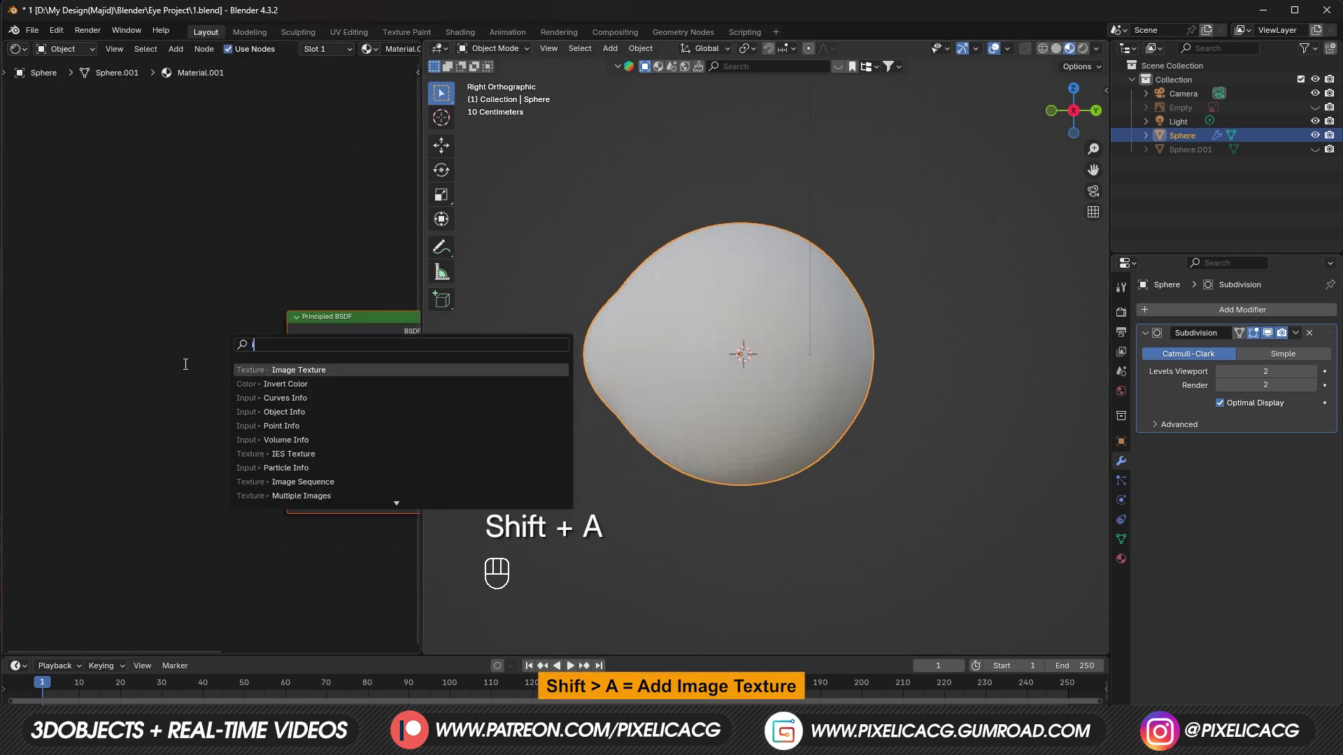
pyautogui.click(214, 362)
pyautogui.moveTo(184, 335); pyautogui.dragTo(290, 344)
pyautogui.press('F10')
pyautogui.moveTo(27, 57); pyautogui.dragTo(66, 123)
pyautogui.press('Tab')
pyautogui.click(212, 348)
# Step: Scale the eyeball UVs to fit the sclera texture
pyautogui.press('l')
pyautogui.press('s')
pyautogui.press('Tab')
pyautogui.press('2')
pyautogui.press('s')
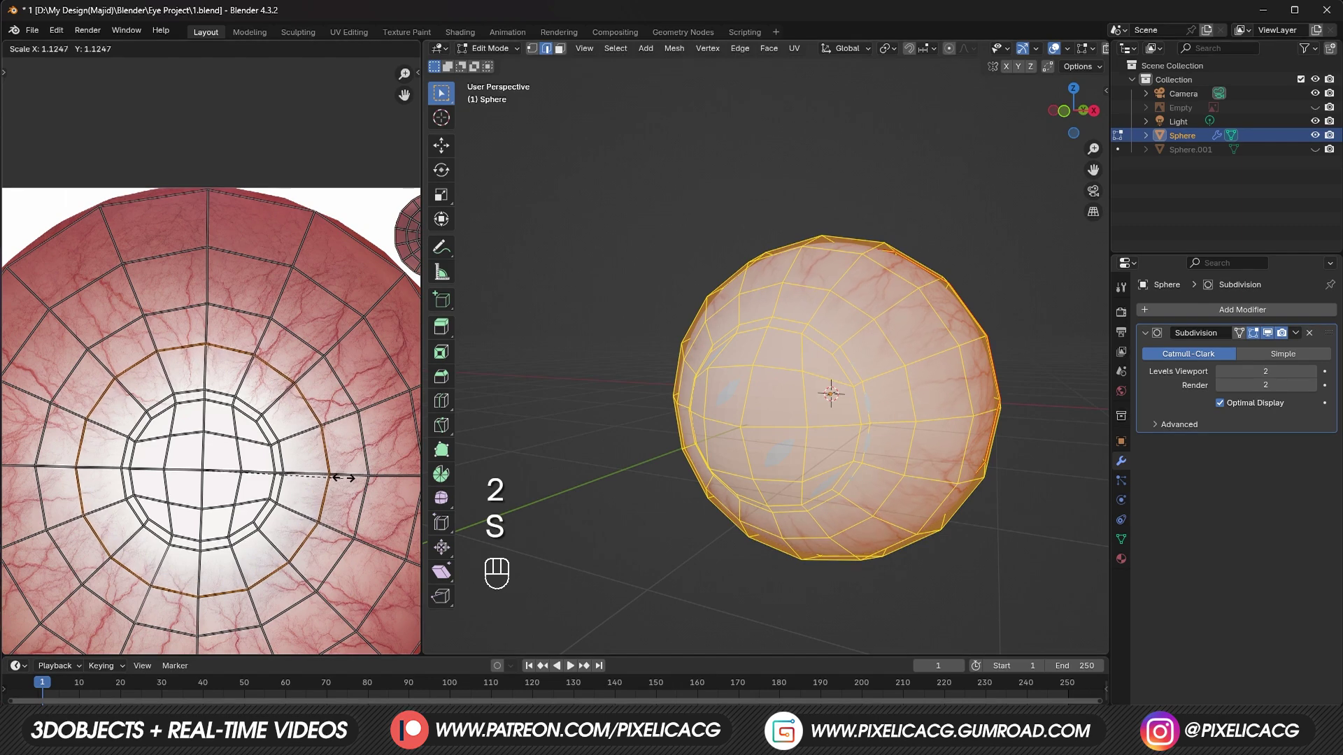
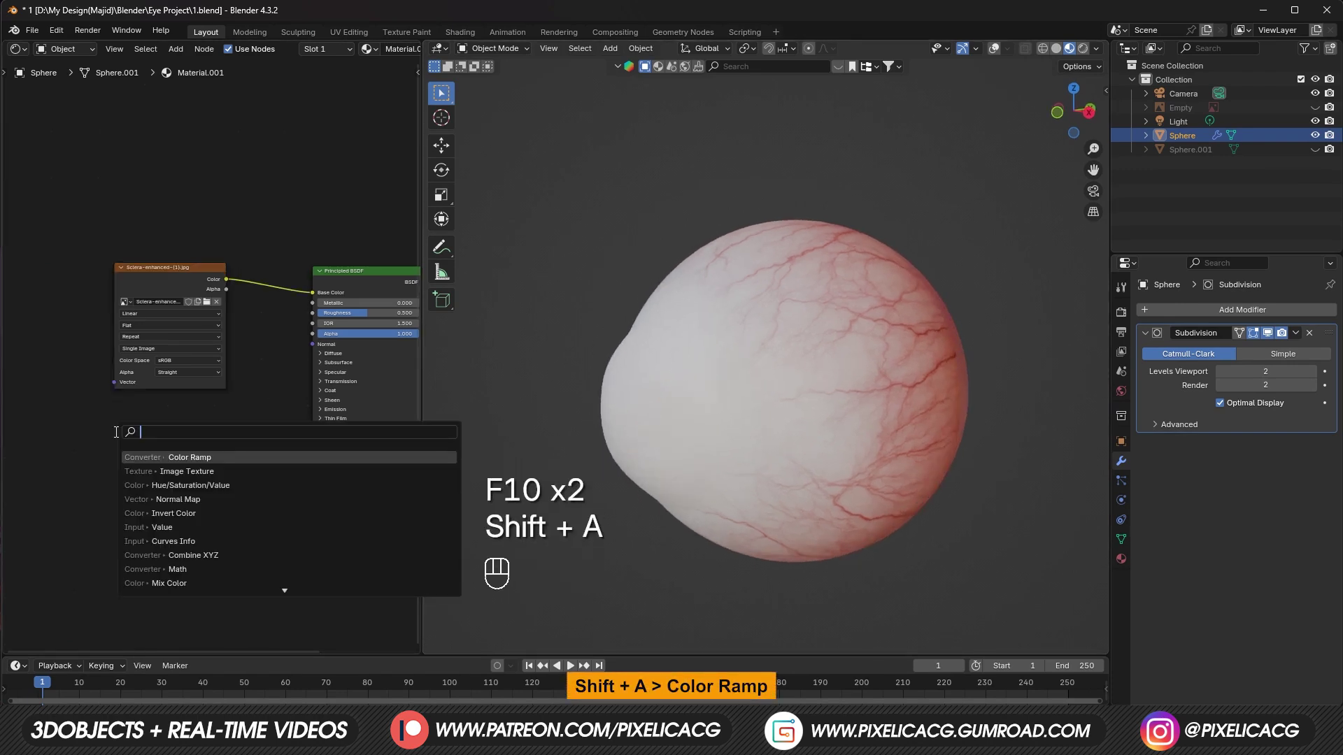
# Step: Add Separate XYZ and Color Ramp nodes and wire them into the eyeball shader
pyautogui.click(339, 413)
pyautogui.moveTo(220, 491); pyautogui.dragTo(314, 422)
pyautogui.press('shift+a')
pyautogui.press('e')
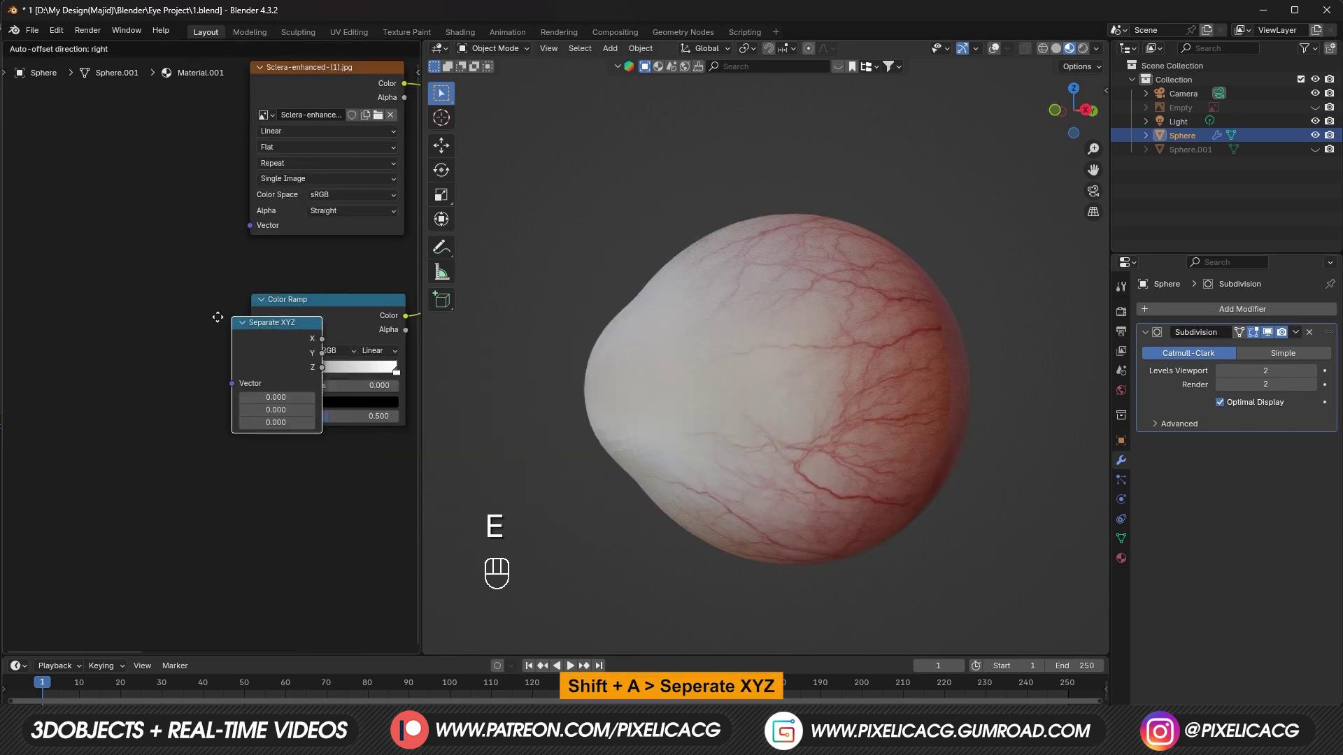
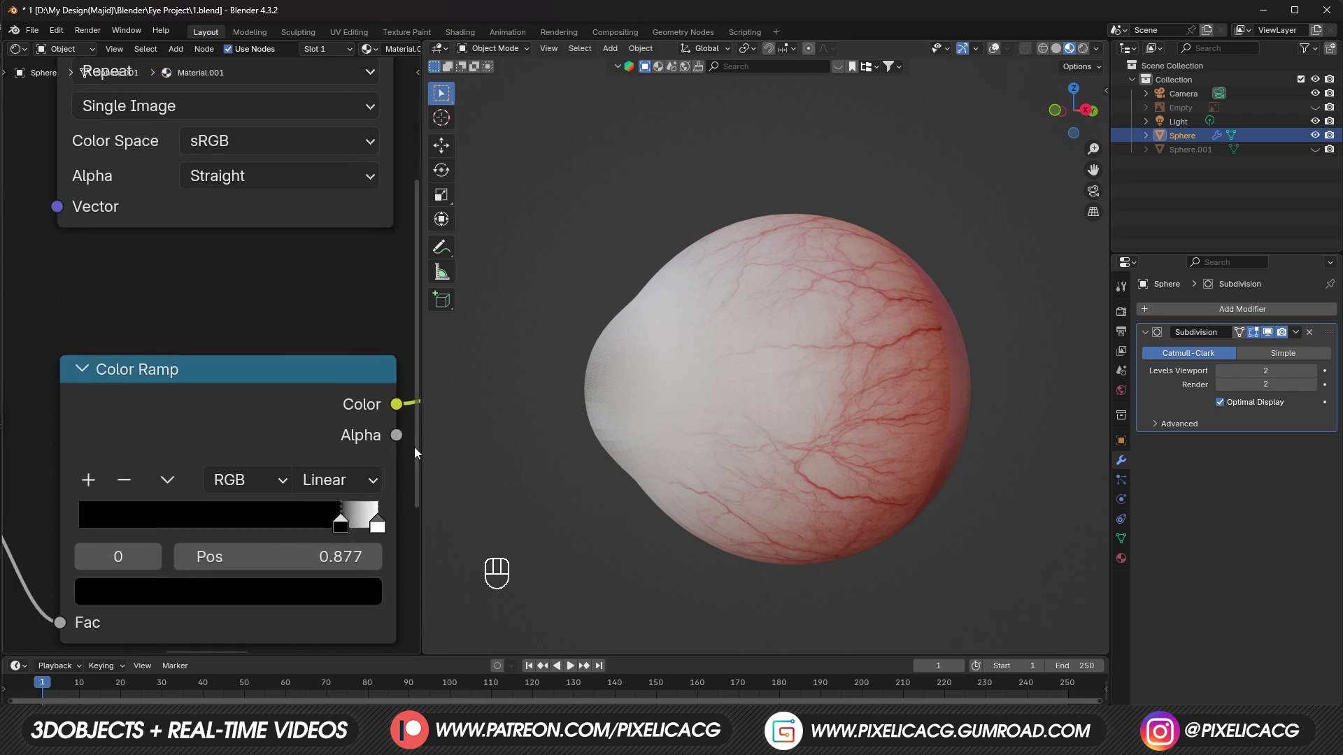
# Step: Drag the ramp's white stop to about 0.891 so the rear half shades deeper red
pyautogui.moveTo(348, 532); pyautogui.dragTo(390, 532)
pyautogui.moveTo(373, 537); pyautogui.dragTo(605, 485)
pyautogui.click(597, 474)
pyautogui.press('F10')
pyautogui.click(306, 353)
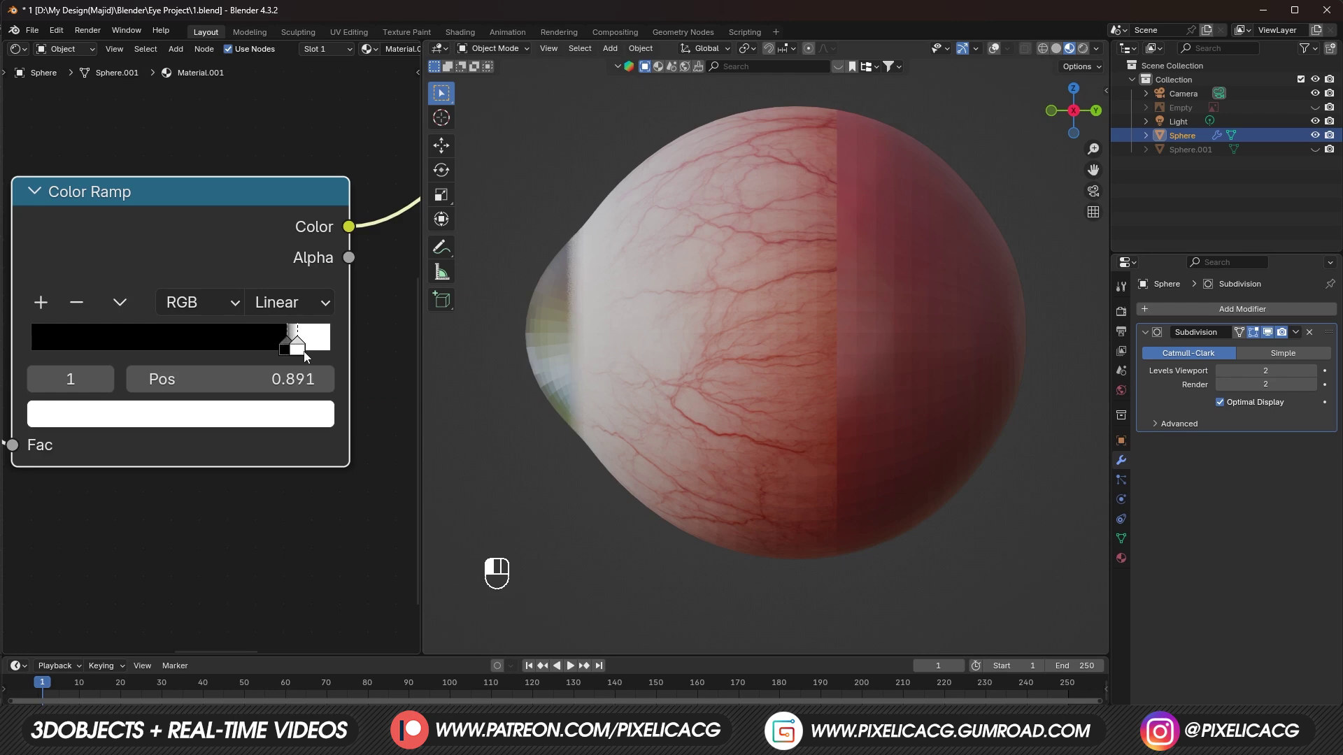
# Step: Unhide and select the iris object Sphere.001, isolating it from the eyeball
pyautogui.press('ctrl+z')
pyautogui.press('alt+h')
pyautogui.press('h')
pyautogui.press('ctrl+z')
pyautogui.press('x')
pyautogui.click(728, 391)
pyautogui.press('z')
# Step: Scale the iris piece slightly down and inspect it from around
pyautogui.press('s')
pyautogui.moveTo(777, 449); pyautogui.dragTo(706, 449)
pyautogui.press('s')
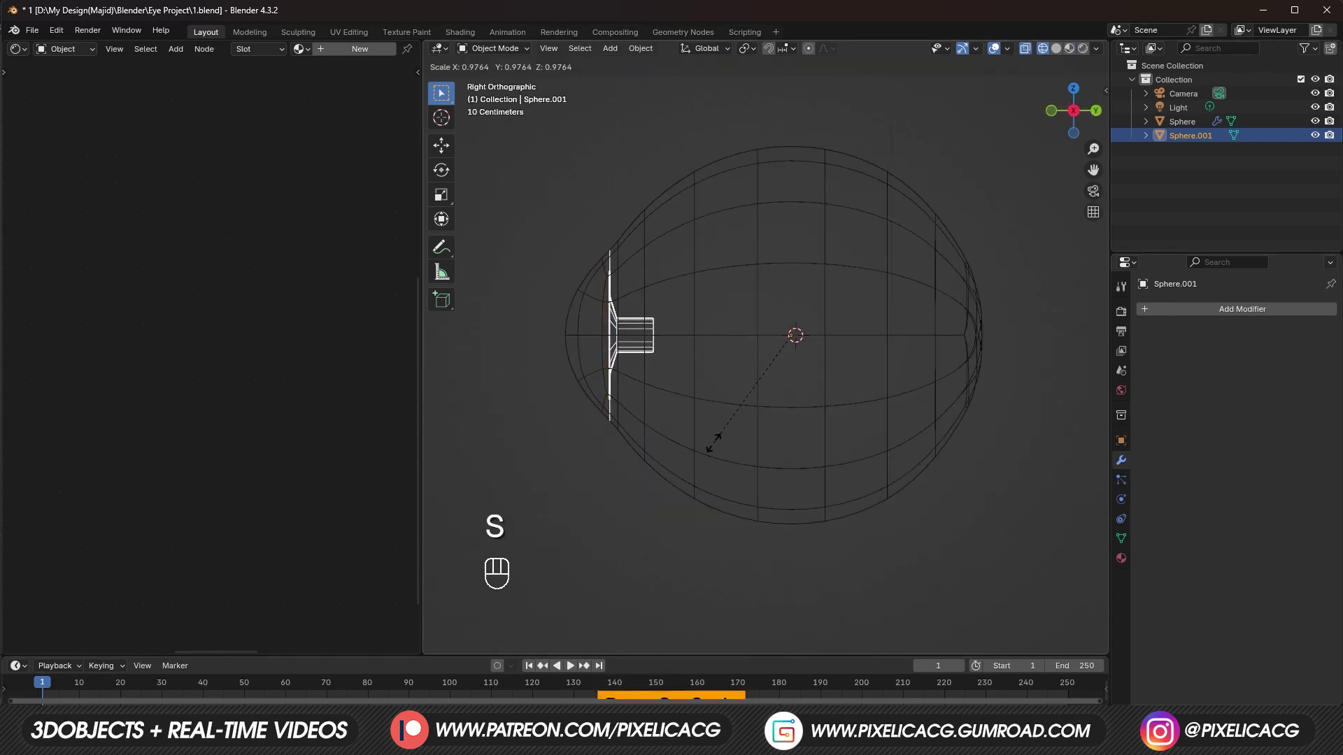
pyautogui.moveTo(732, 469); pyautogui.dragTo(781, 471)
pyautogui.moveTo(782, 472); pyautogui.dragTo(832, 460)
pyautogui.press('shift+h')
pyautogui.press('z')
pyautogui.middleClick(728, 392)
# Step: Smooth the iris with a level-2 subdivision modifier
pyautogui.press('ctrl+1')
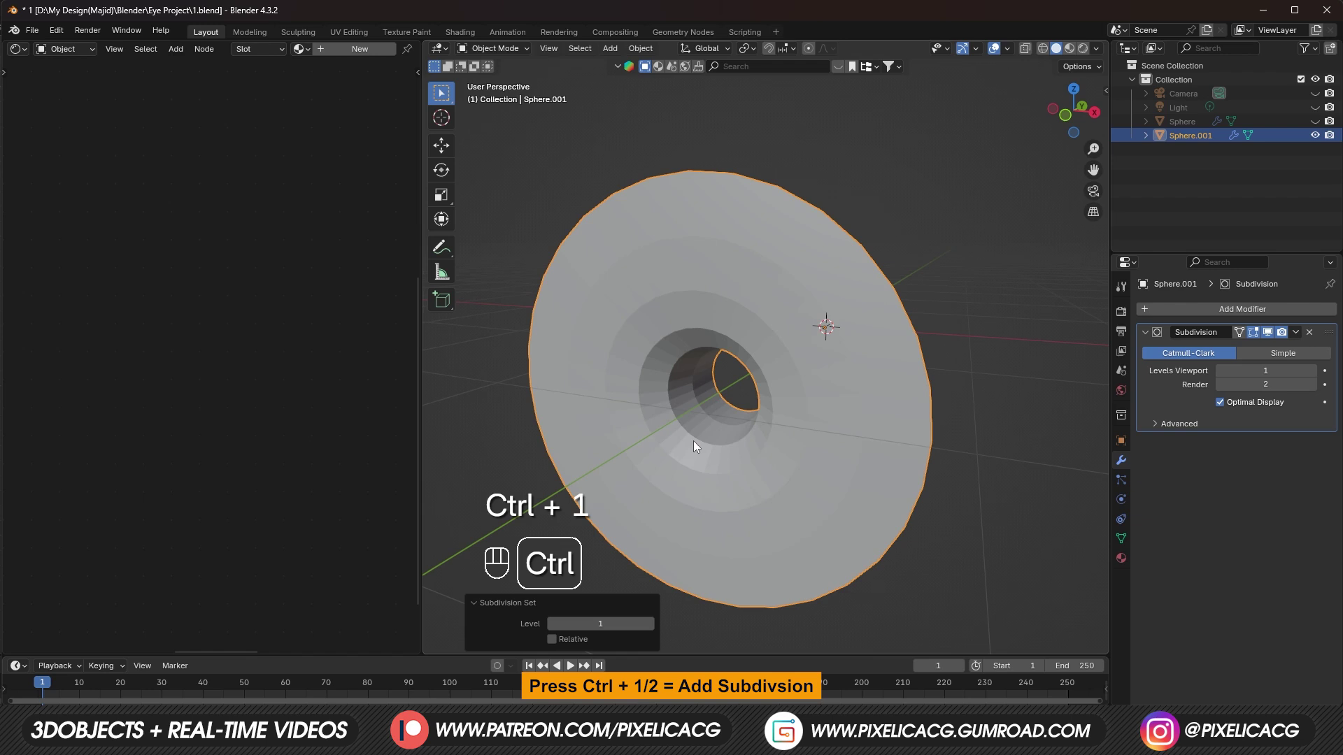
pyautogui.press('ctrl+2')
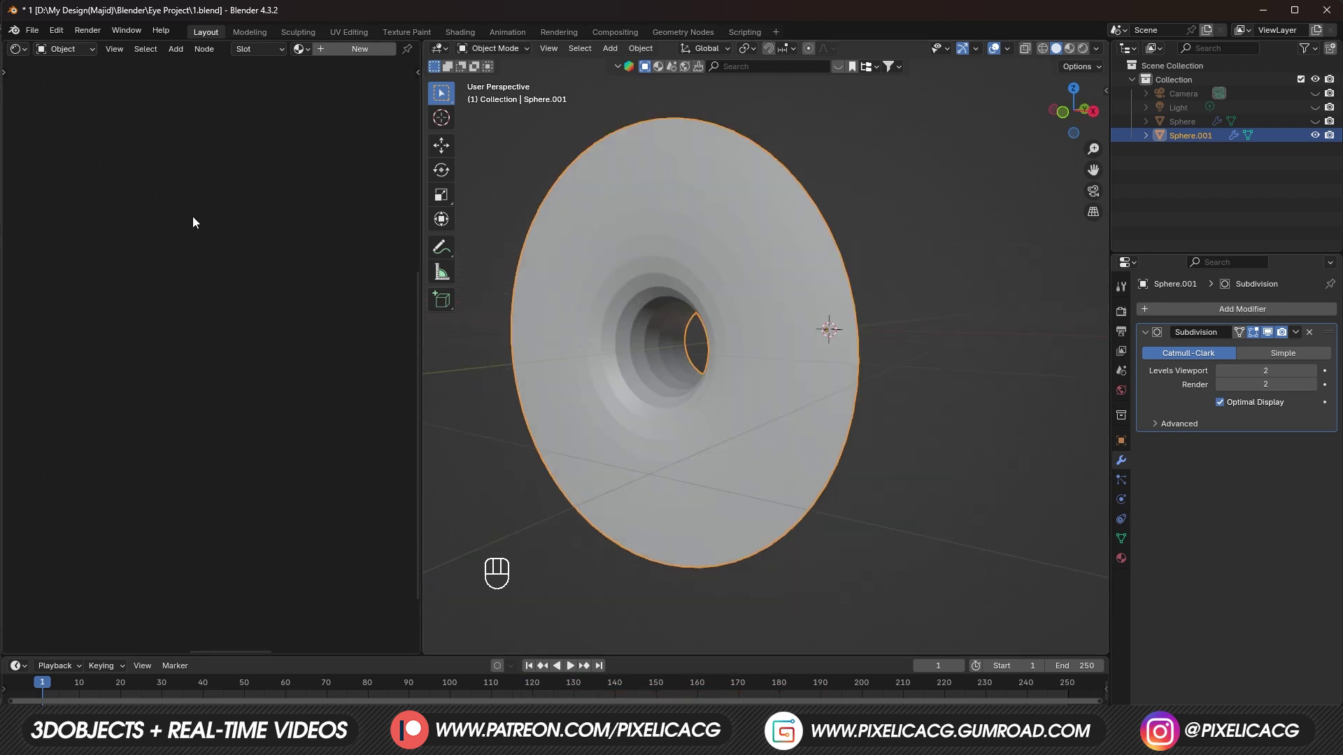
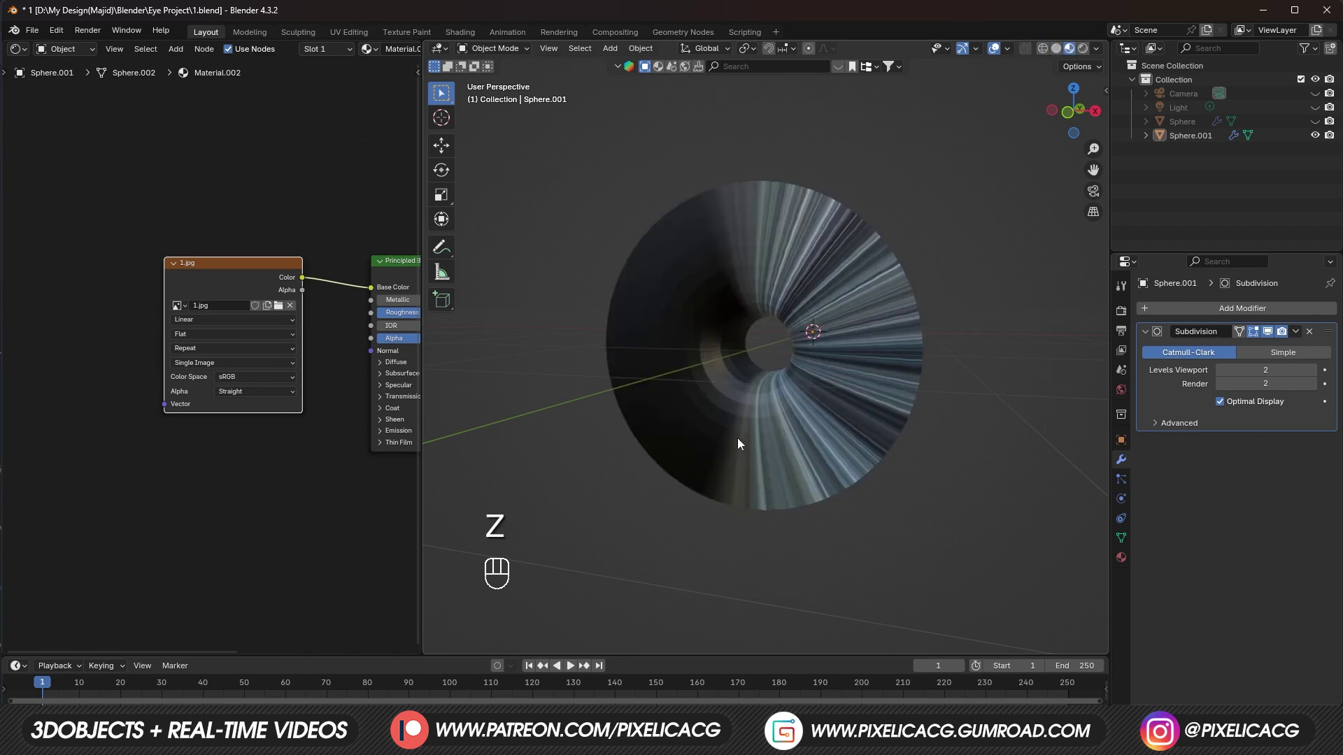
# Step: Select the whole iris mesh in Edit Mode and unwrap it
pyautogui.press('F10')
pyautogui.press('Tab')
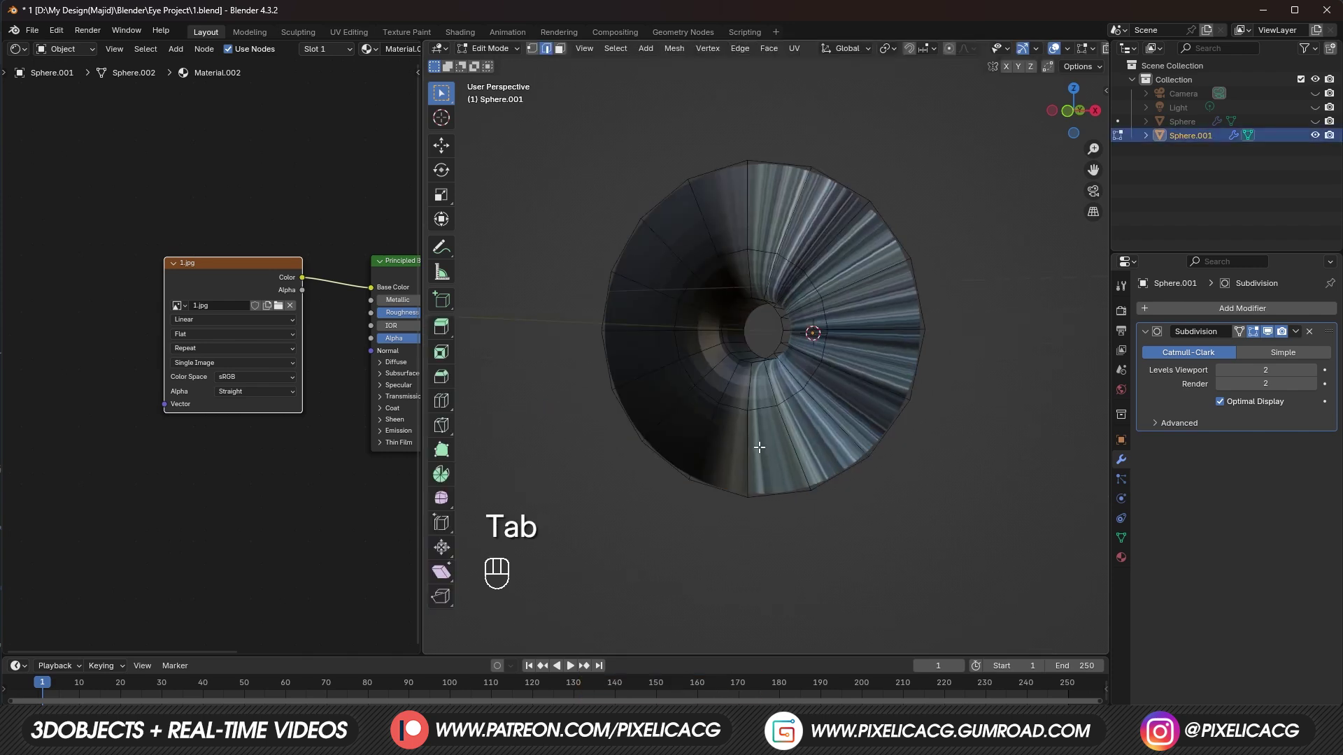
pyautogui.press('a')
pyautogui.press('u')
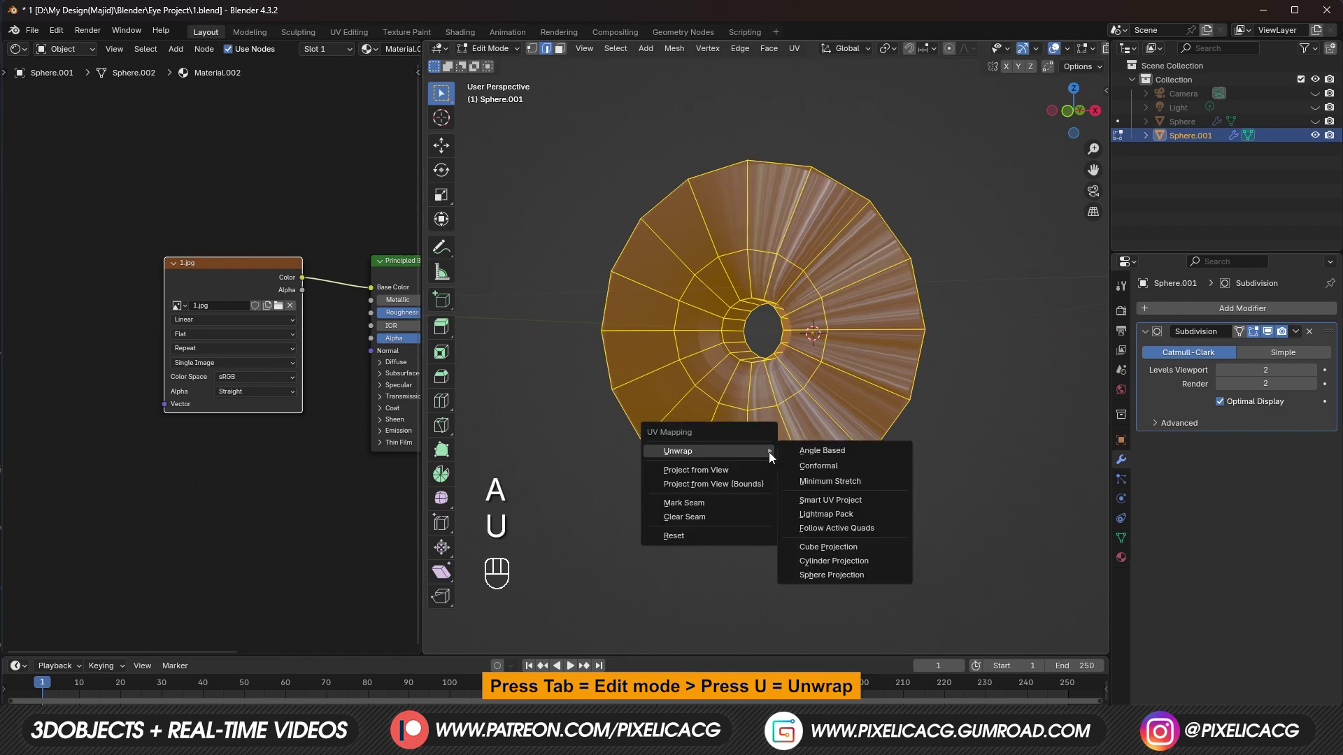
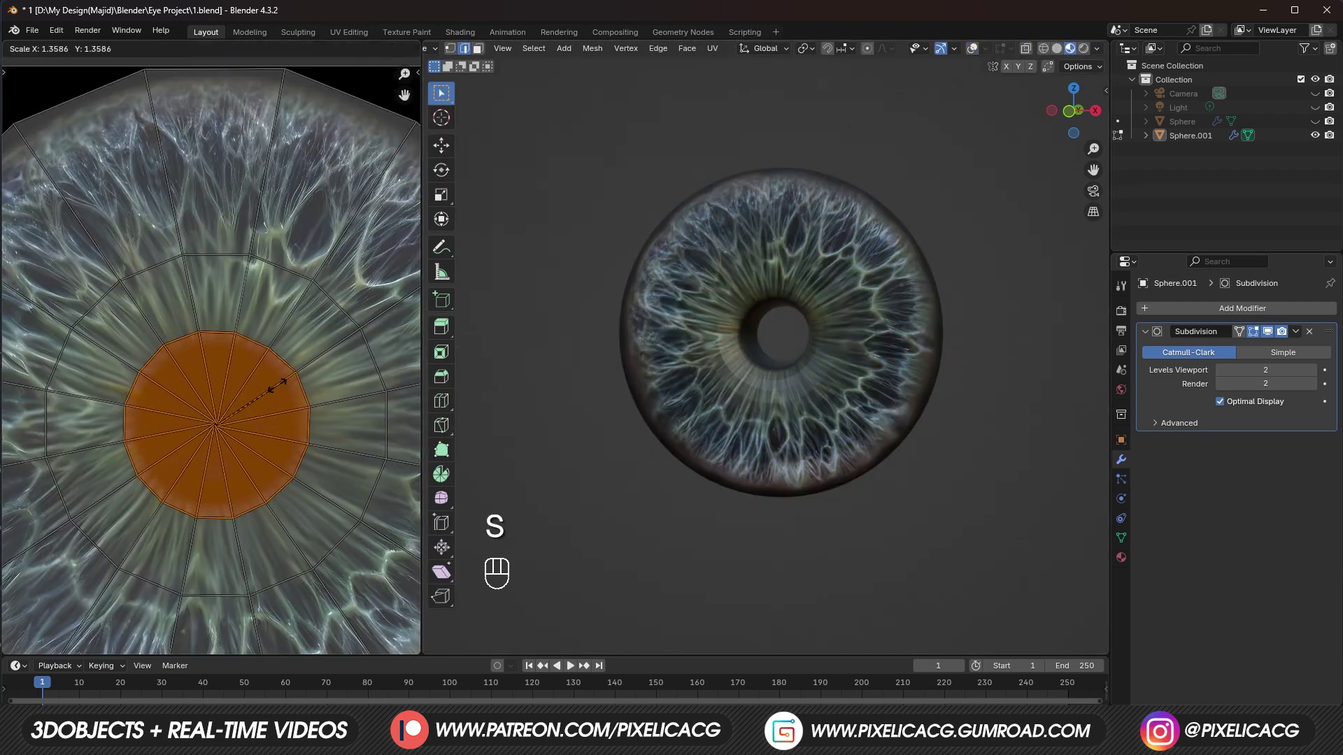
# Step: Scale the iris UV rings over the 1.jpg photo and unhide the full eyeball
pyautogui.press('3')
pyautogui.press('s')
pyautogui.press('Tab')
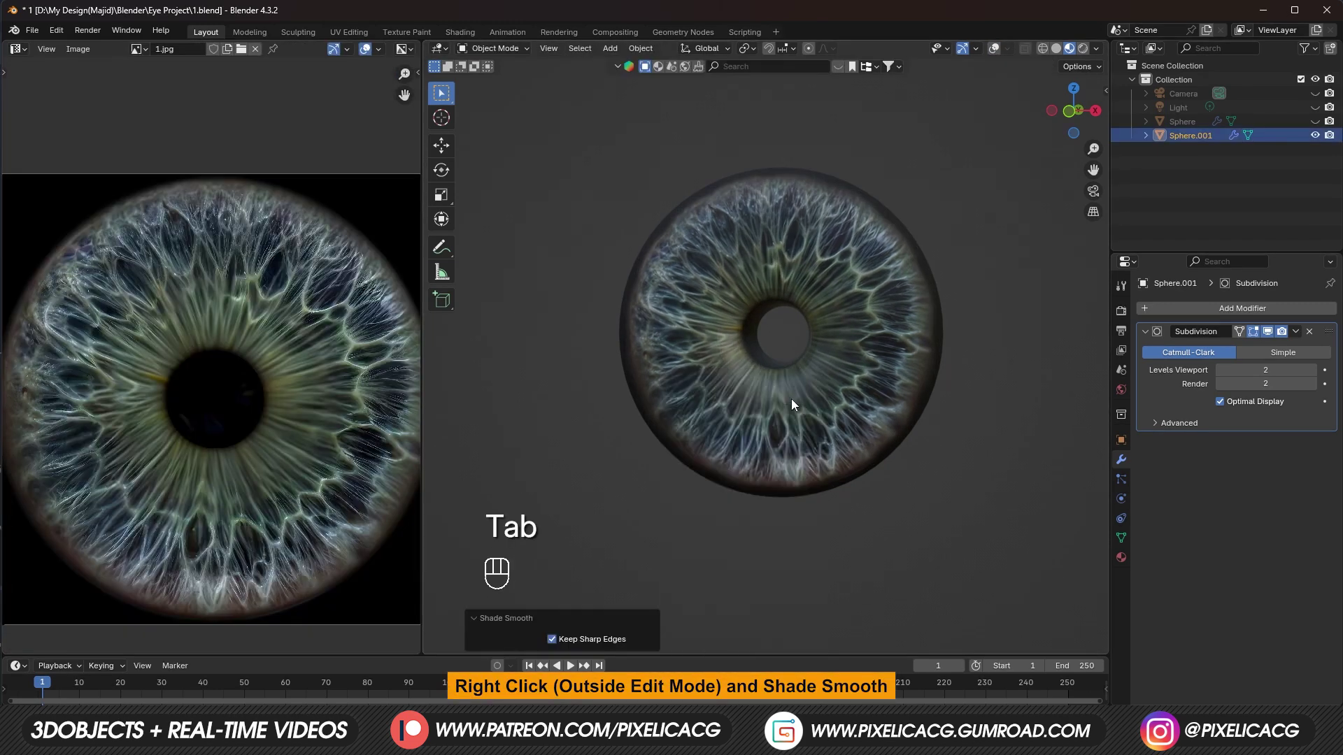
pyautogui.press('alt+h')
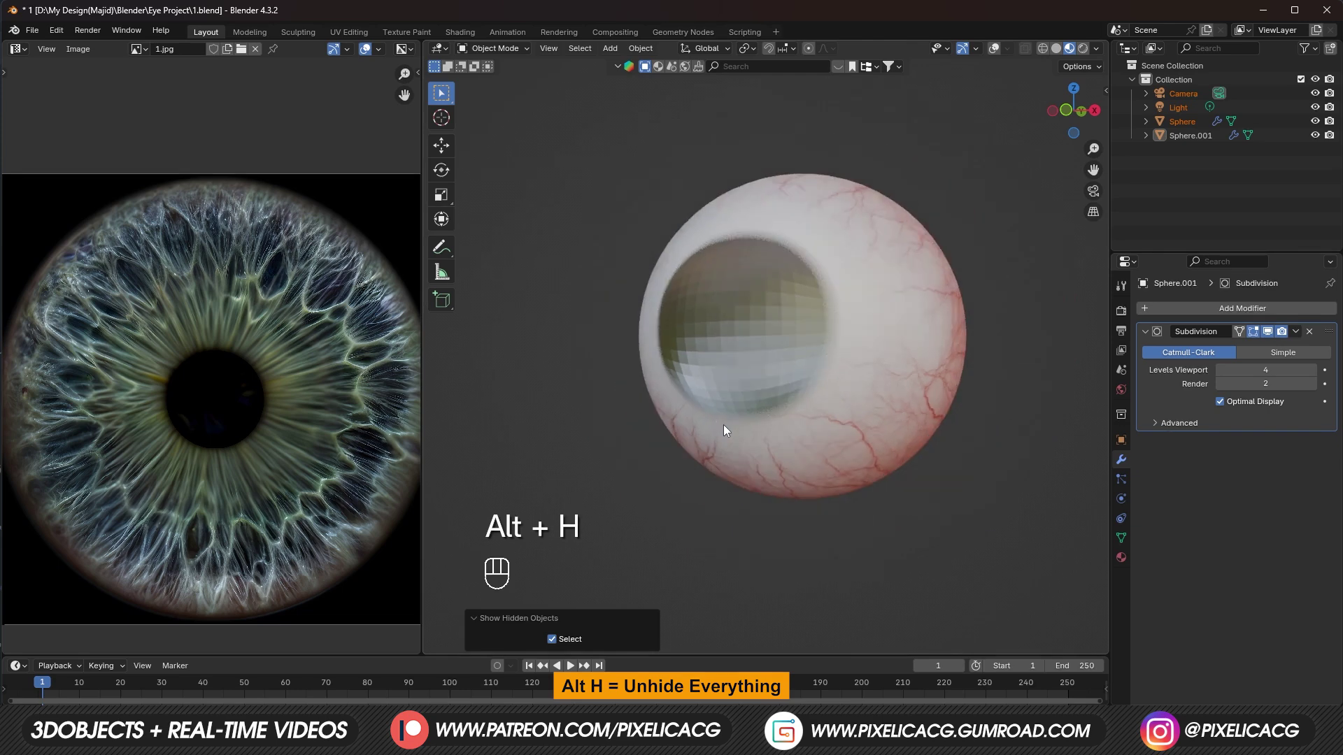
# Step: Select the outer eyeball sphere and orbit to view its iris side
pyautogui.press('z')
pyautogui.press('F10')
pyautogui.press('Tab')
pyautogui.press('z')
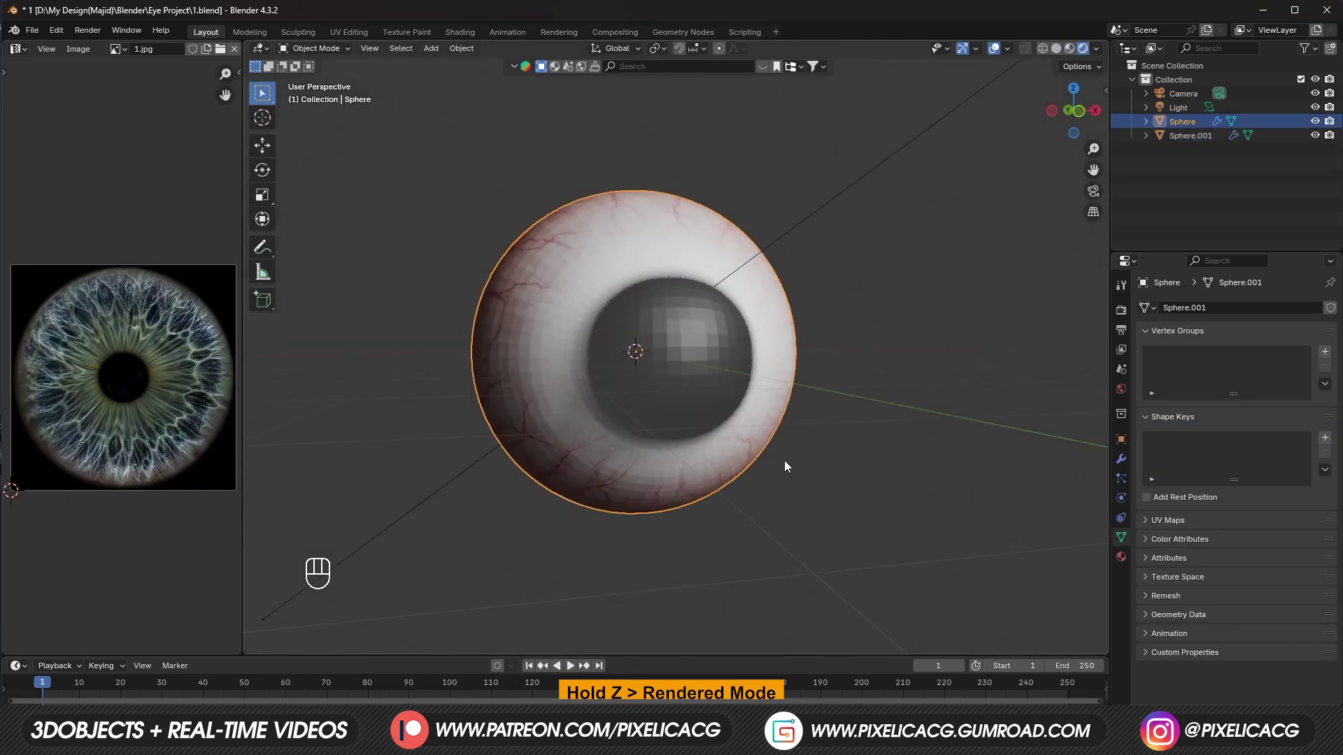
pyautogui.moveTo(812, 474); pyautogui.dragTo(790, 479)
pyautogui.moveTo(561, 421); pyautogui.dragTo(573, 414)
pyautogui.click(562, 401)
pyautogui.moveTo(910, 511); pyautogui.dragTo(795, 500)
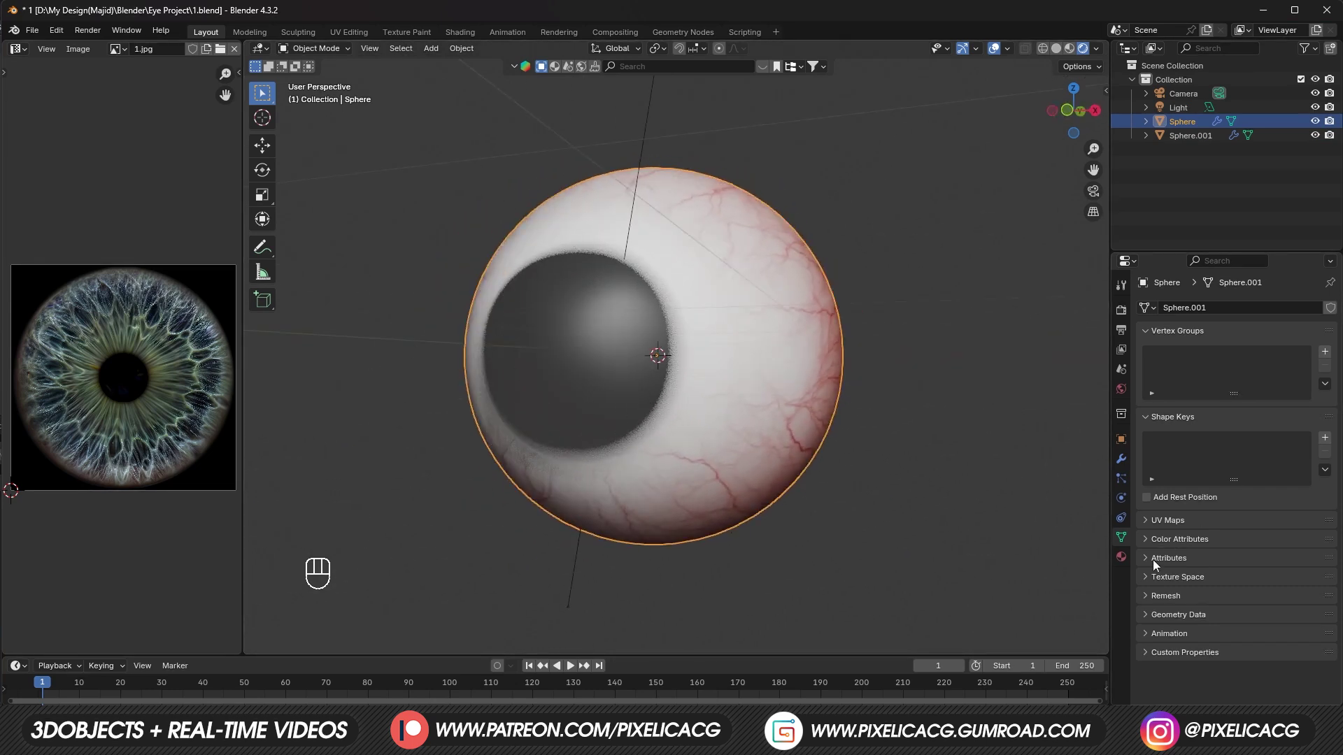
# Step: Enable scene raytracing and Raytraced Transmission for the eyeball material, then return to its shader nodes
pyautogui.click(1126, 316)
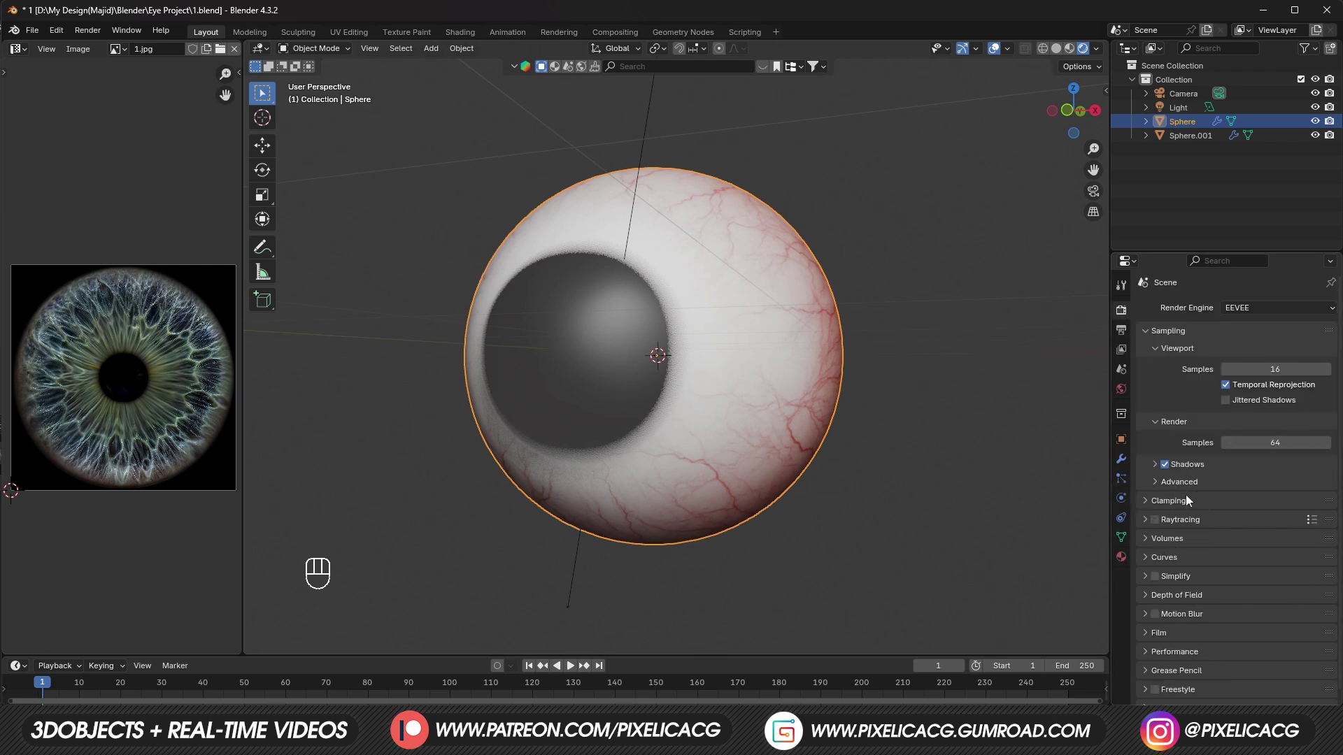
pyautogui.moveTo(1161, 527); pyautogui.dragTo(1130, 580)
pyautogui.click(1152, 525)
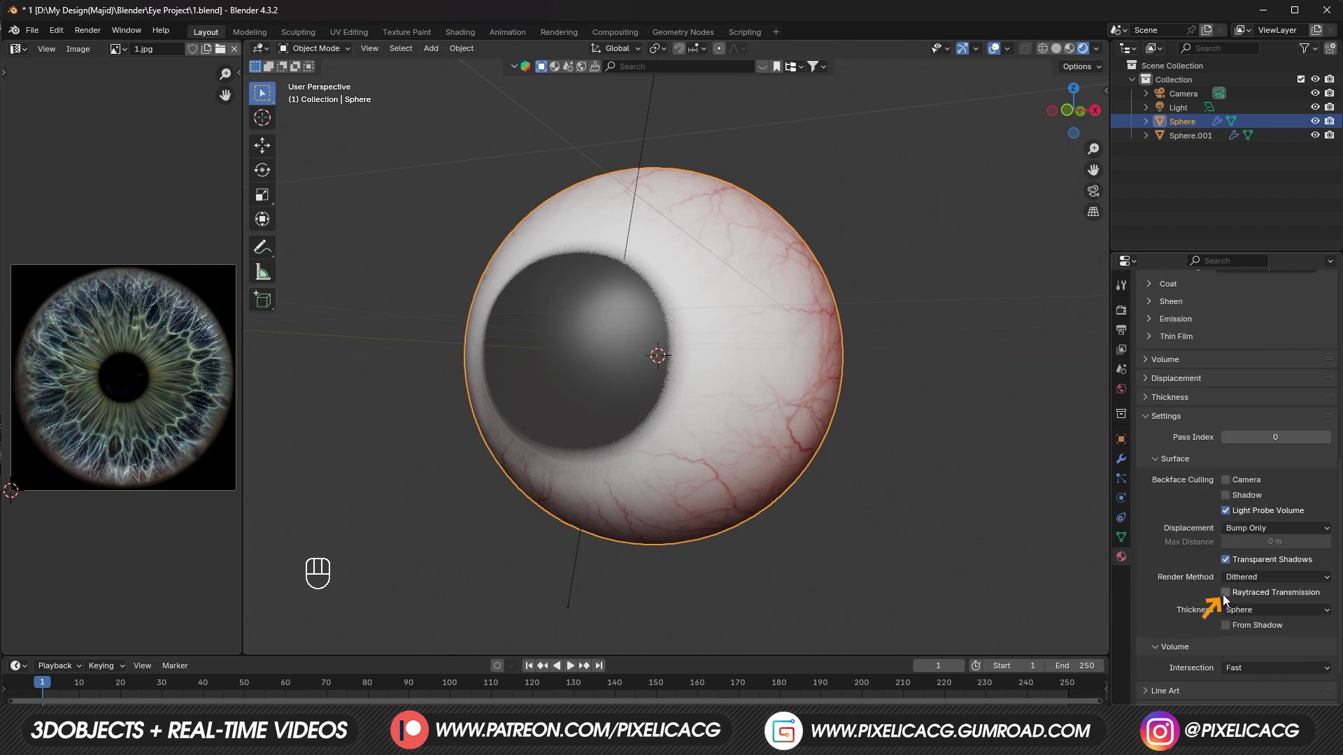
pyautogui.click(1228, 599)
pyautogui.click(1193, 585)
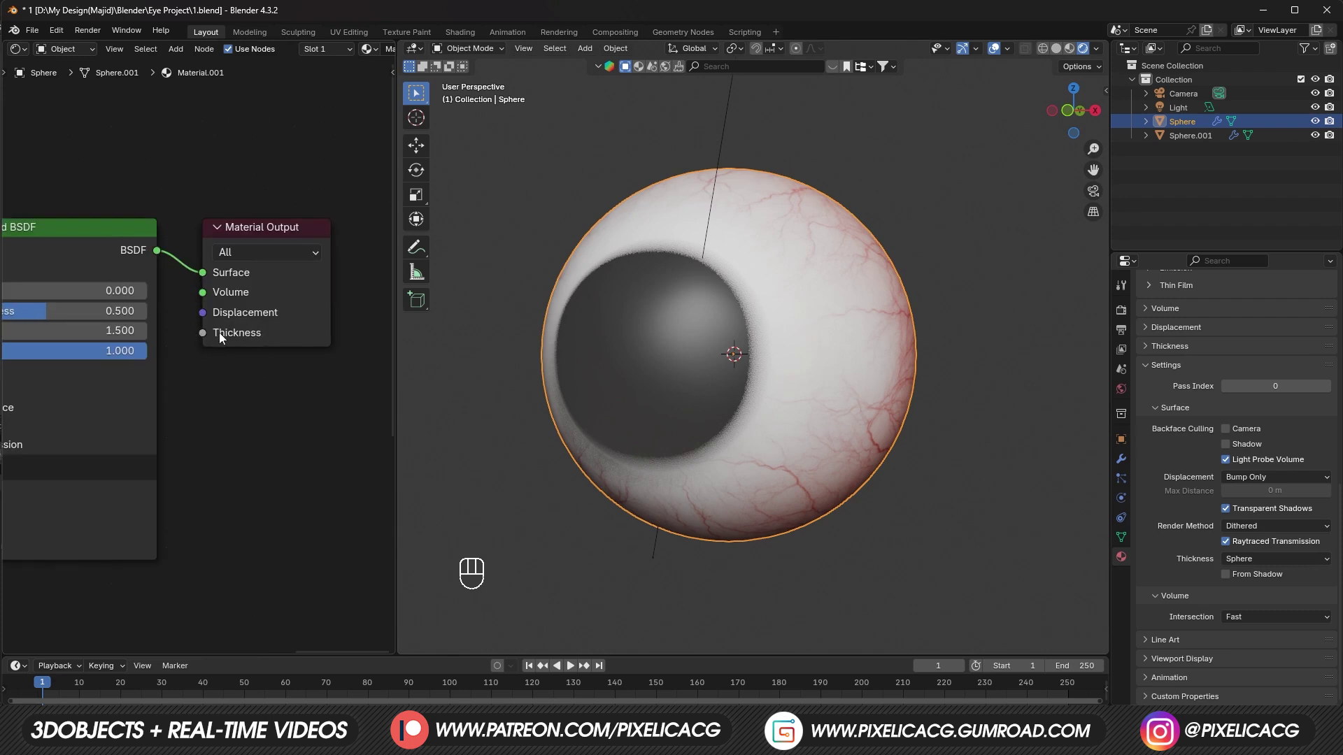
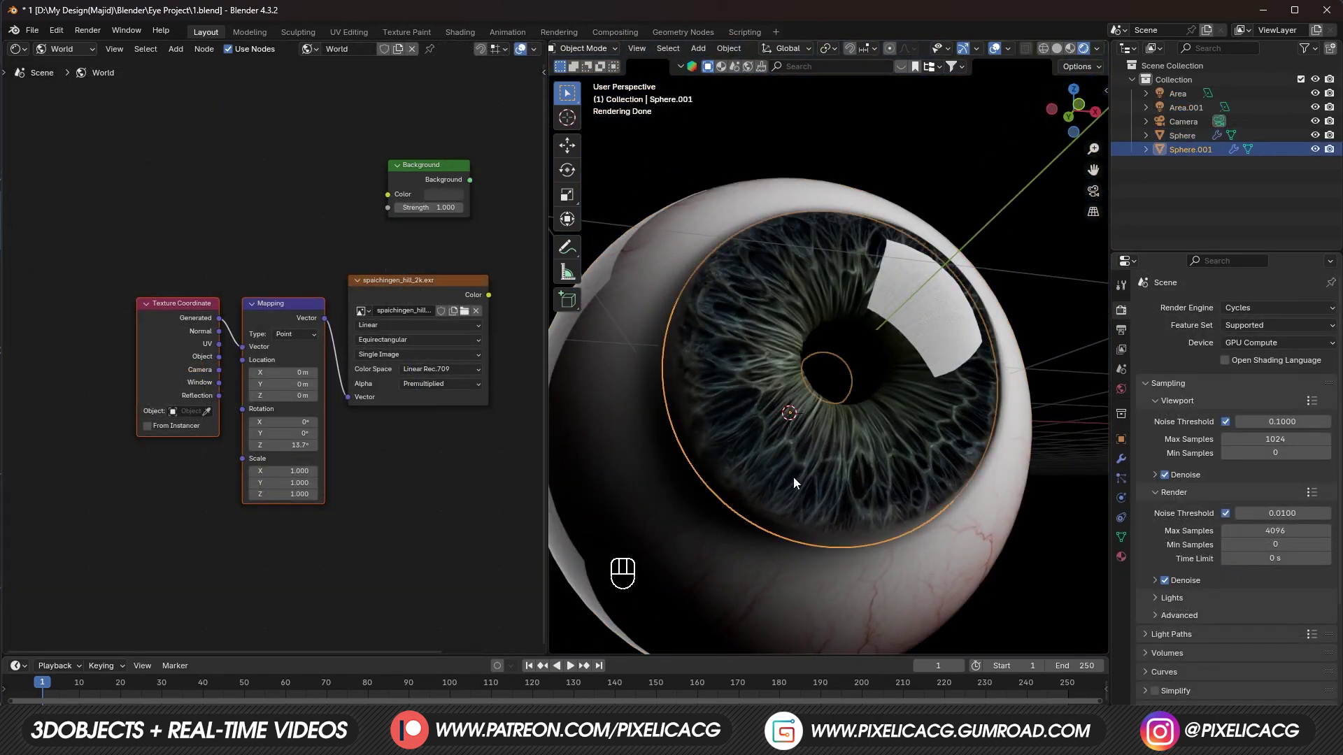
# Step: Add a Sclera-Normal image texture feeding a Normal Map node into the BSDF Normal
pyautogui.click(941, 526)
pyautogui.moveTo(296, 363); pyautogui.dragTo(218, 539)
pyautogui.click(227, 564)
pyautogui.doubleClick(230, 560)
pyautogui.click(242, 554)
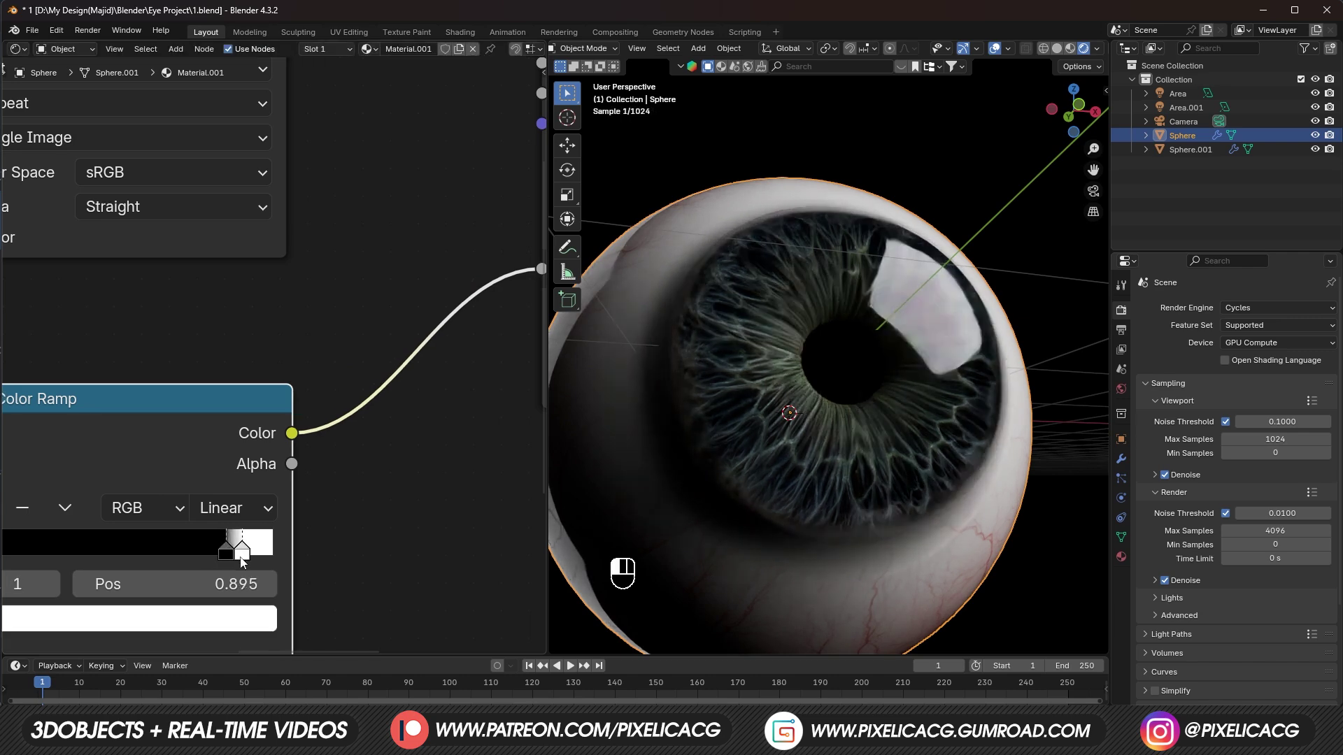
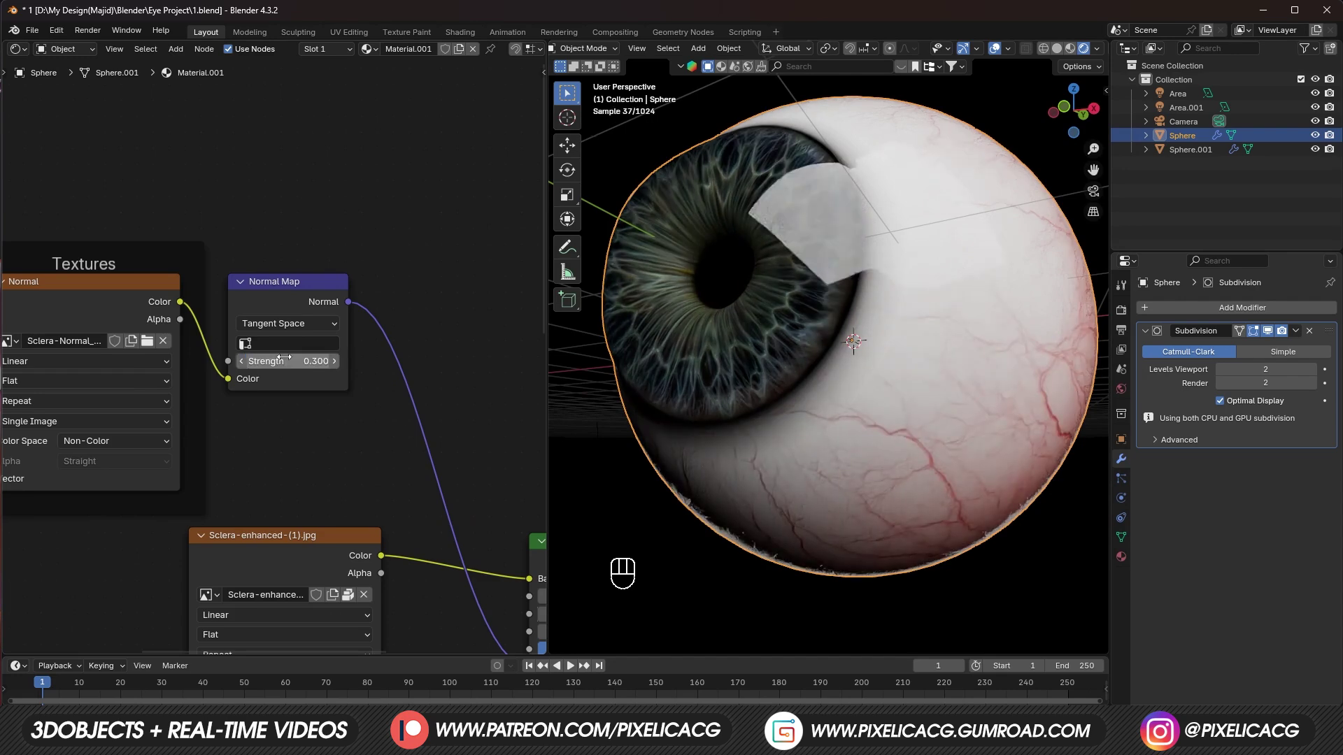
# Step: Set the sclera normal map strength to 0.3
pyautogui.moveTo(880, 446); pyautogui.dragTo(933, 449)
pyautogui.moveTo(908, 451); pyautogui.dragTo(937, 446)
# Step: Add a plane at the inner eye corner and shape its vertices along the socket edge
pyautogui.press('F9')
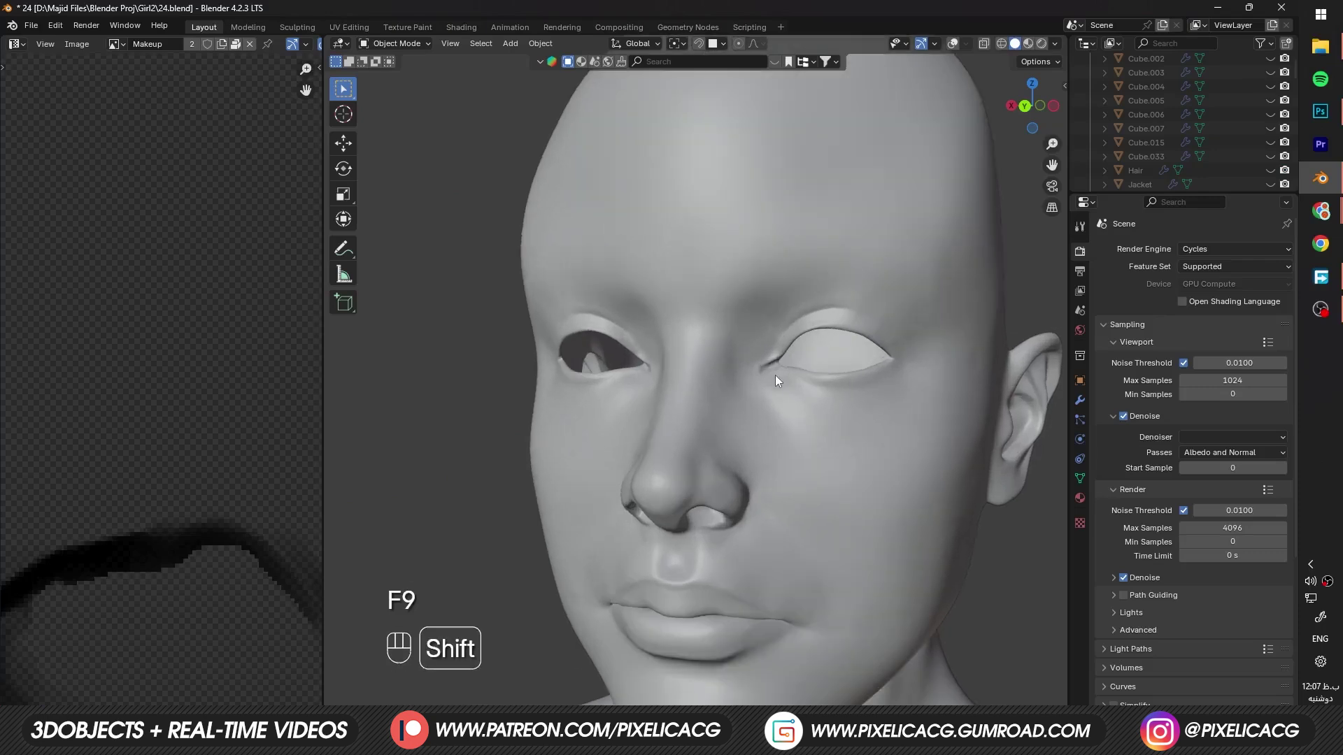
pyautogui.moveTo(786, 384); pyautogui.dragTo(728, 394)
pyautogui.press('shift+a')
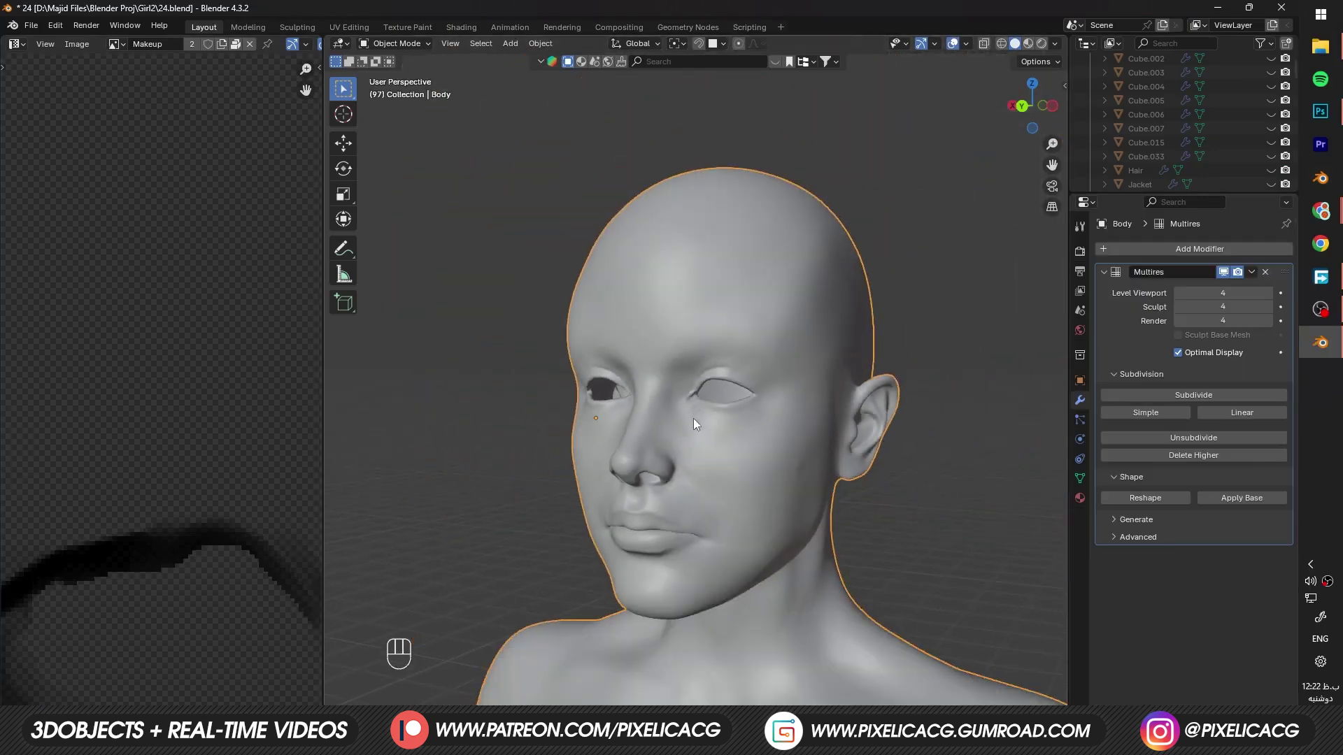
pyautogui.press('shift+a')
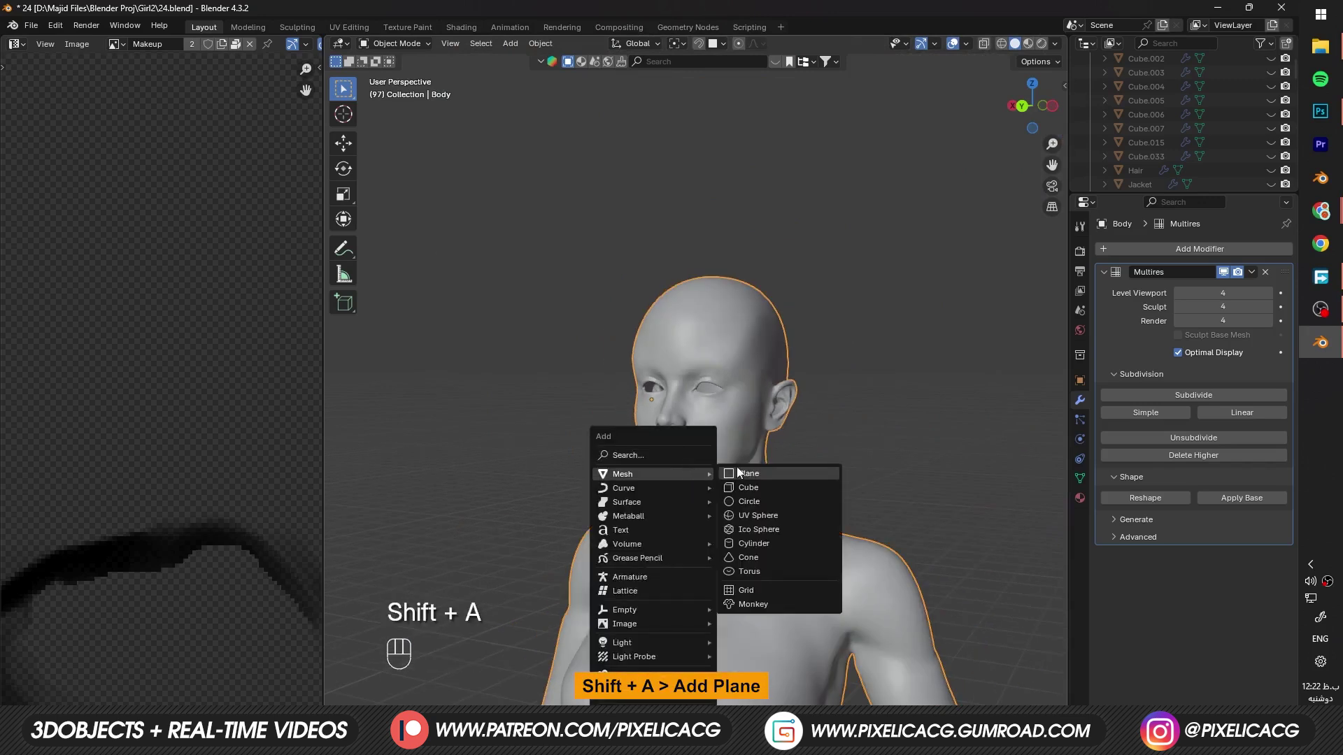
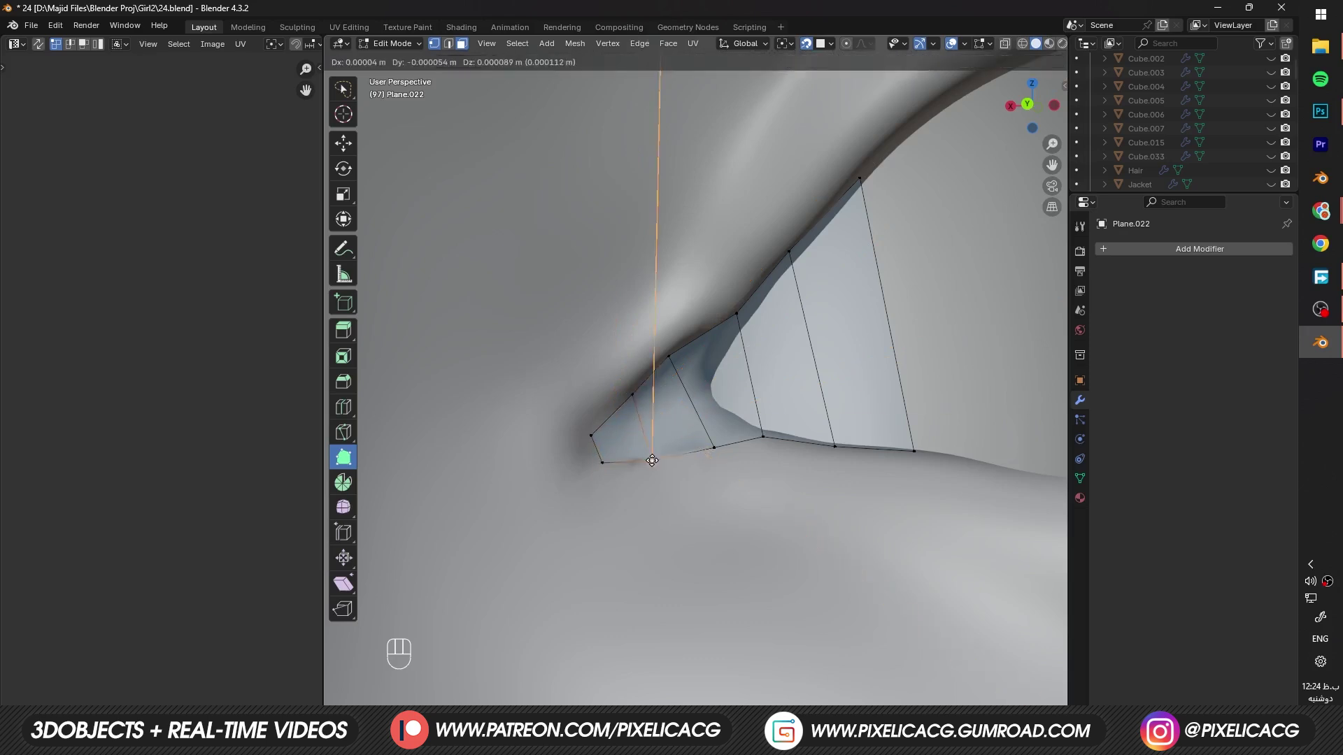
pyautogui.press('Tab')
# Step: Add level-2 subdivision smoothing to the caruncle patch and apply it to the mesh
pyautogui.press('ctrl+1')
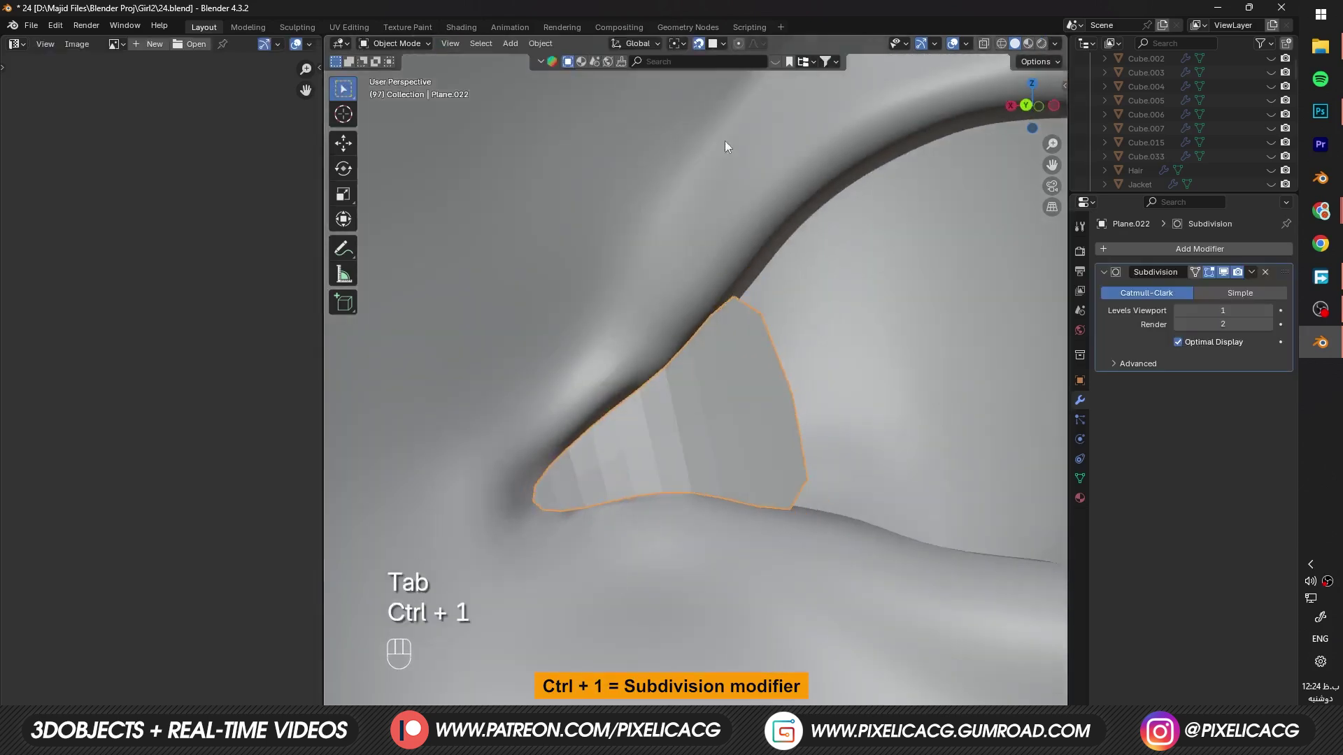
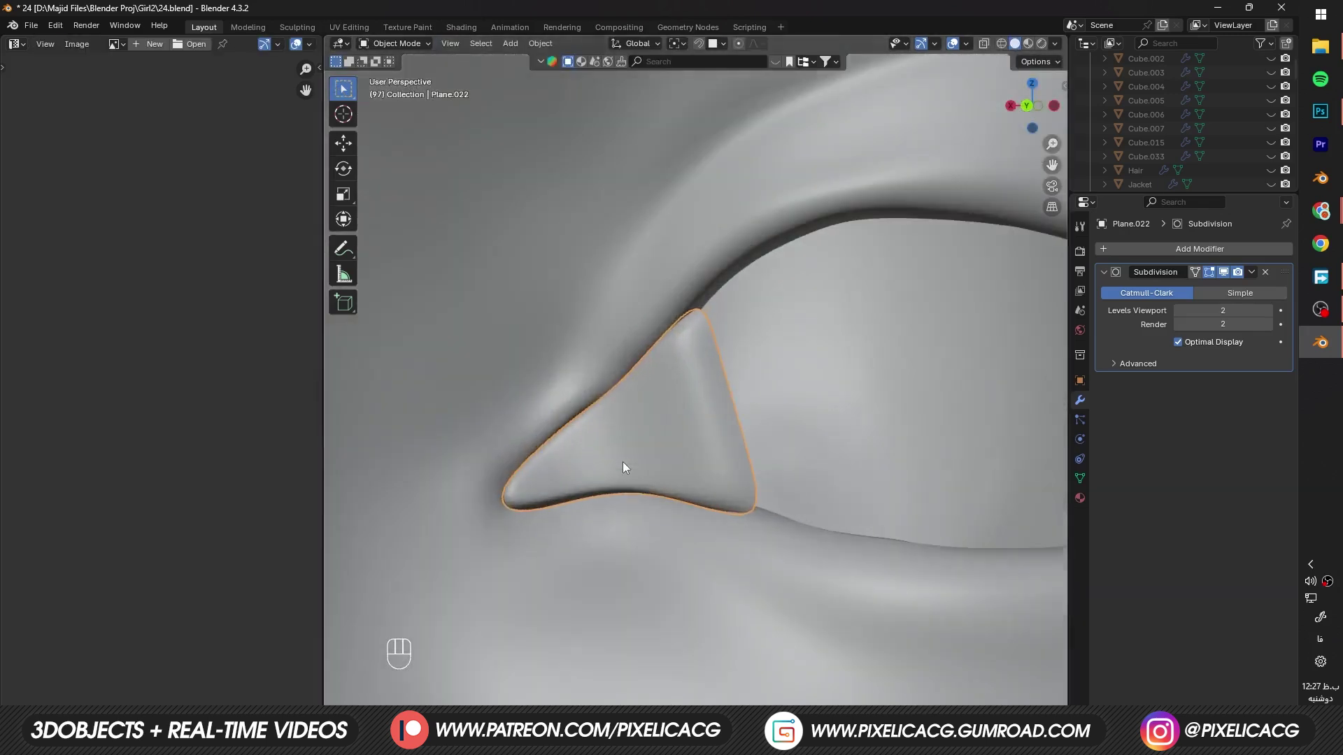
pyautogui.press('Tab')
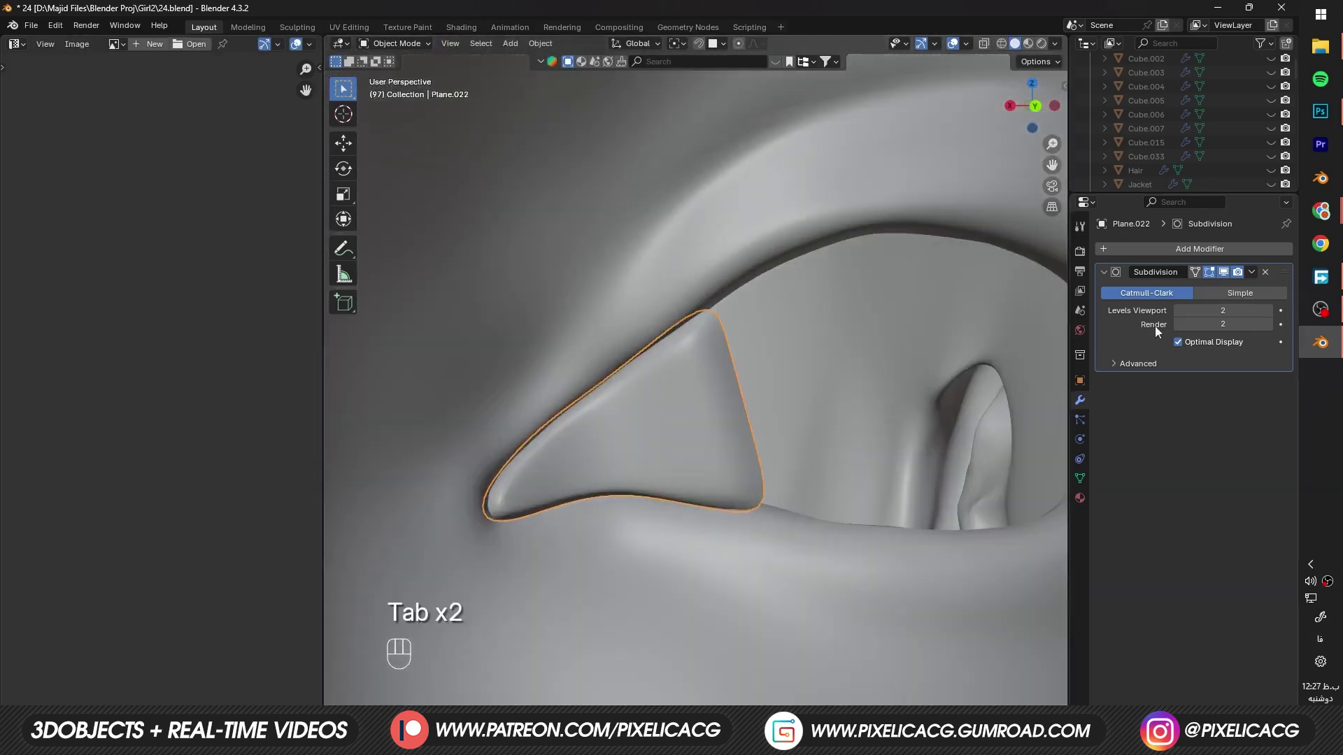
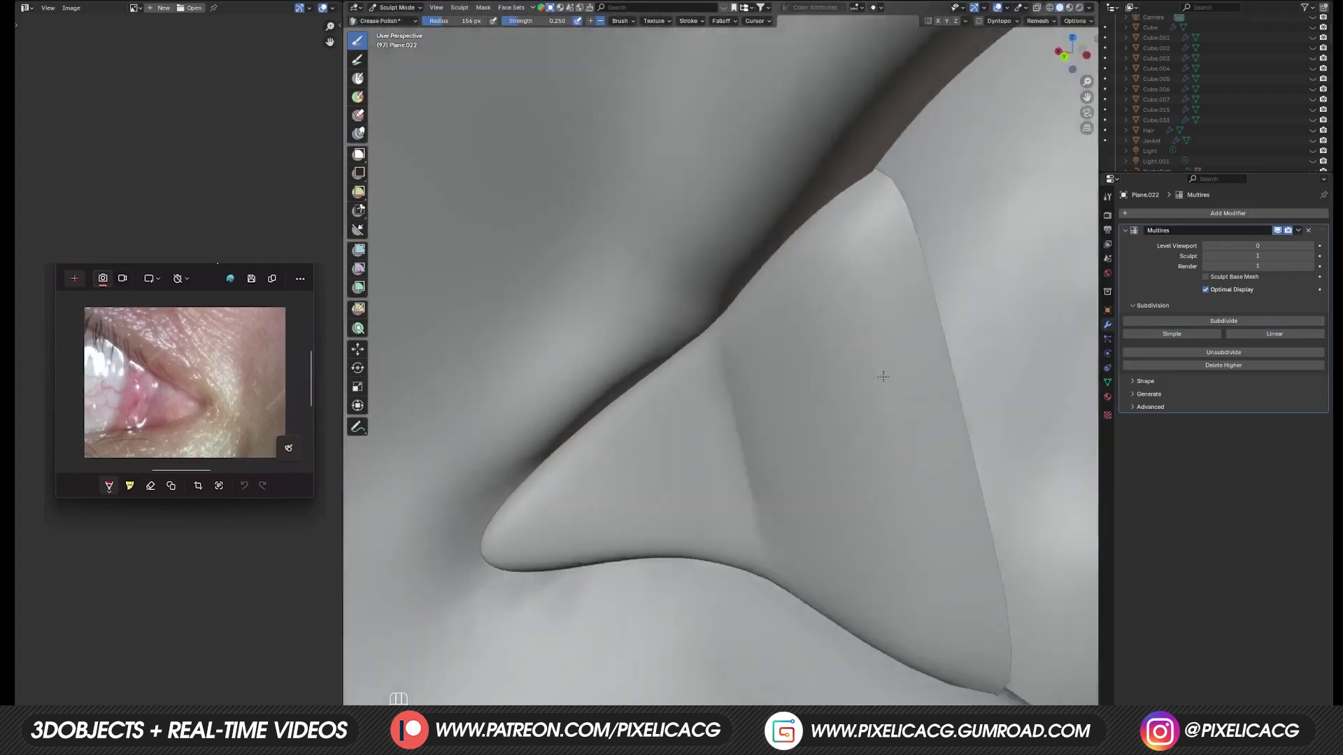
# Step: Sculpt the caruncle into a rounded lump with Crease Polish, Inflate and Grab brushes under Multires
pyautogui.press('ctrl+z')
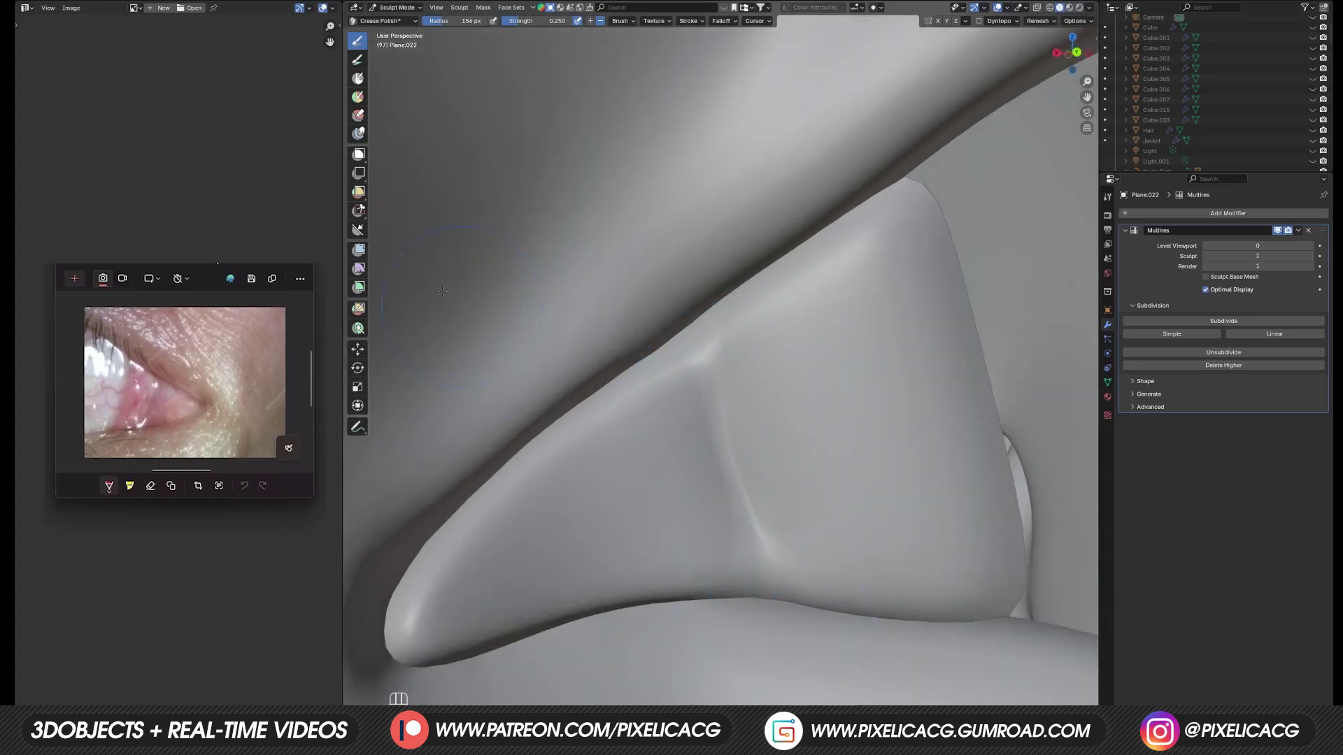
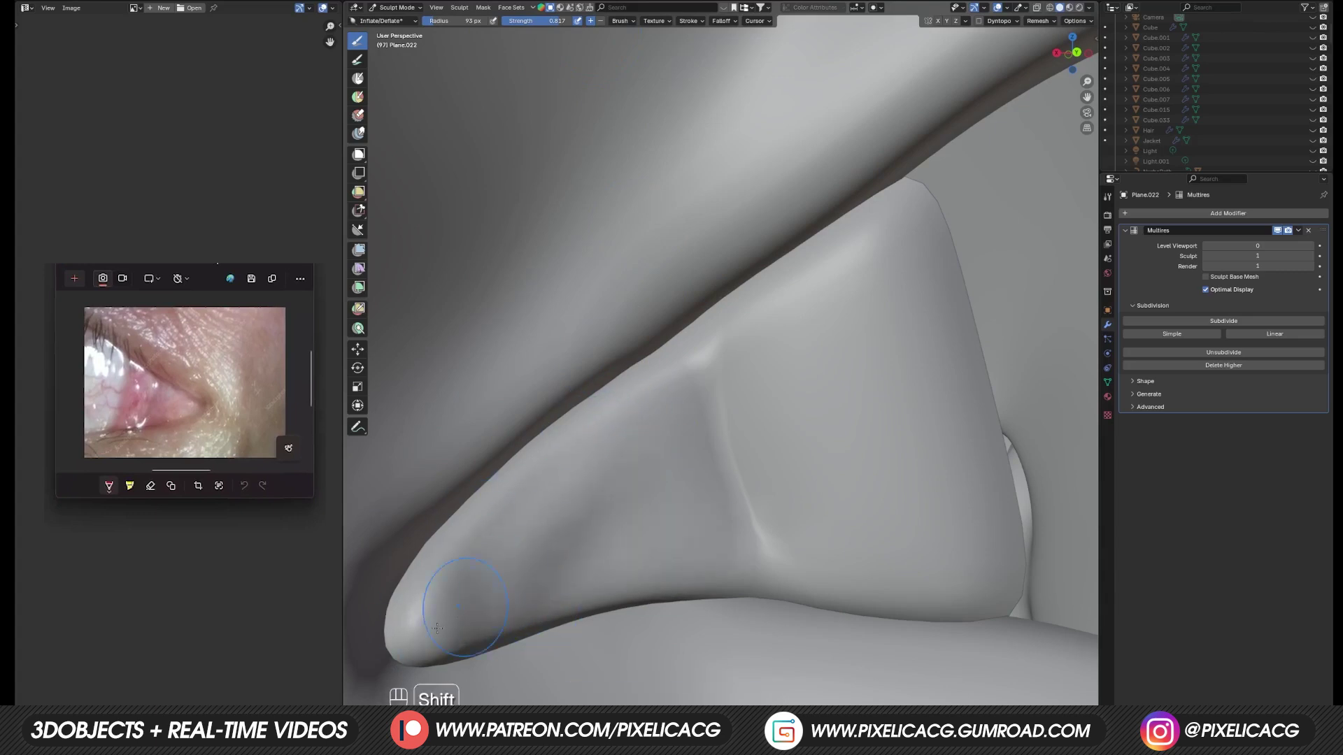
pyautogui.press('ctrl+shift+z')
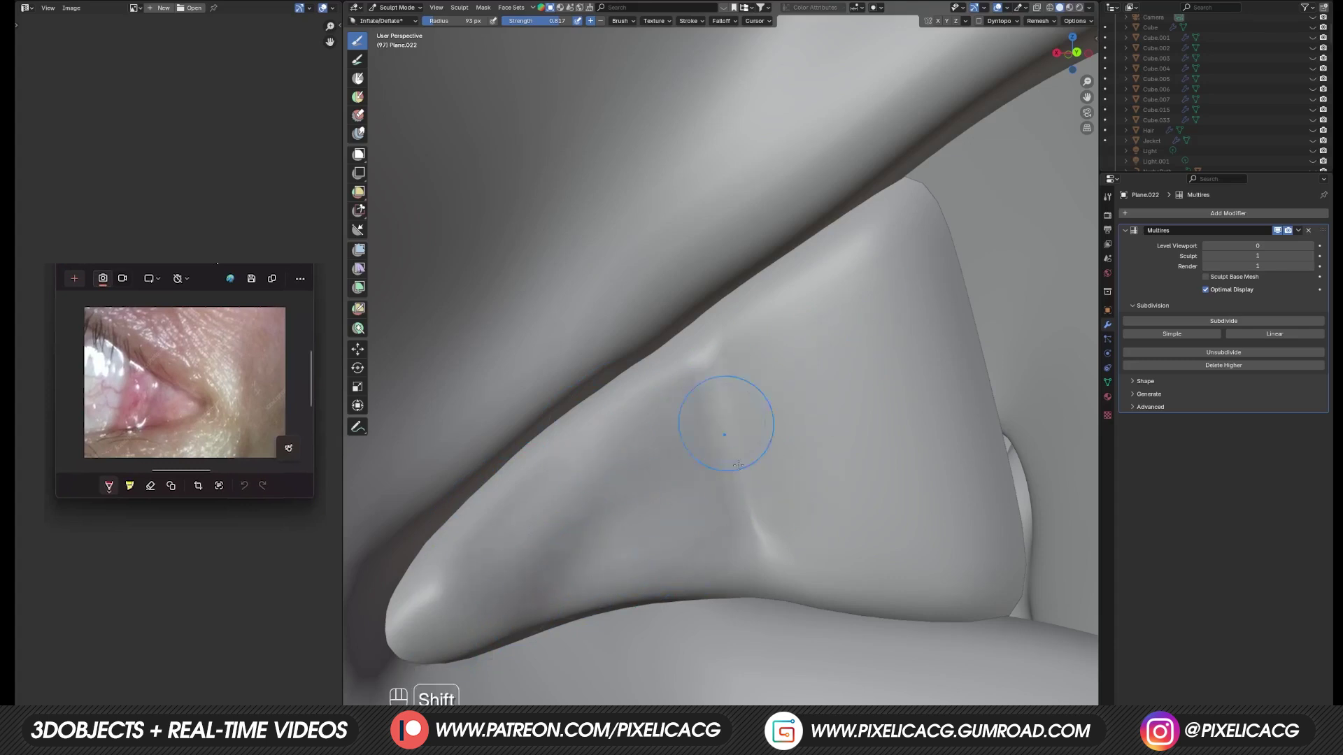
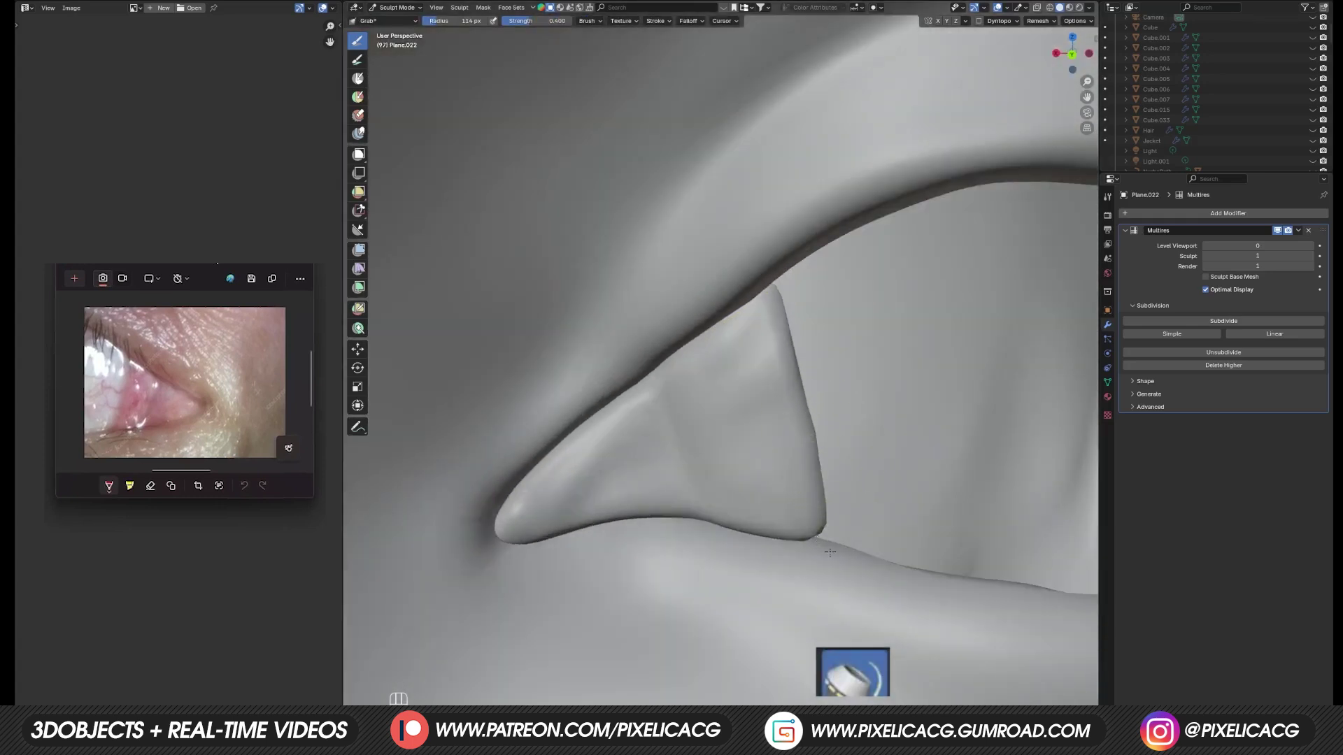
pyautogui.press('F9')
# Step: Append the Sphere and Sphere.001 eyeball objects from 1.blend and move them toward the socket
pyautogui.press('f')
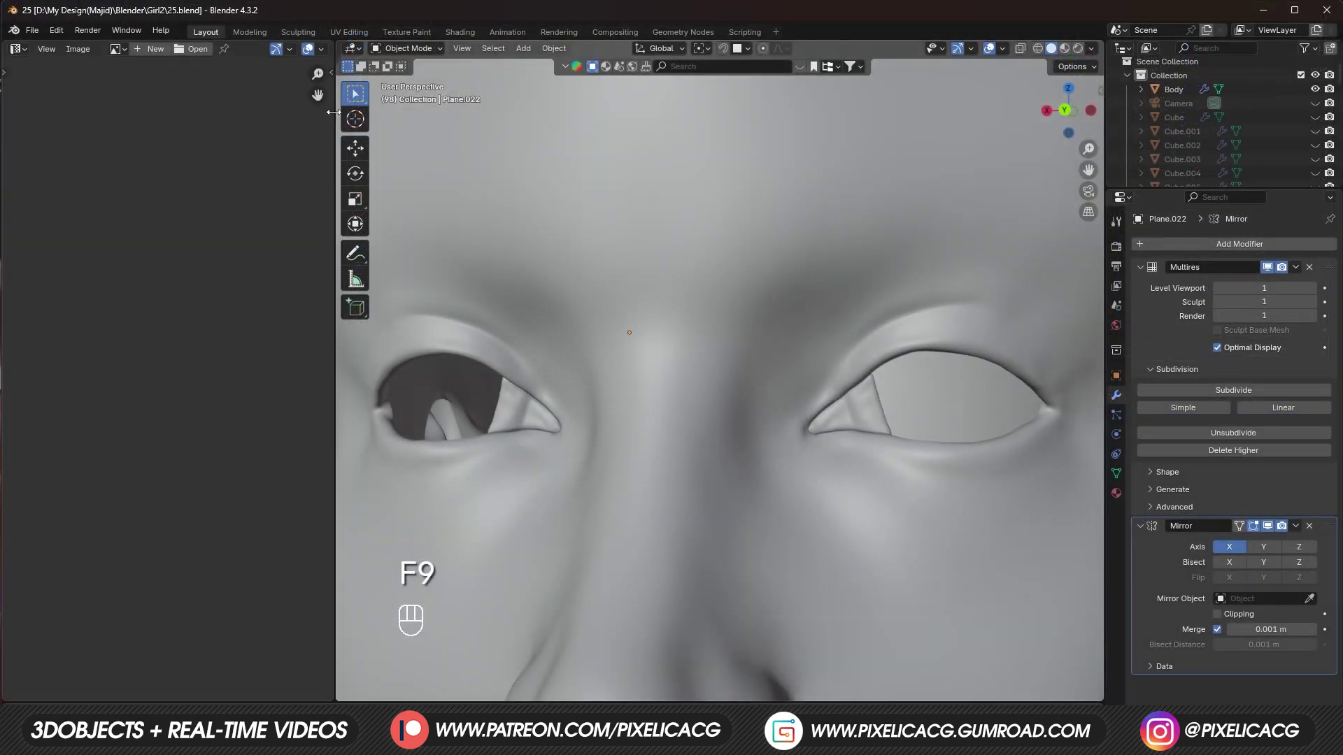
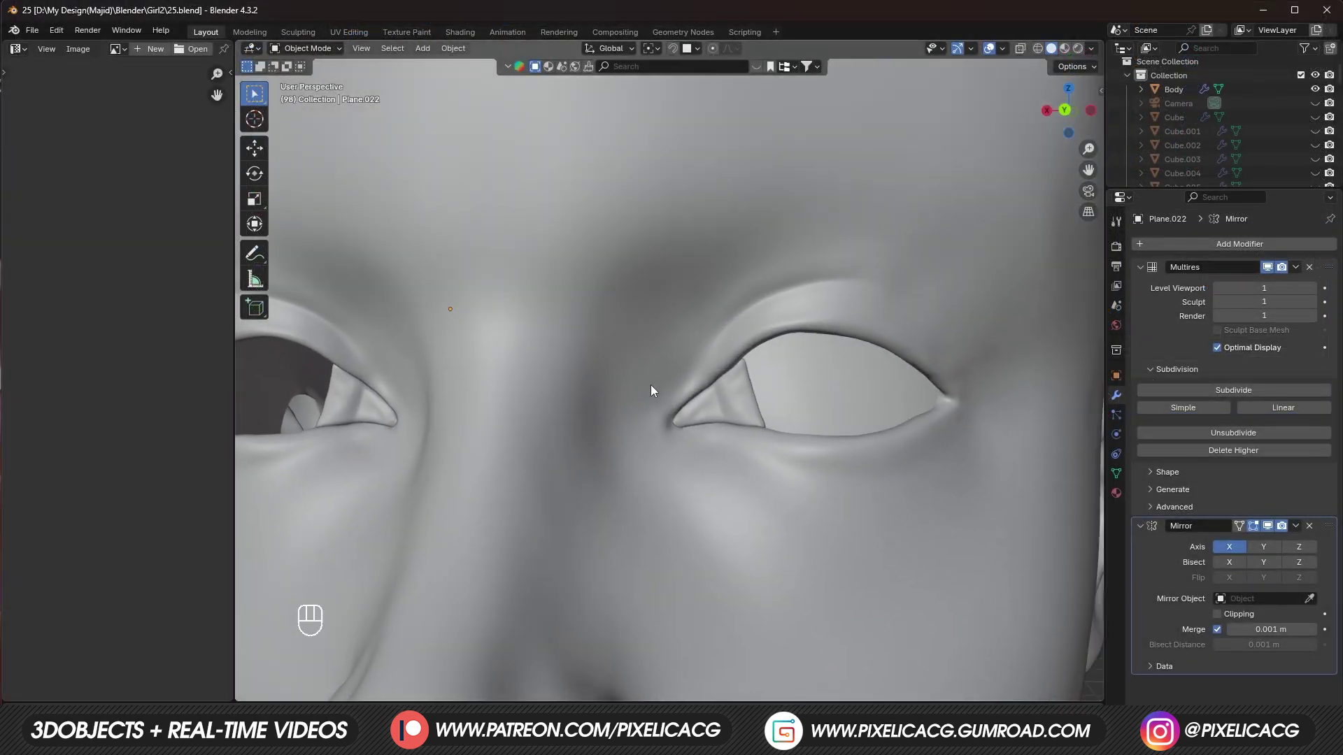
pyautogui.moveTo(40, 35); pyautogui.dragTo(434, 267)
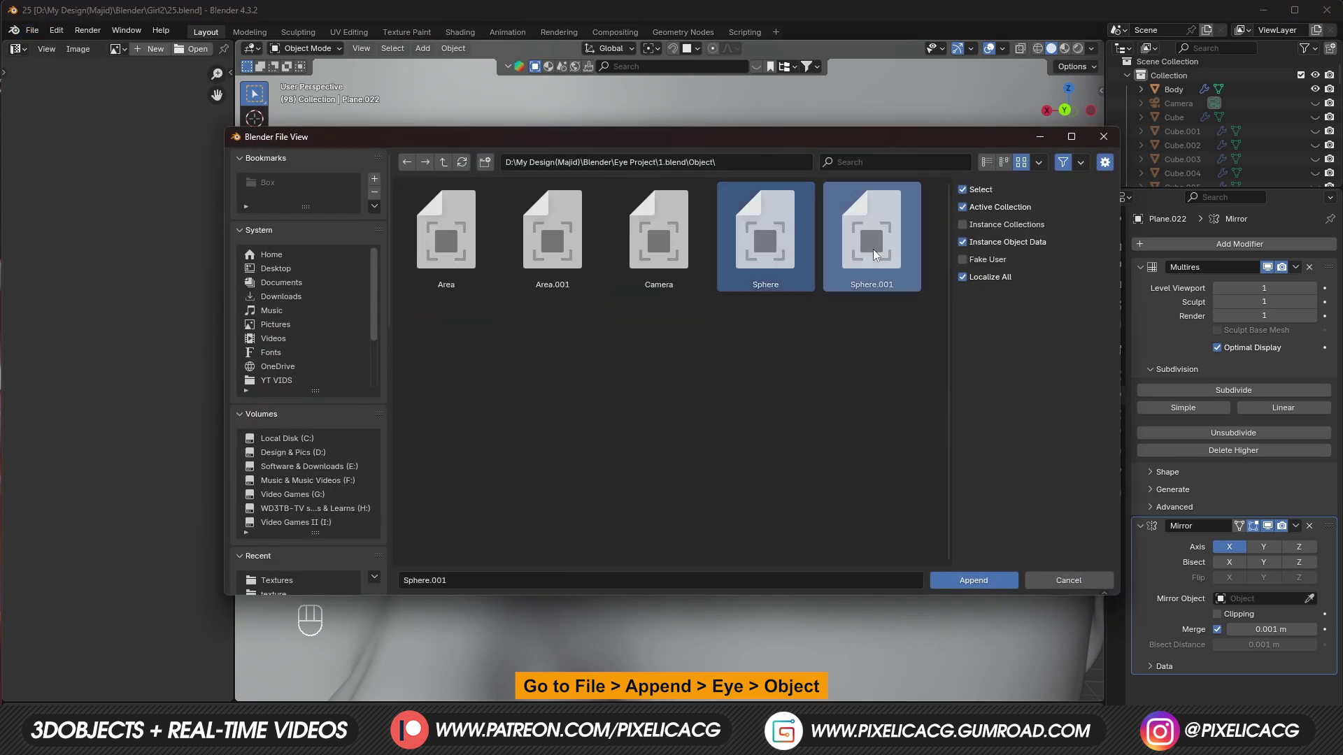
pyautogui.press('g')
pyautogui.press('ctrl+z')
pyautogui.press('Tab')
pyautogui.press('a')
pyautogui.press('g')
pyautogui.press('g')
pyautogui.press('g')
# Step: Scale and position the eyeball to fit inside the eye socket, then select the caruncle plane
pyautogui.press('s')
pyautogui.press('g')
pyautogui.press('g')
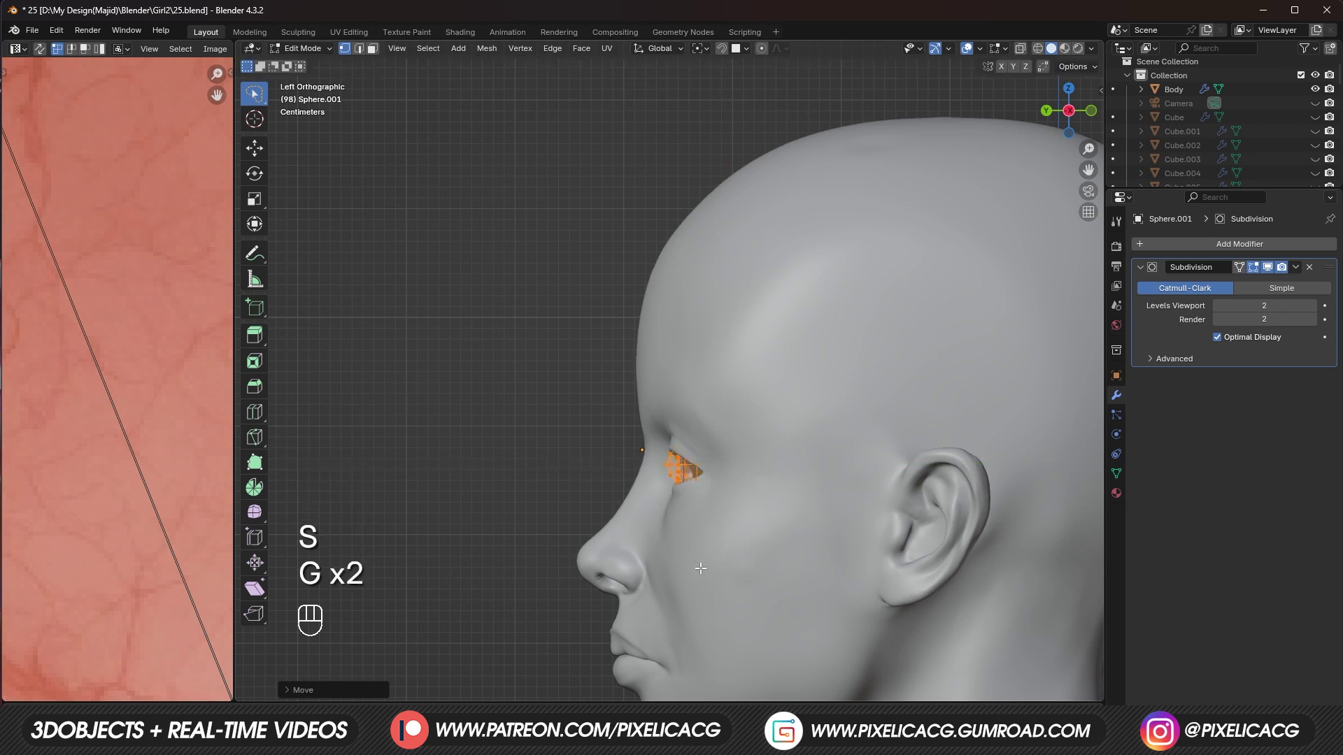
pyautogui.click(416, 596)
pyautogui.press('s')
pyautogui.press('ctrl+z')
pyautogui.press('Tab')
pyautogui.press('s')
pyautogui.press('Tab')
pyautogui.press('g')
pyautogui.click(564, 536)
# Step: Nudge the caruncle vertices along Y with proportional editing to hug the eyeball
pyautogui.doubleClick(533, 590)
pyautogui.press('g')
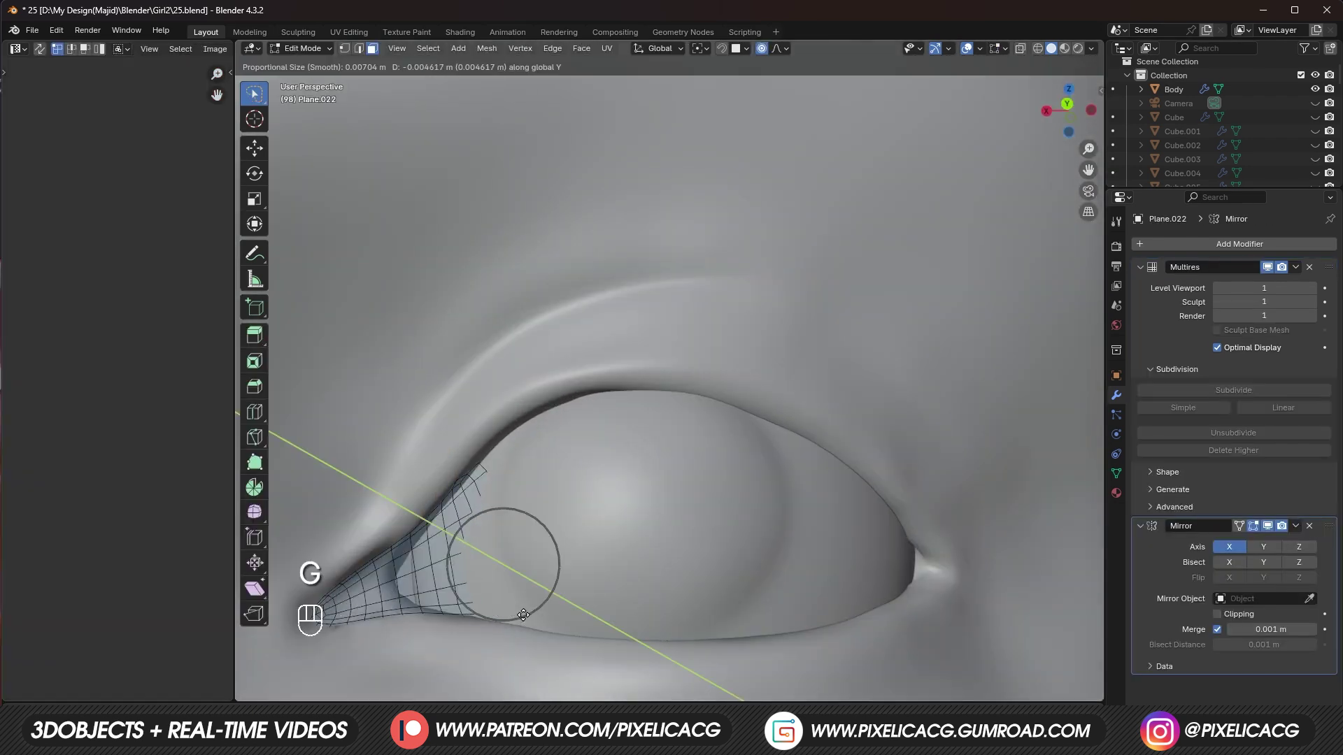
pyautogui.press('2')
pyautogui.press('g')
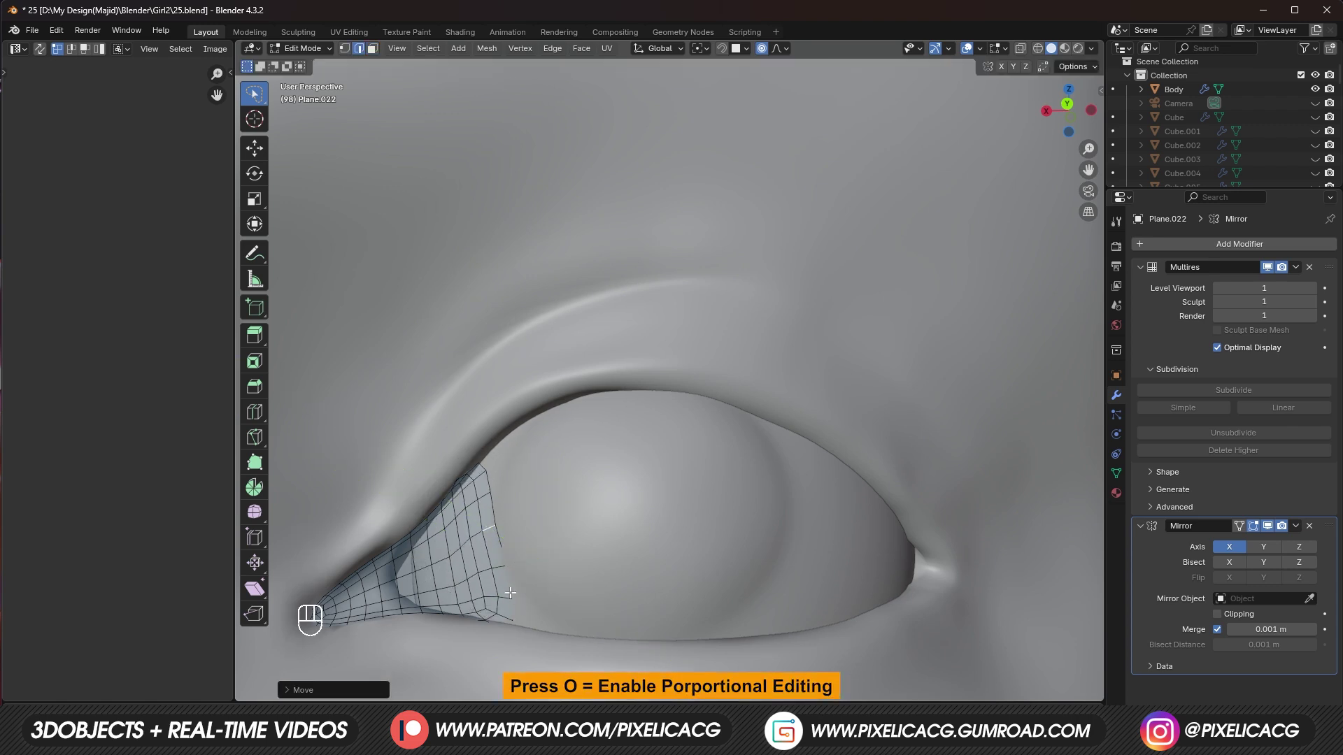
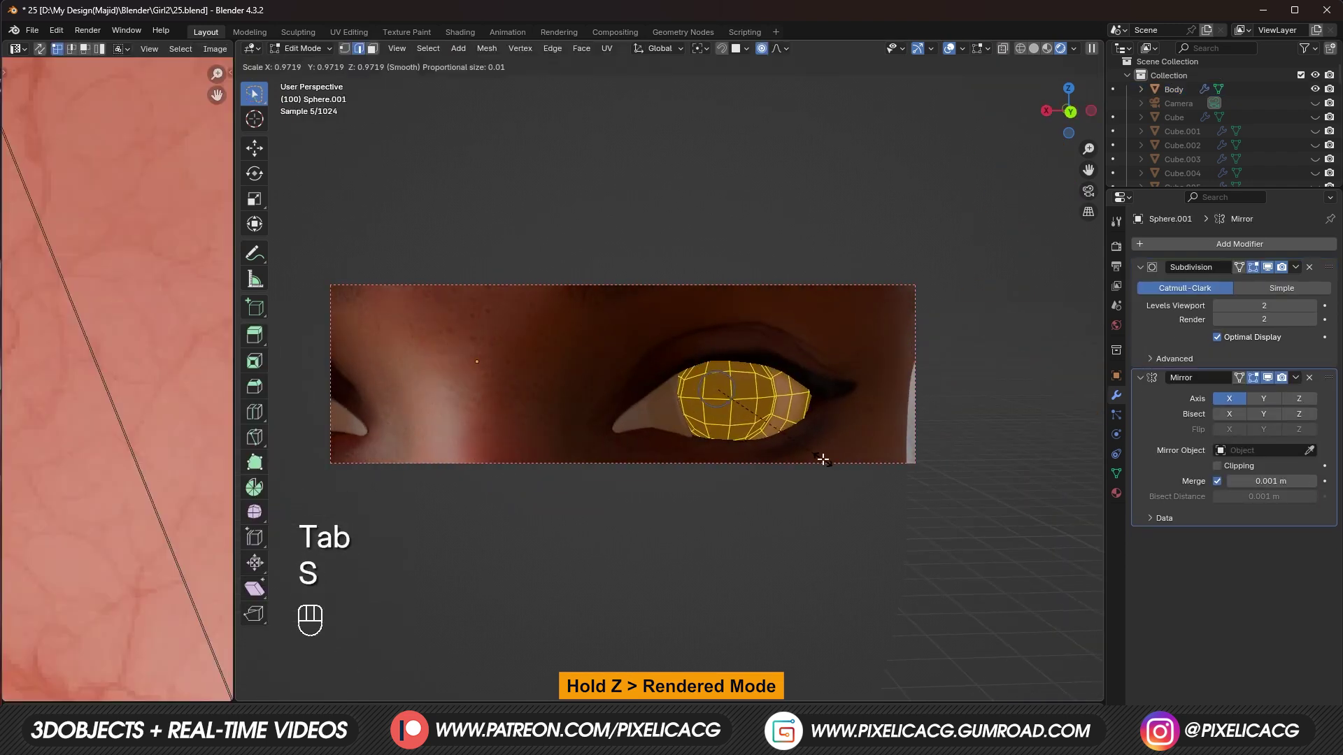
# Step: Unwrap the caruncle patch's UVs and rotate and shift the island in the UV editor
pyautogui.press('g')
pyautogui.press('r')
pyautogui.press('Tab')
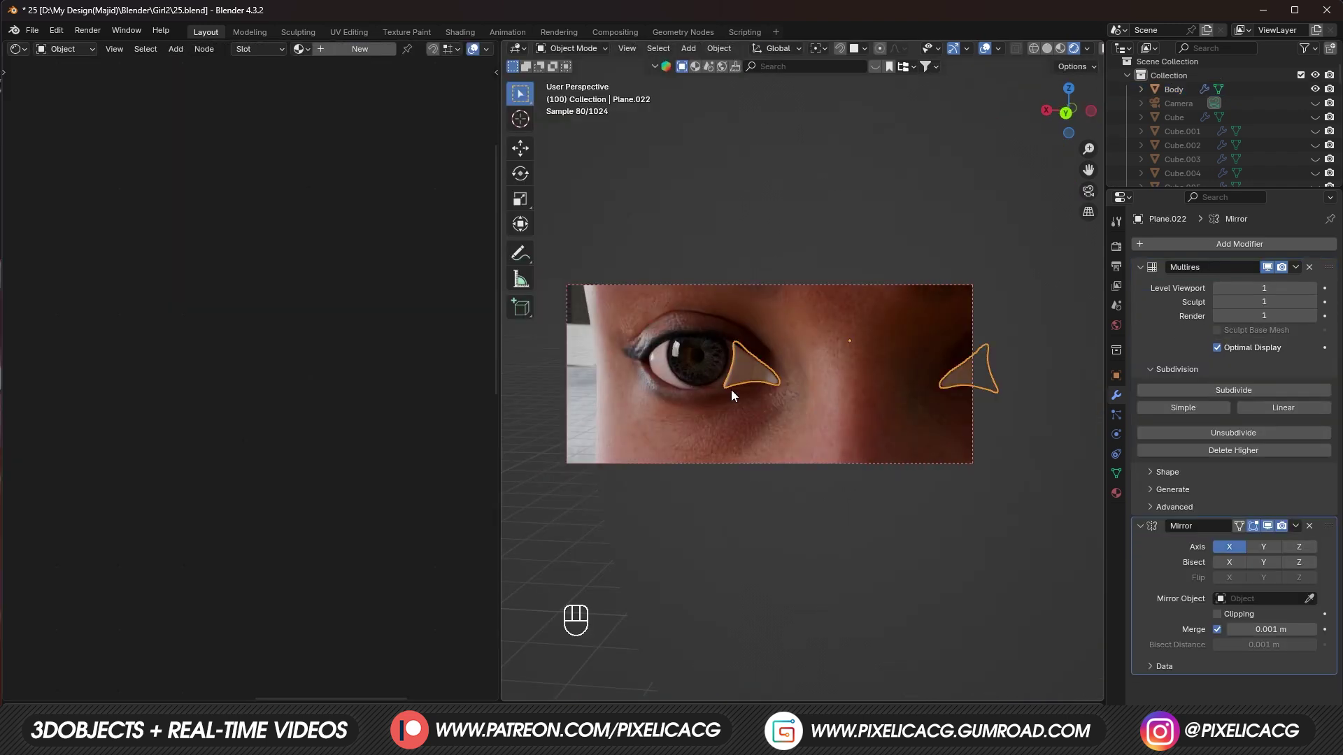
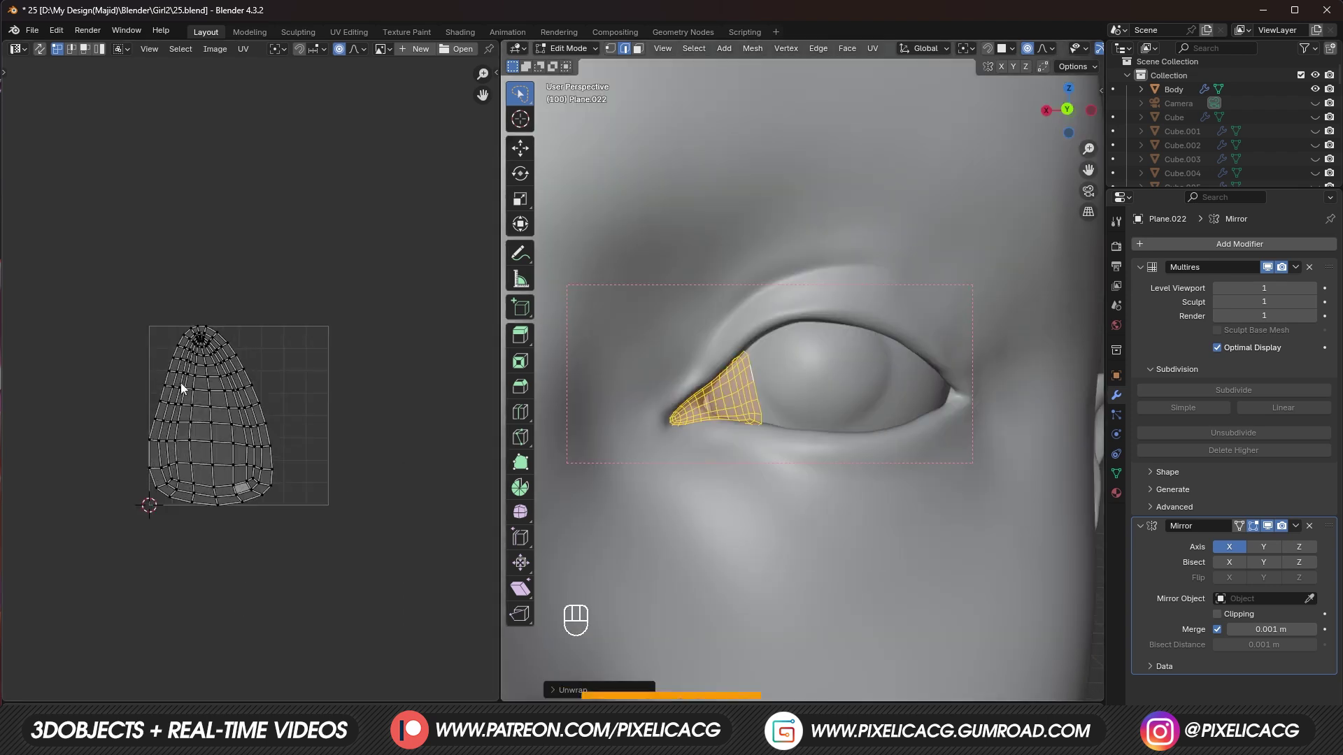
pyautogui.press('a')
pyautogui.press('r')
pyautogui.press('g')
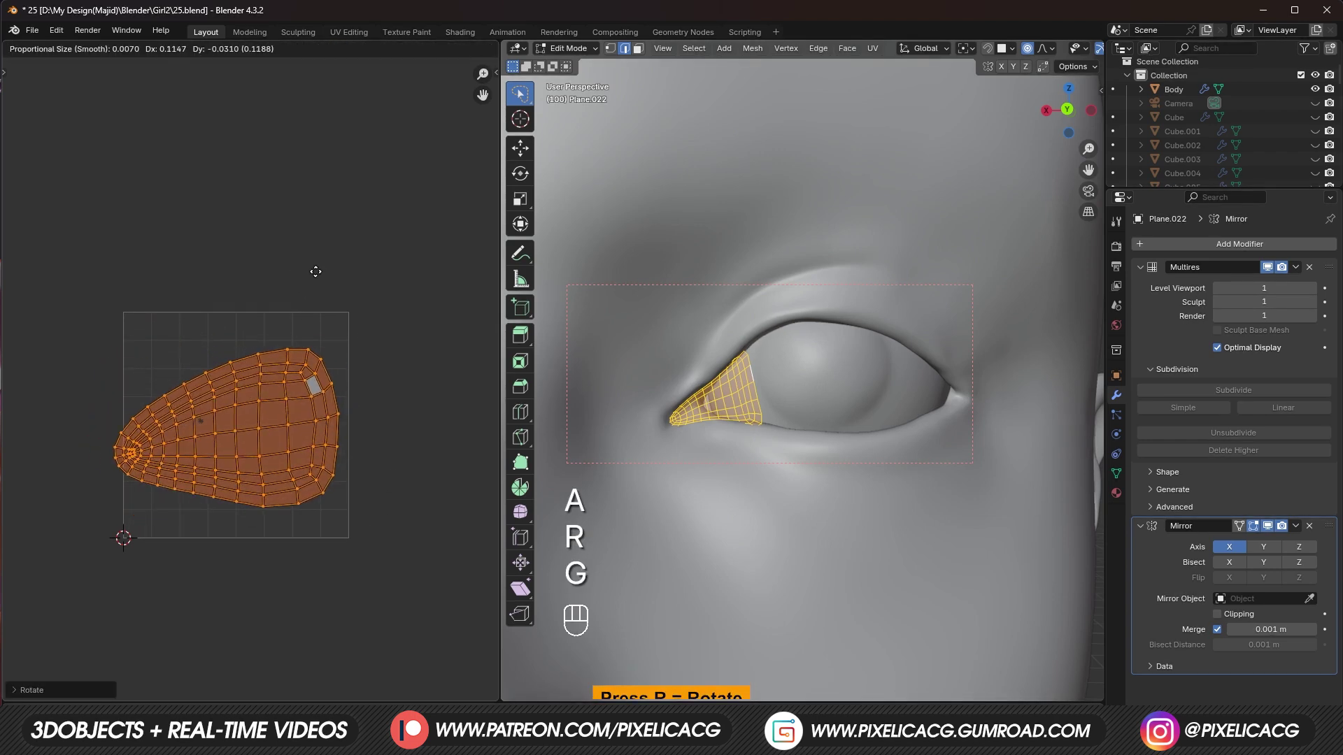
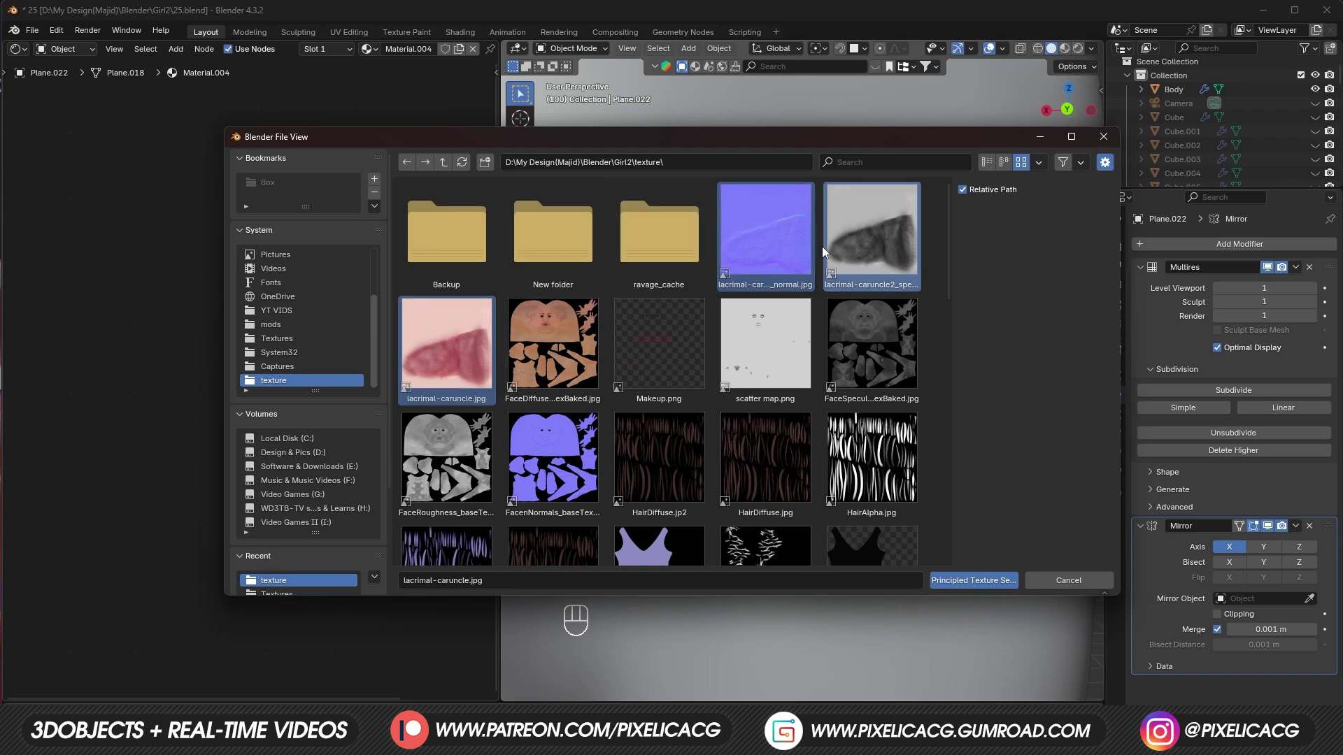
# Step: Build Principled texture nodes from the caruncle normal and specular images
pyautogui.press('x')
pyautogui.click(365, 282)
pyautogui.press('shift+c')
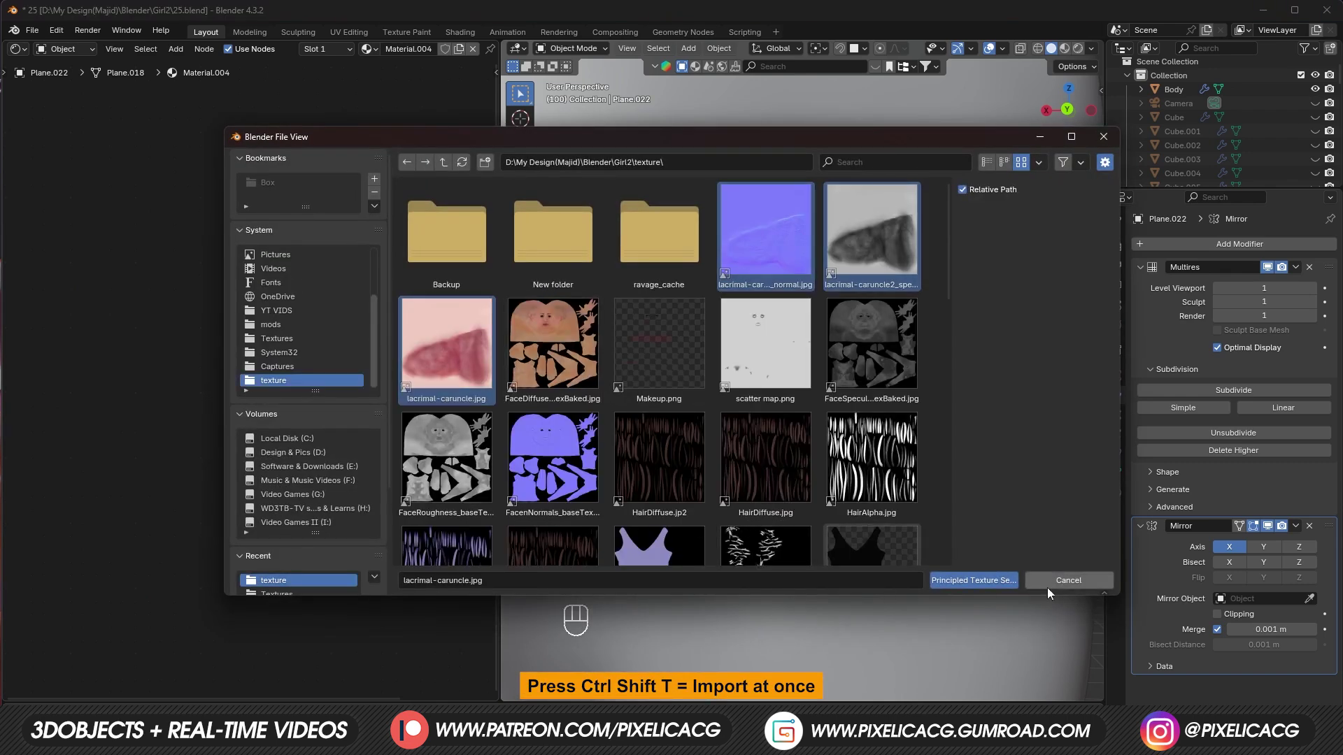
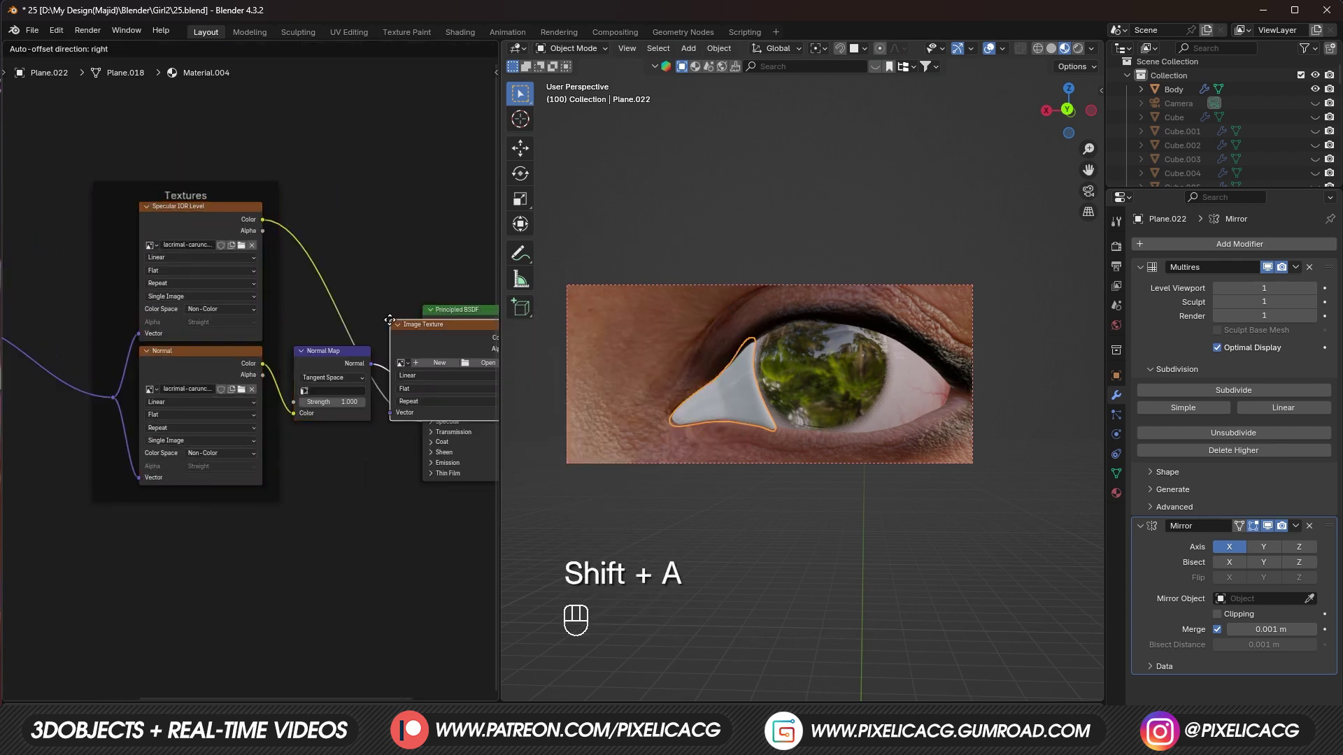
# Step: Load lacrimal-caruncle.jpg into the colour Image Texture node wired to base colour
pyautogui.click(393, 160)
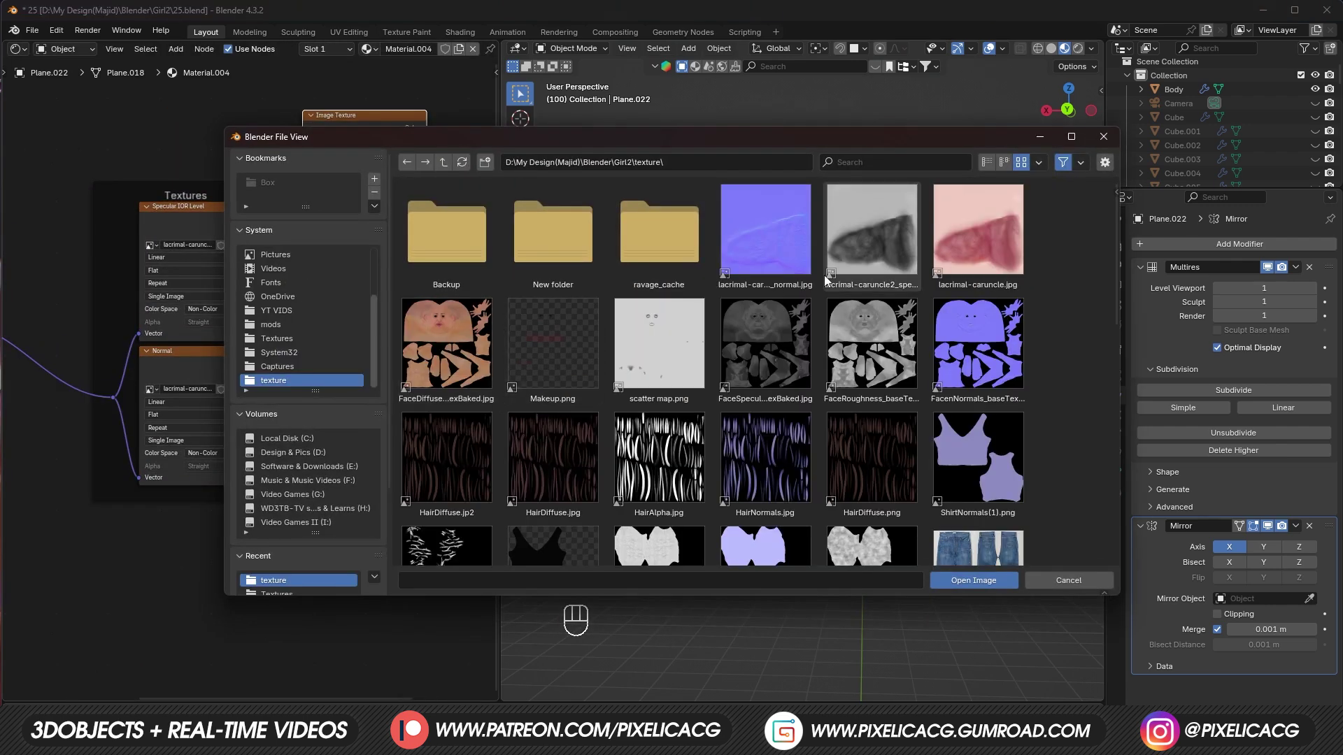
pyautogui.moveTo(393, 277); pyautogui.dragTo(385, 408)
pyautogui.moveTo(615, 446); pyautogui.dragTo(23, 54)
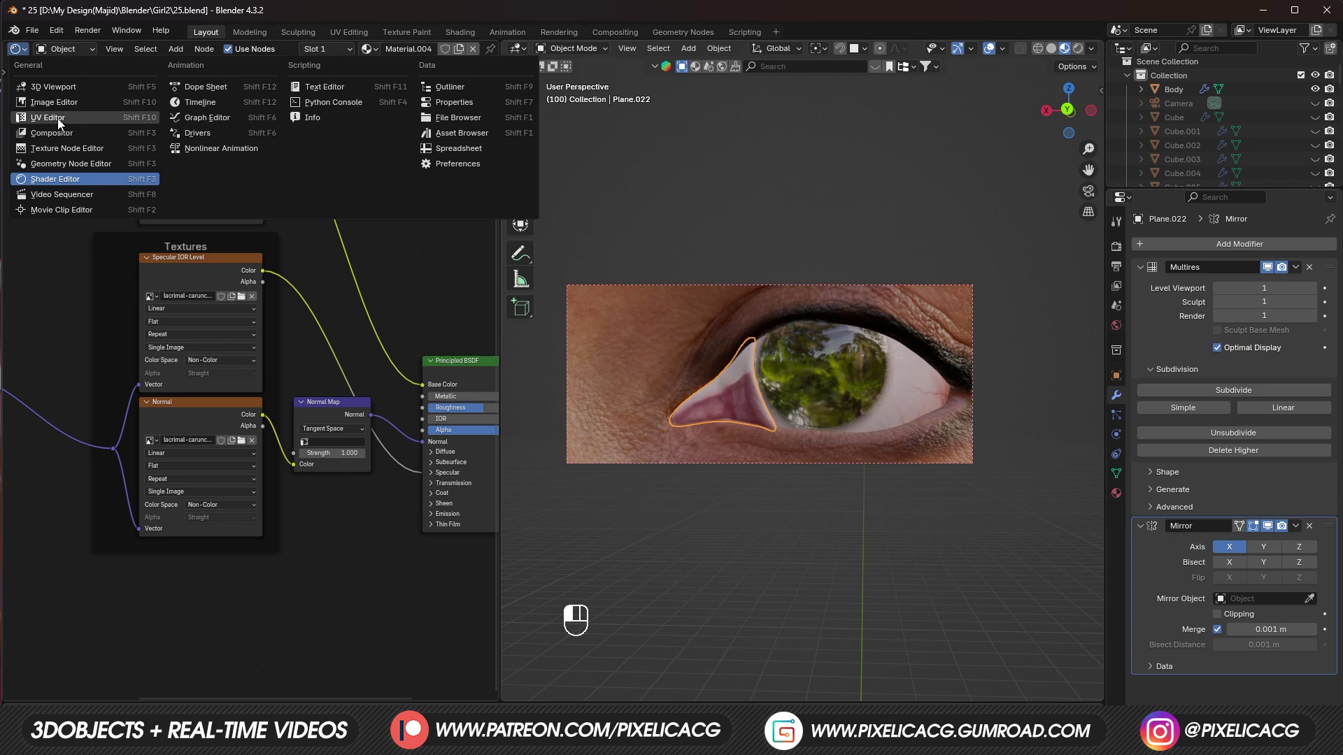
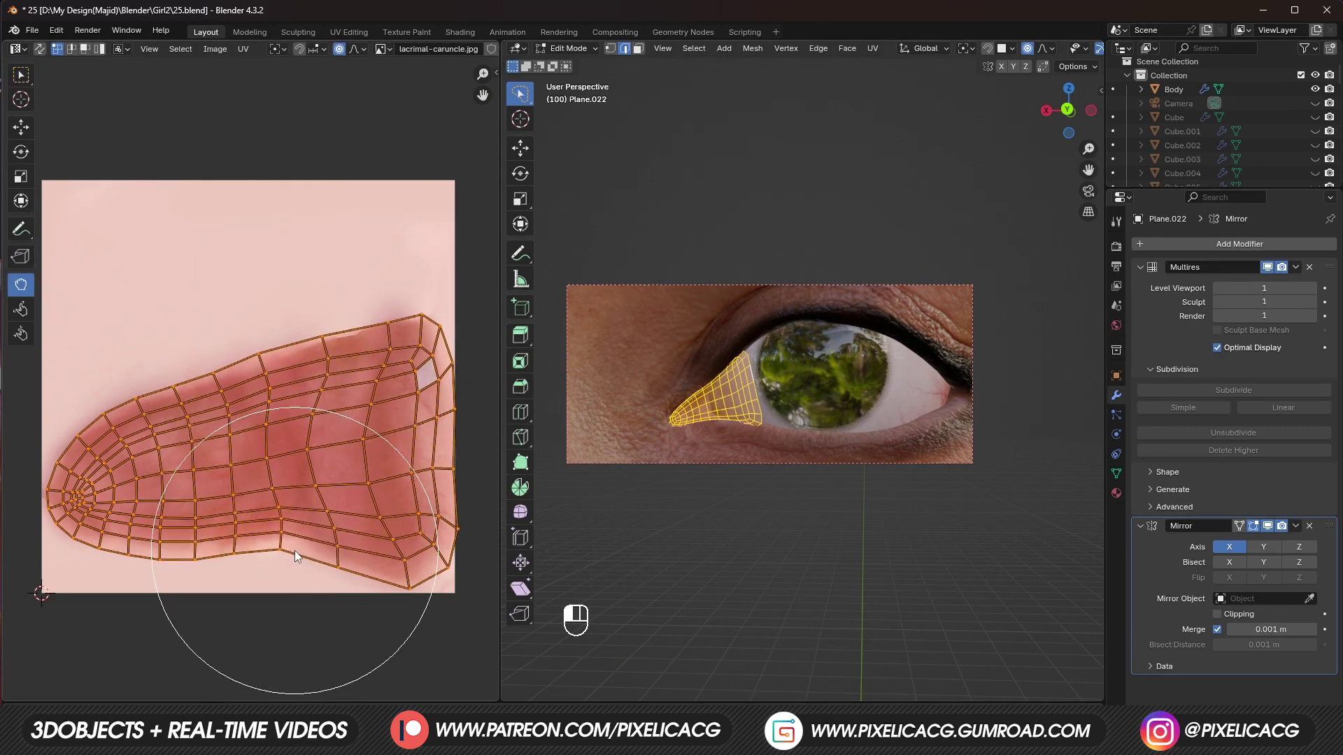
# Step: Push the caruncle UVs over the pink lacrimal-caruncle image with the UV Grab brush
pyautogui.moveTo(131, 554); pyautogui.dragTo(132, 554)
pyautogui.click(60, 506)
pyautogui.press('f')
pyautogui.click(337, 460)
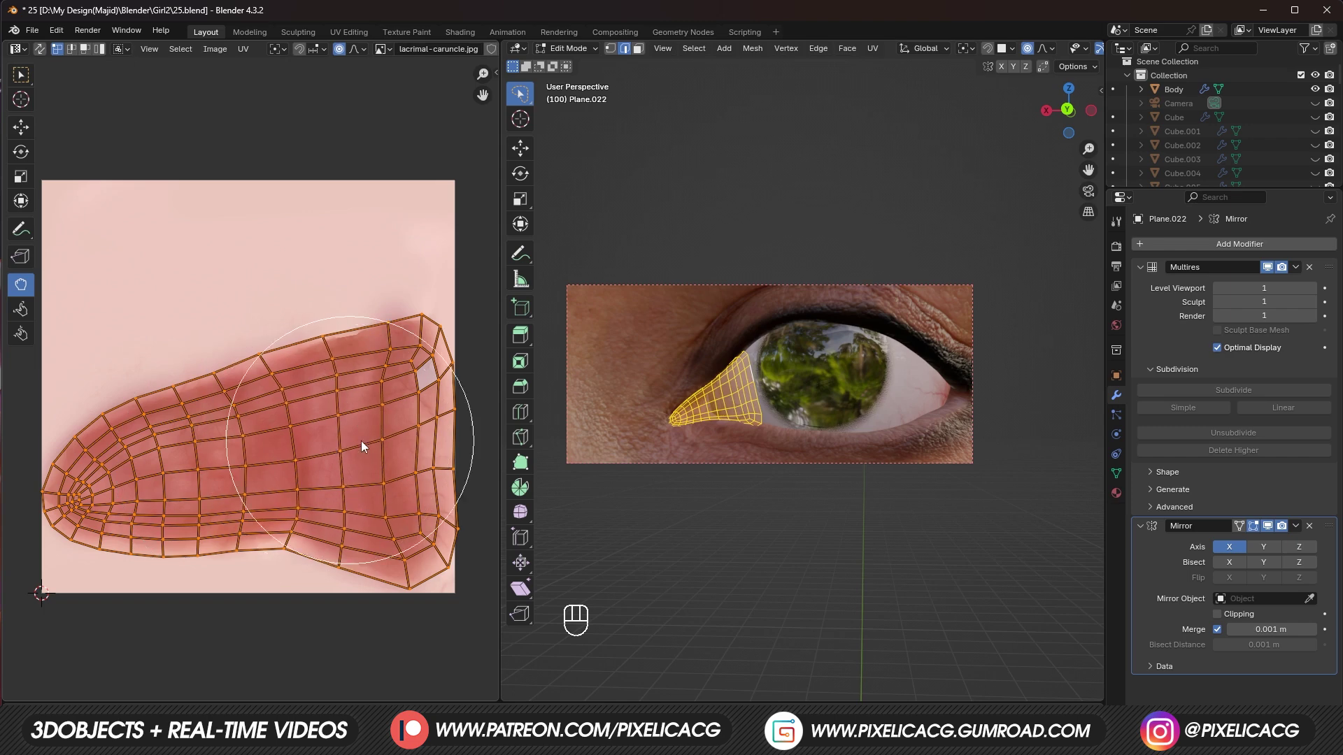
pyautogui.moveTo(22, 56); pyautogui.dragTo(45, 189)
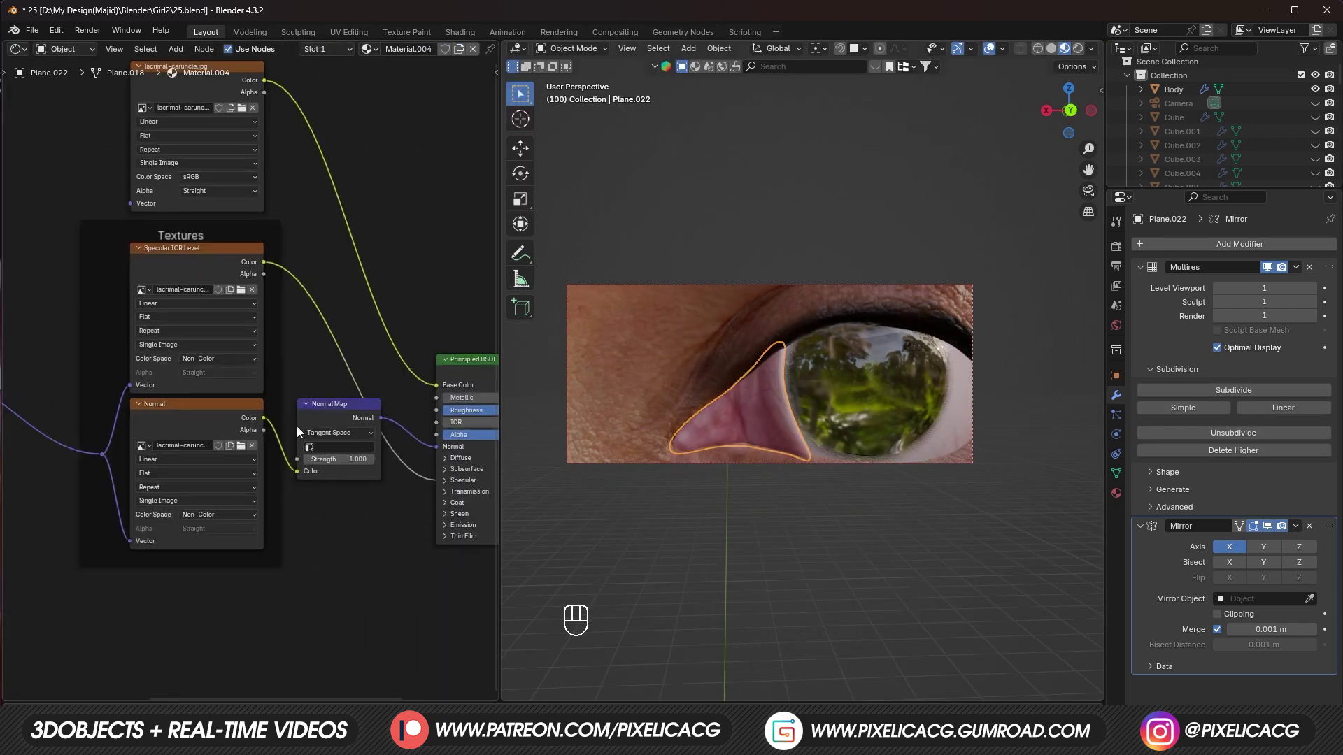
# Step: Add one shared Mapping node feeding all the caruncle texture nodes
pyautogui.middleClick(267, 402)
pyautogui.middleClick(297, 359)
pyautogui.press('ctrl+s')
pyautogui.press('shift+a')
pyautogui.moveTo(186, 500); pyautogui.dragTo(339, 365)
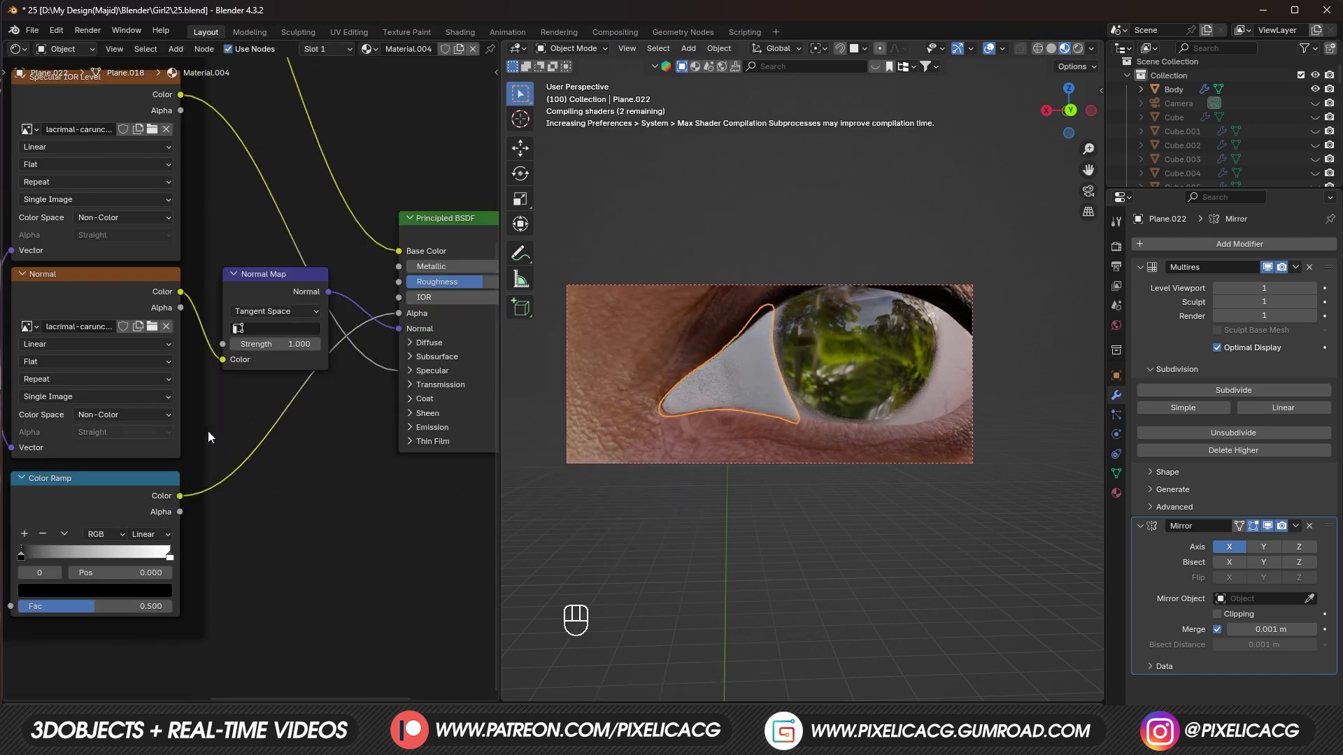
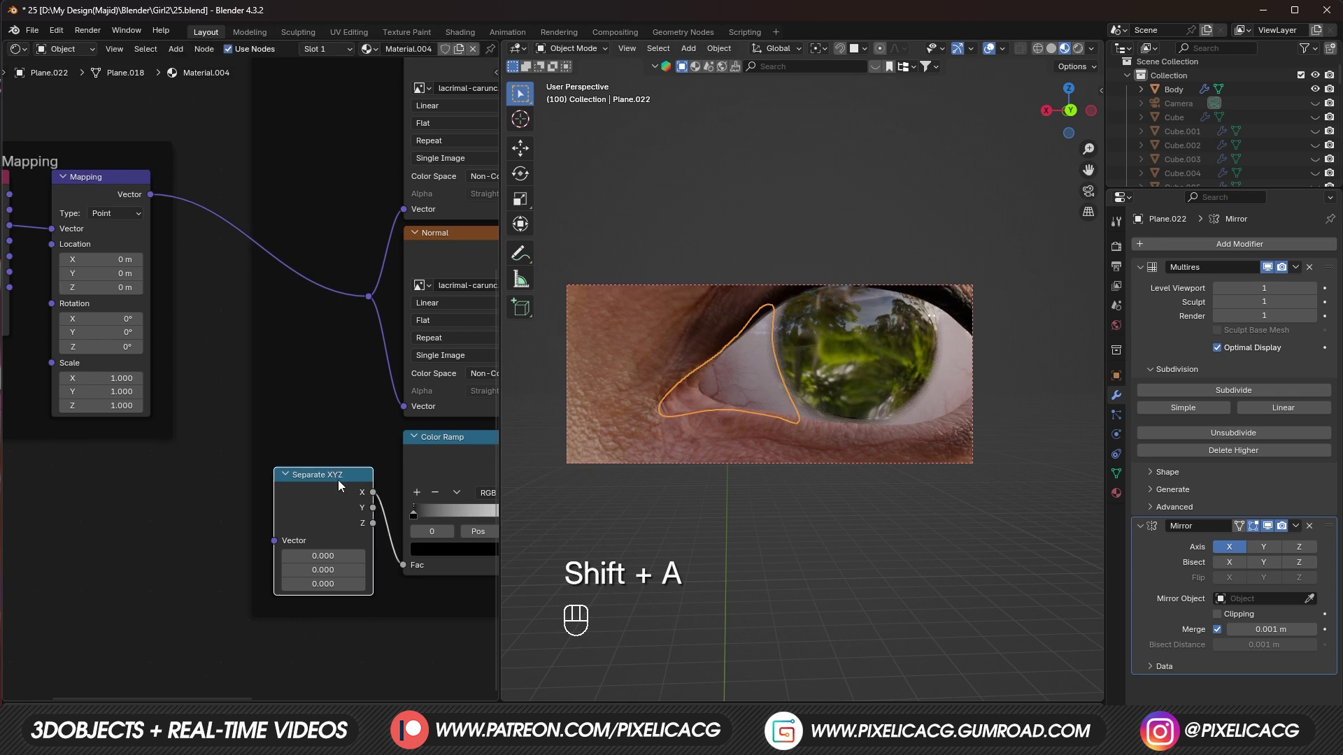
pyautogui.press('ctrl+t')
# Step: Check the Mapping and Normal Map wiring so colour, specular and normal detail align
pyautogui.moveTo(131, 609); pyautogui.dragTo(264, 566)
pyautogui.press('x')
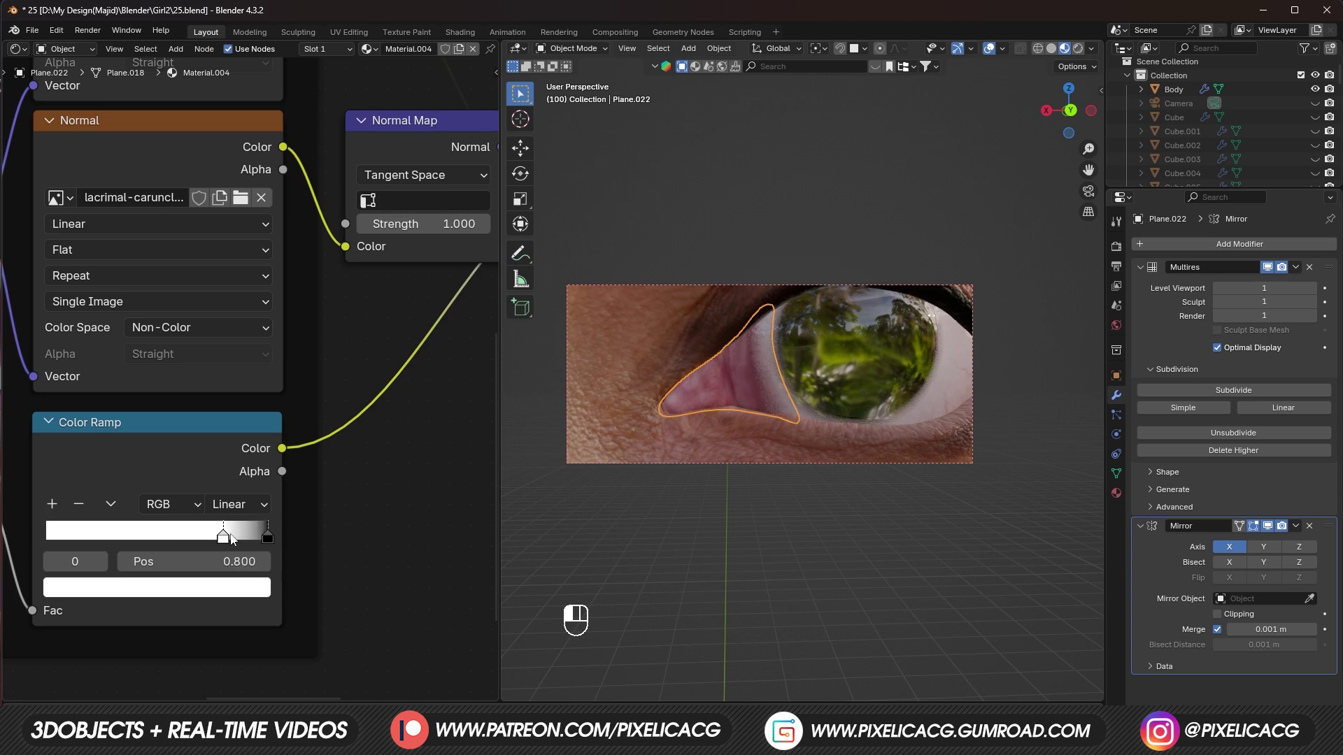
pyautogui.moveTo(236, 539); pyautogui.dragTo(215, 542)
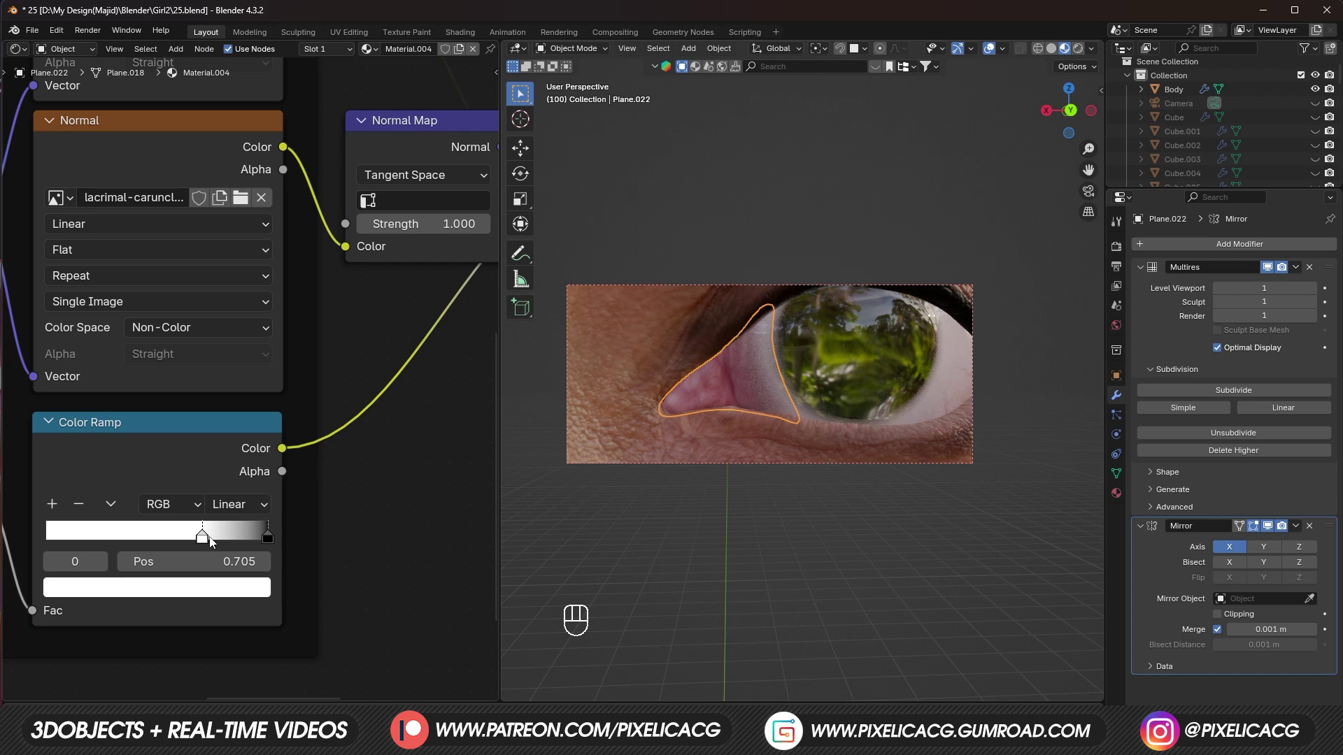
pyautogui.moveTo(751, 458); pyautogui.dragTo(714, 459)
pyautogui.moveTo(722, 462); pyautogui.dragTo(742, 457)
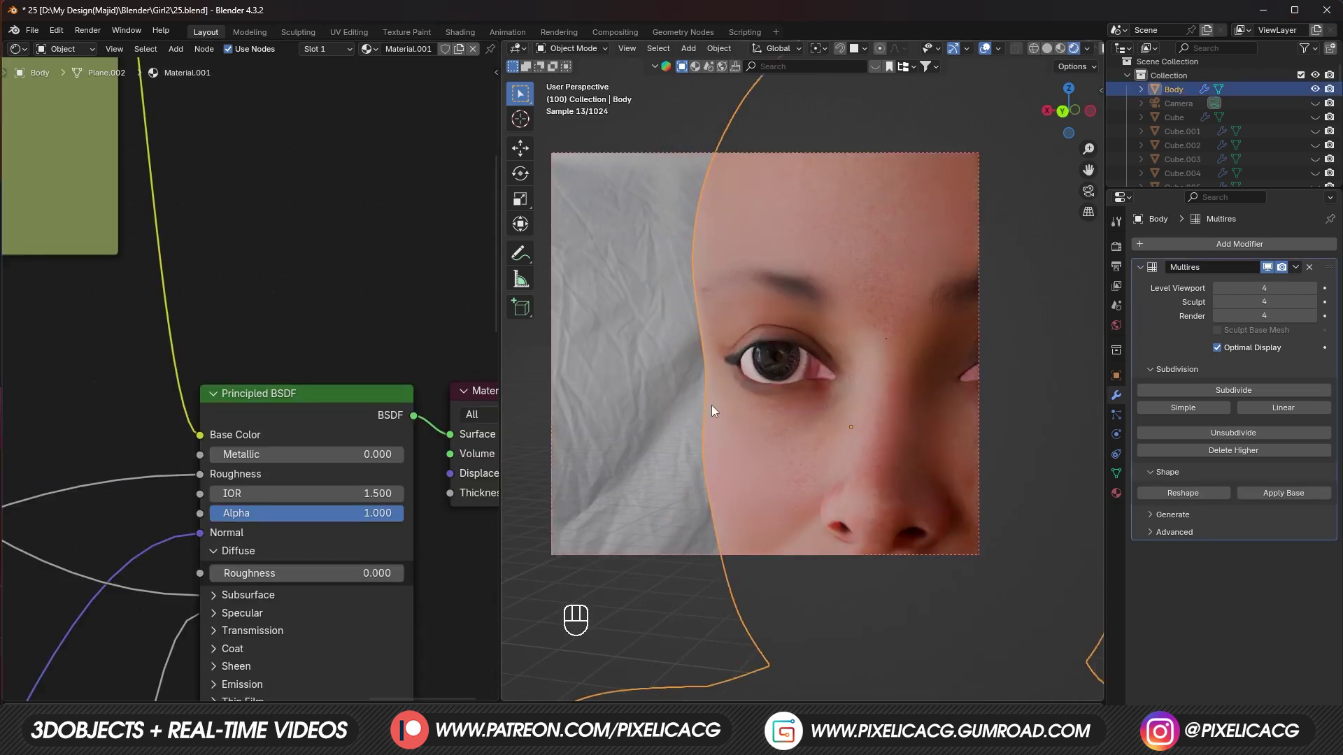
pyautogui.click(687, 386)
pyautogui.click(700, 416)
pyautogui.click(723, 379)
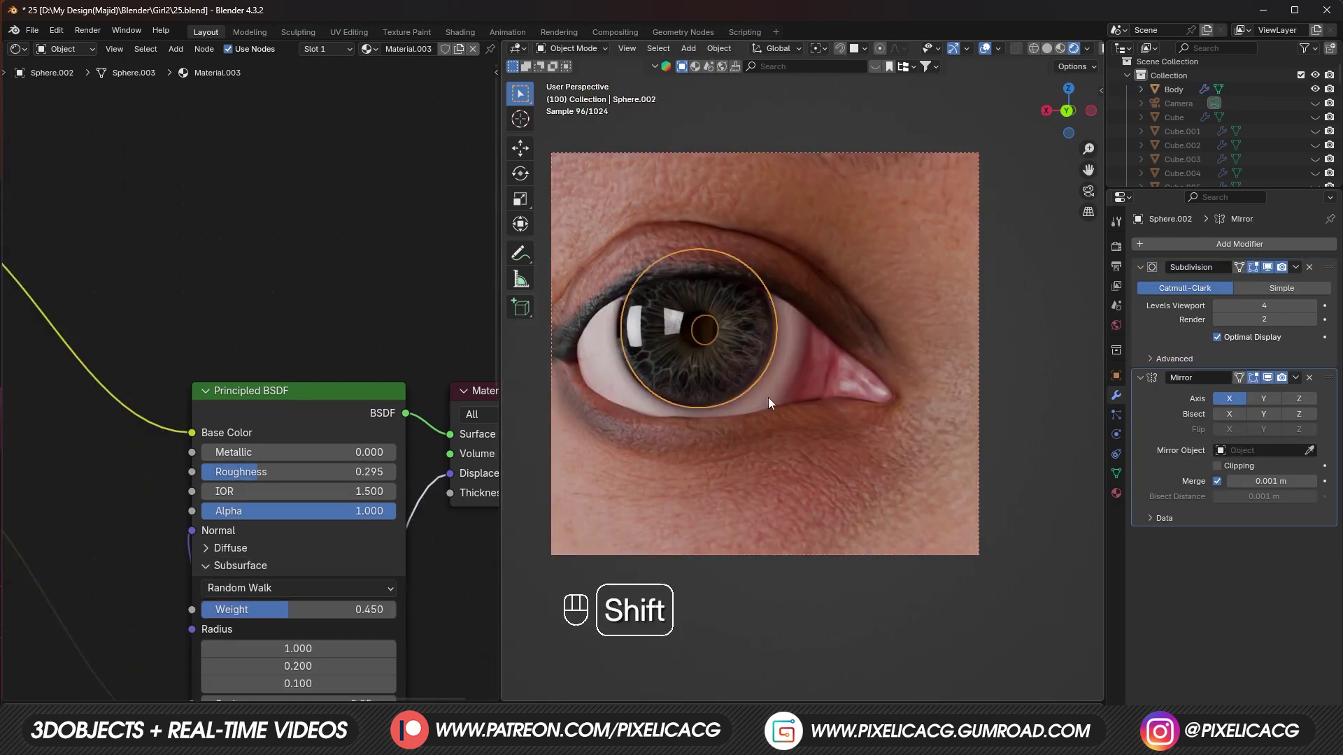
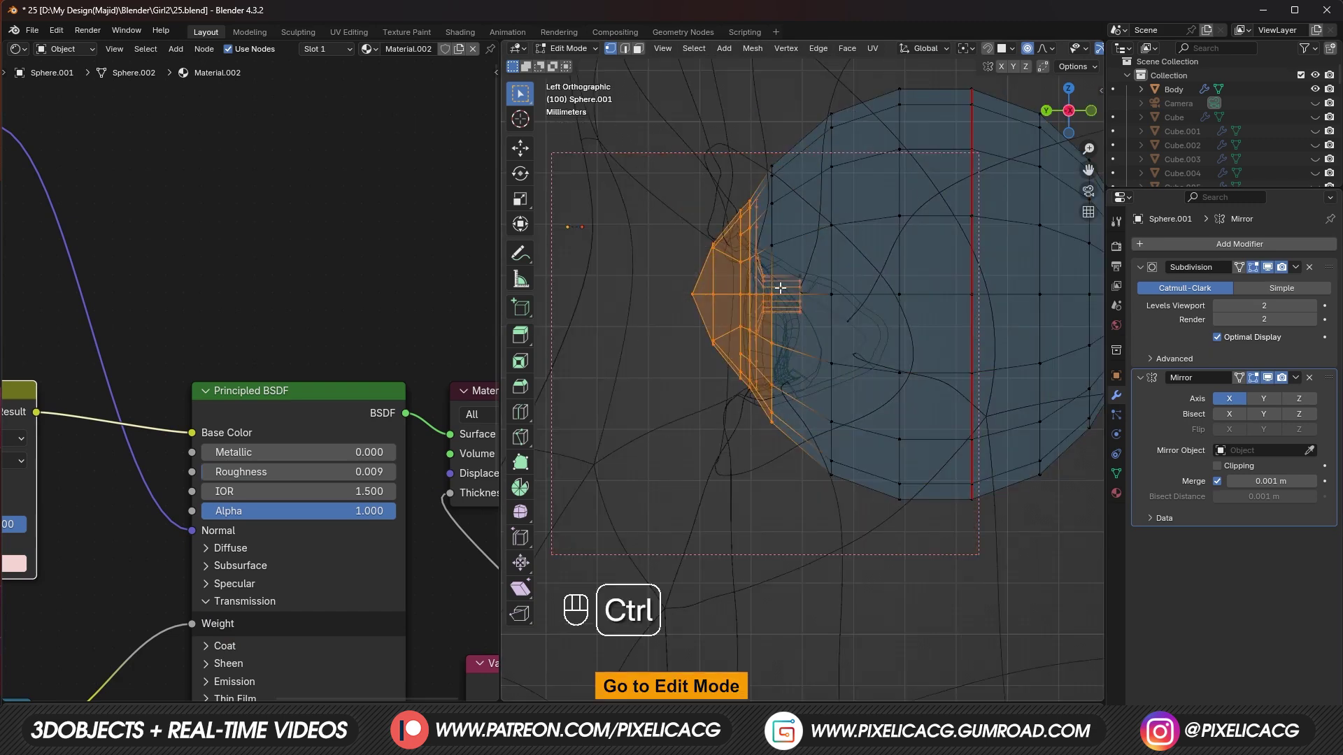
pyautogui.press('ctrl+z')
pyautogui.press('s')
pyautogui.press('ctrl+z')
pyautogui.press('Tab')
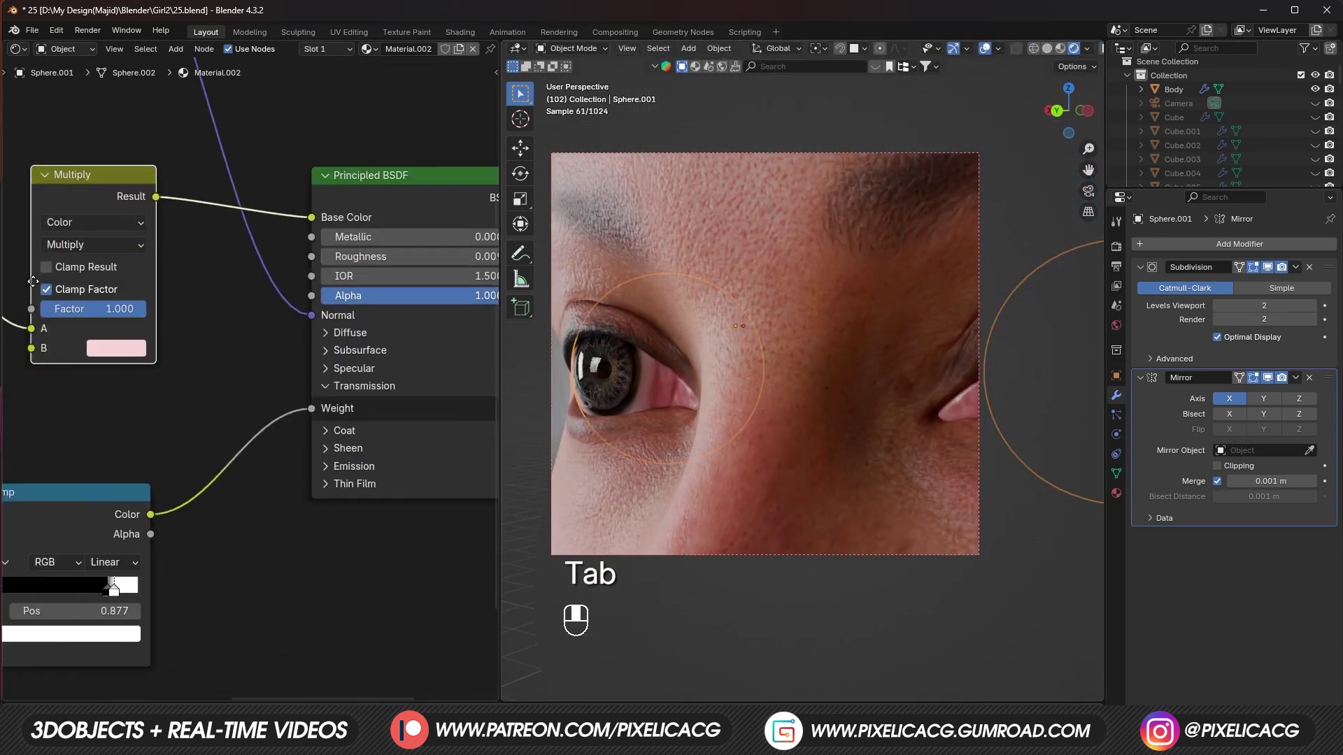
pyautogui.moveTo(275, 393); pyautogui.dragTo(284, 391)
pyautogui.click(254, 398)
pyautogui.click(275, 393)
pyautogui.click(251, 392)
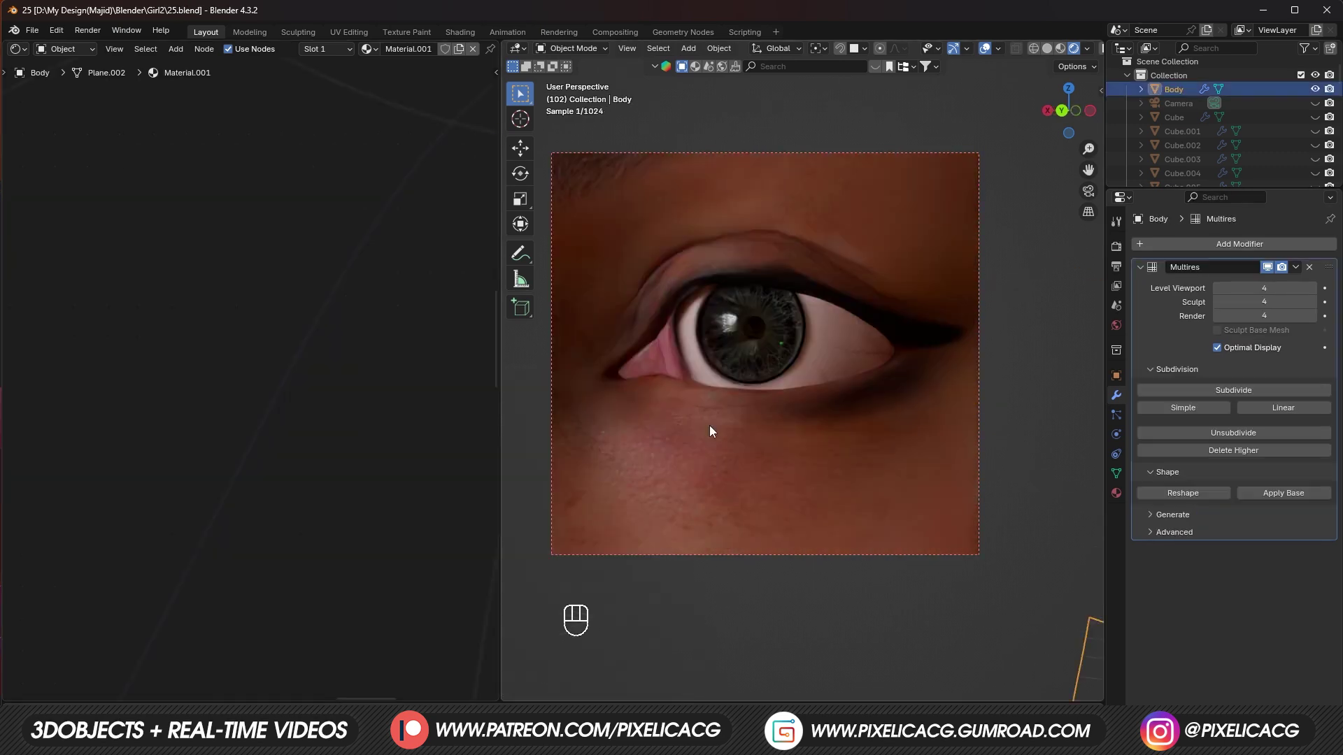
# Step: Add a new plane and lift it up to the eyes as the tear-line strip
pyautogui.click(732, 422)
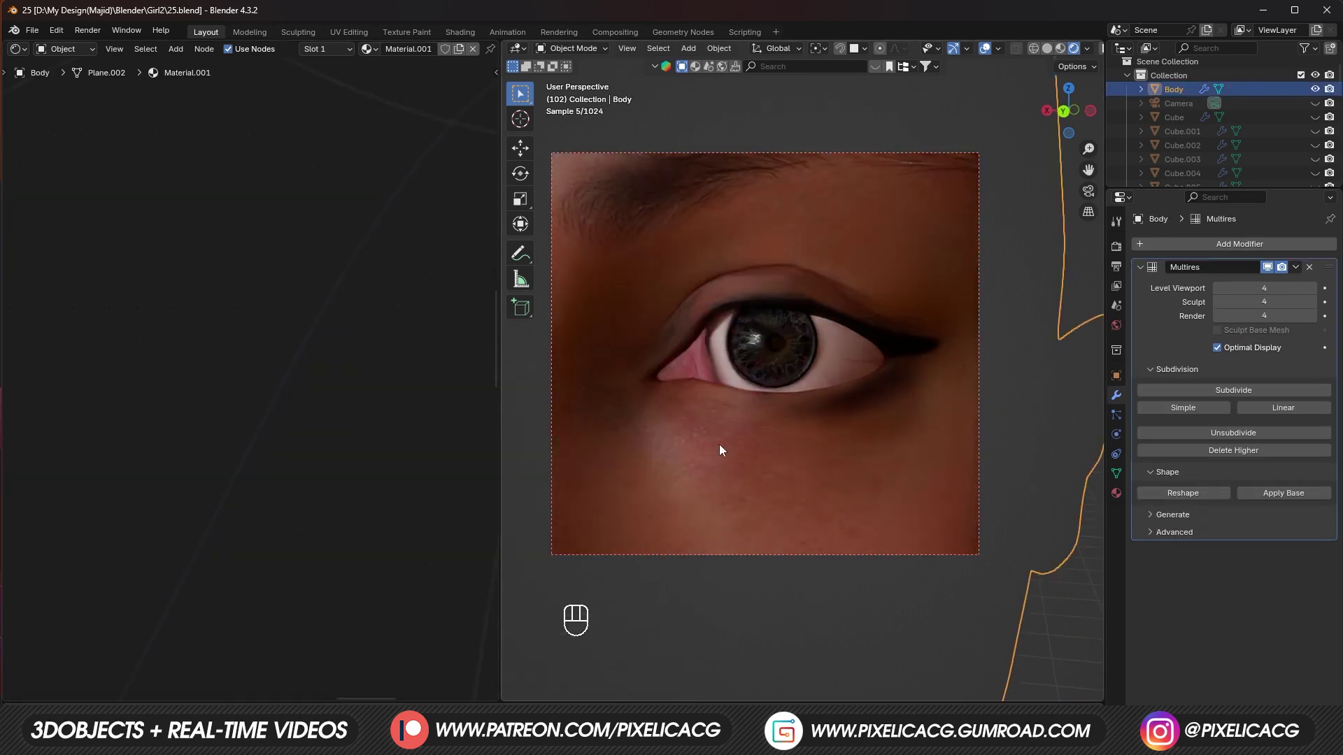
pyautogui.press('shift+a')
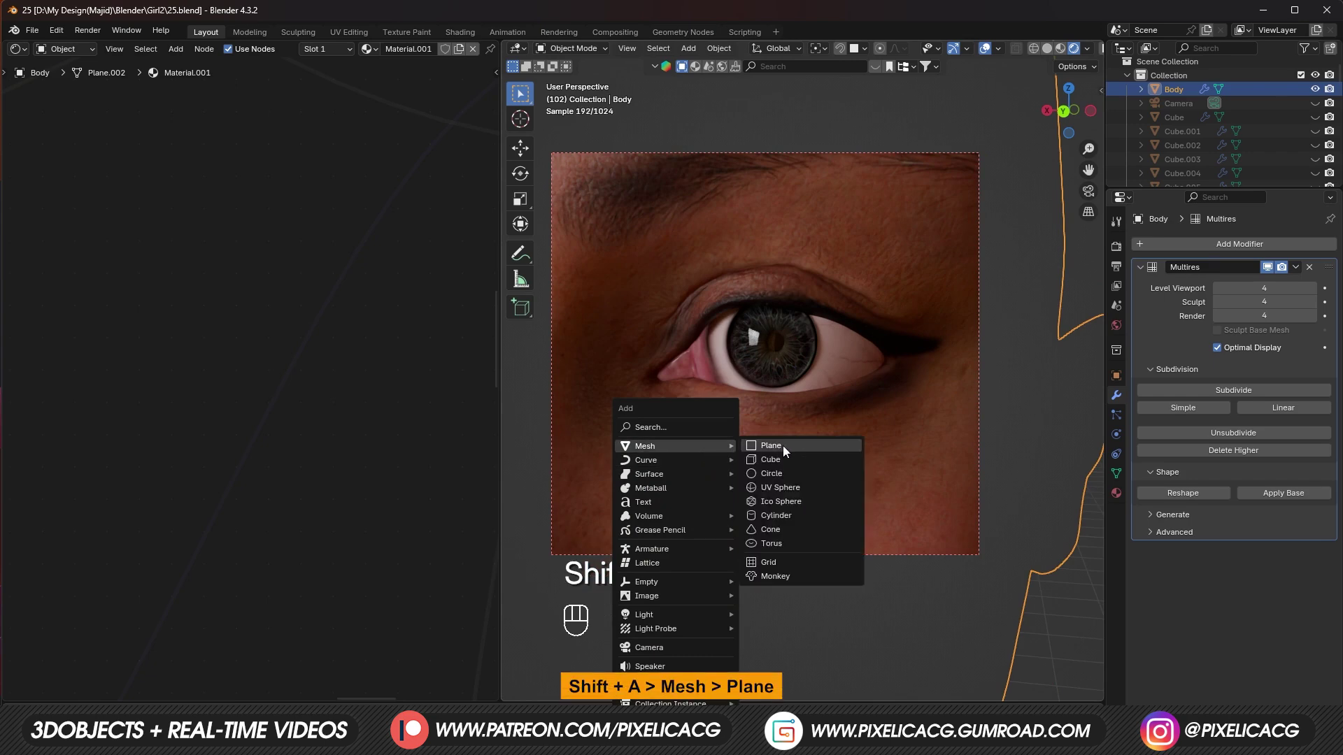
pyautogui.press('g')
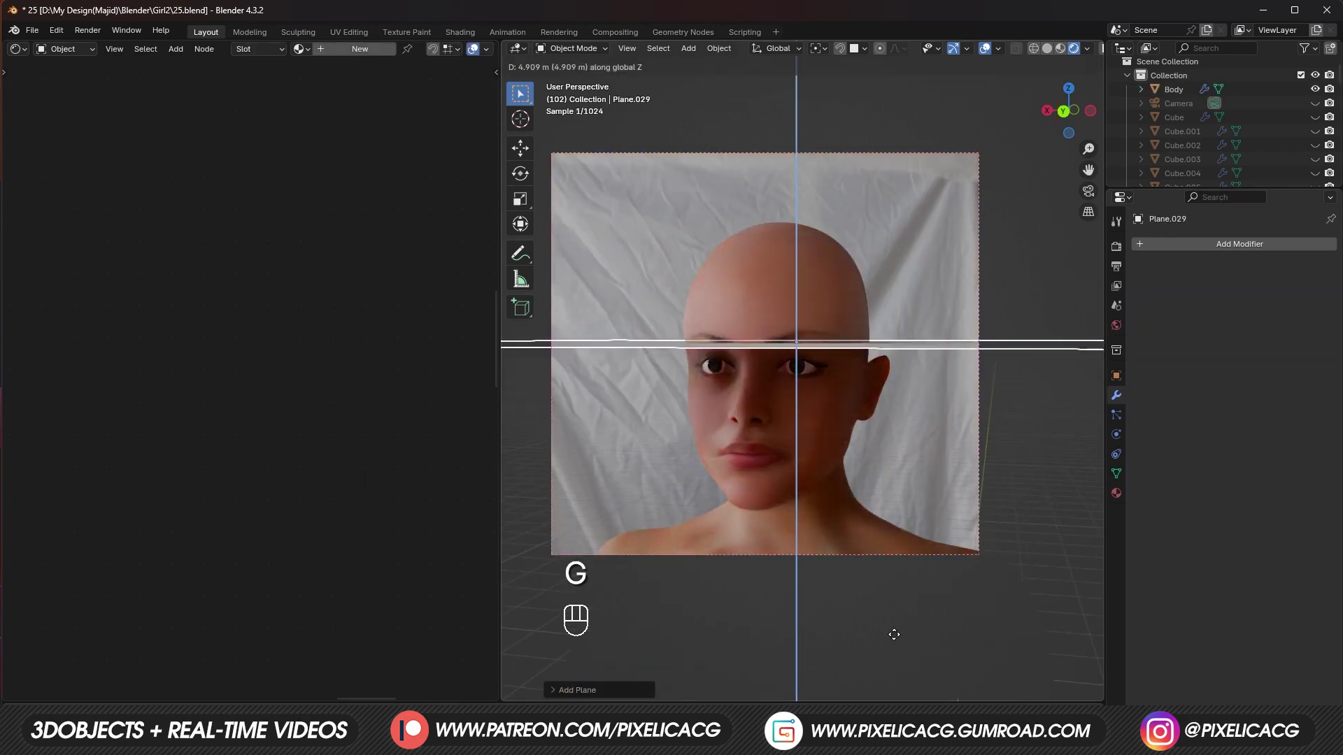
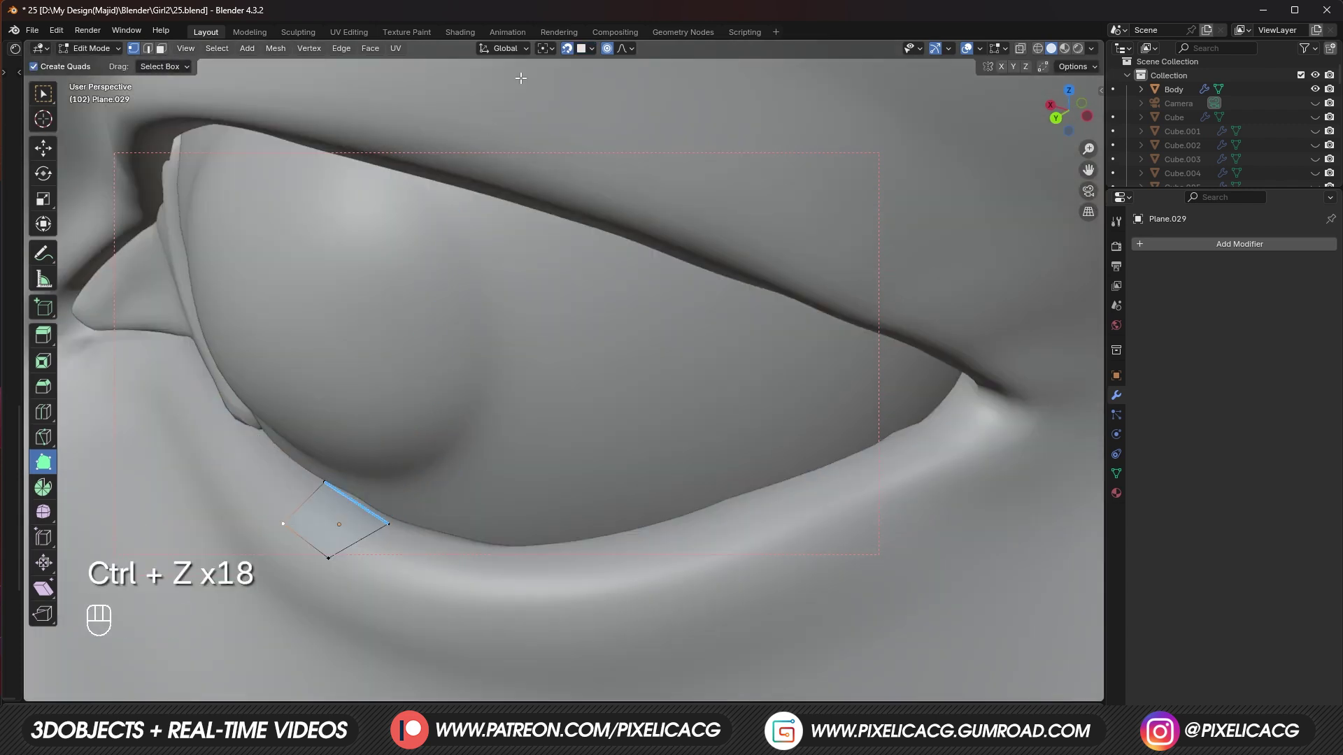
# Step: Enable face snapping with rotation alignment for shaping the strip on the lid
pyautogui.click(588, 55)
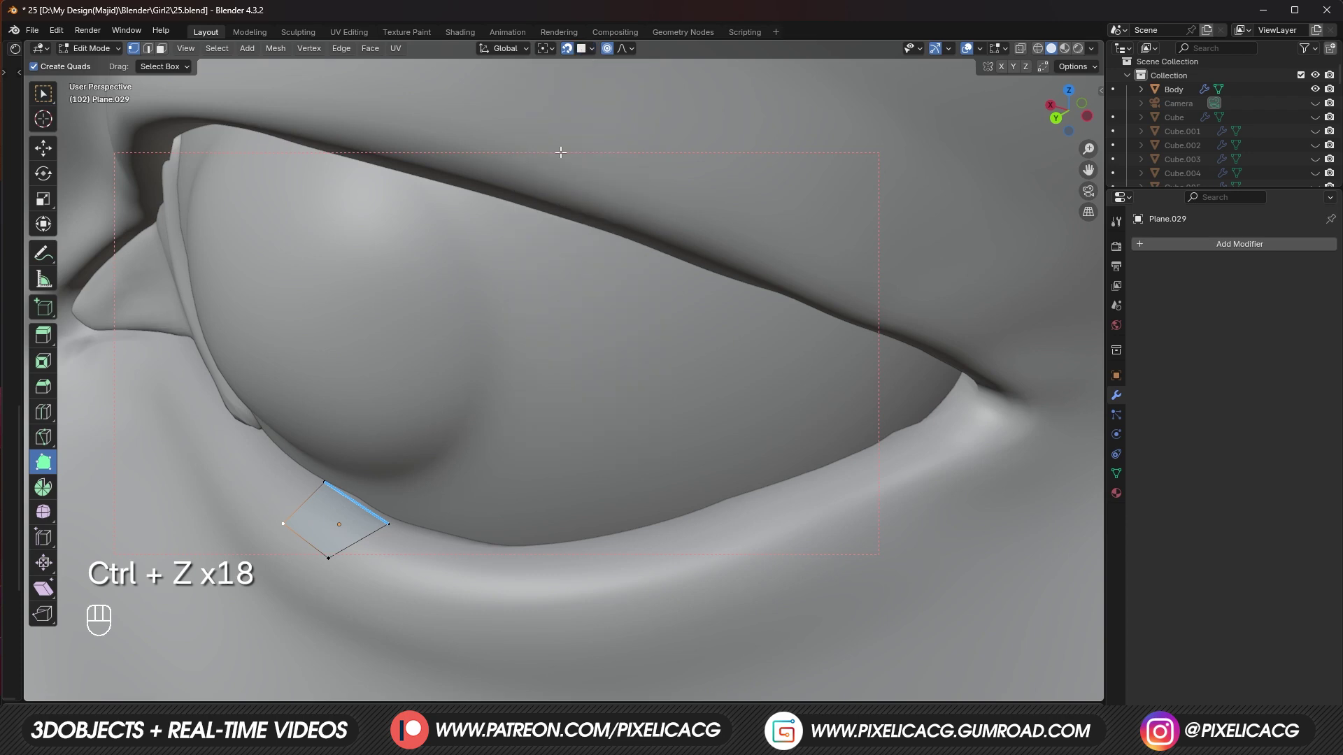
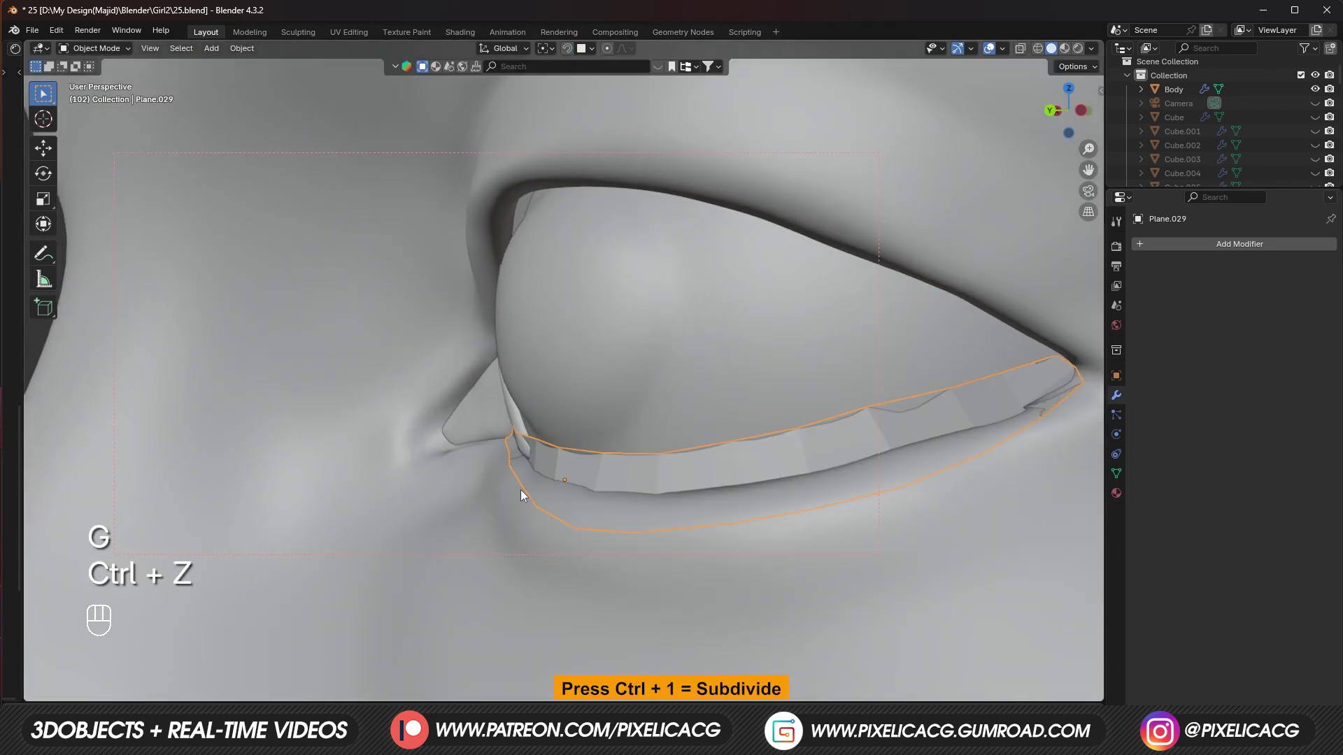
# Step: Add a subdivision modifier to the lower-eyelid strip
pyautogui.press('ctrl+1')
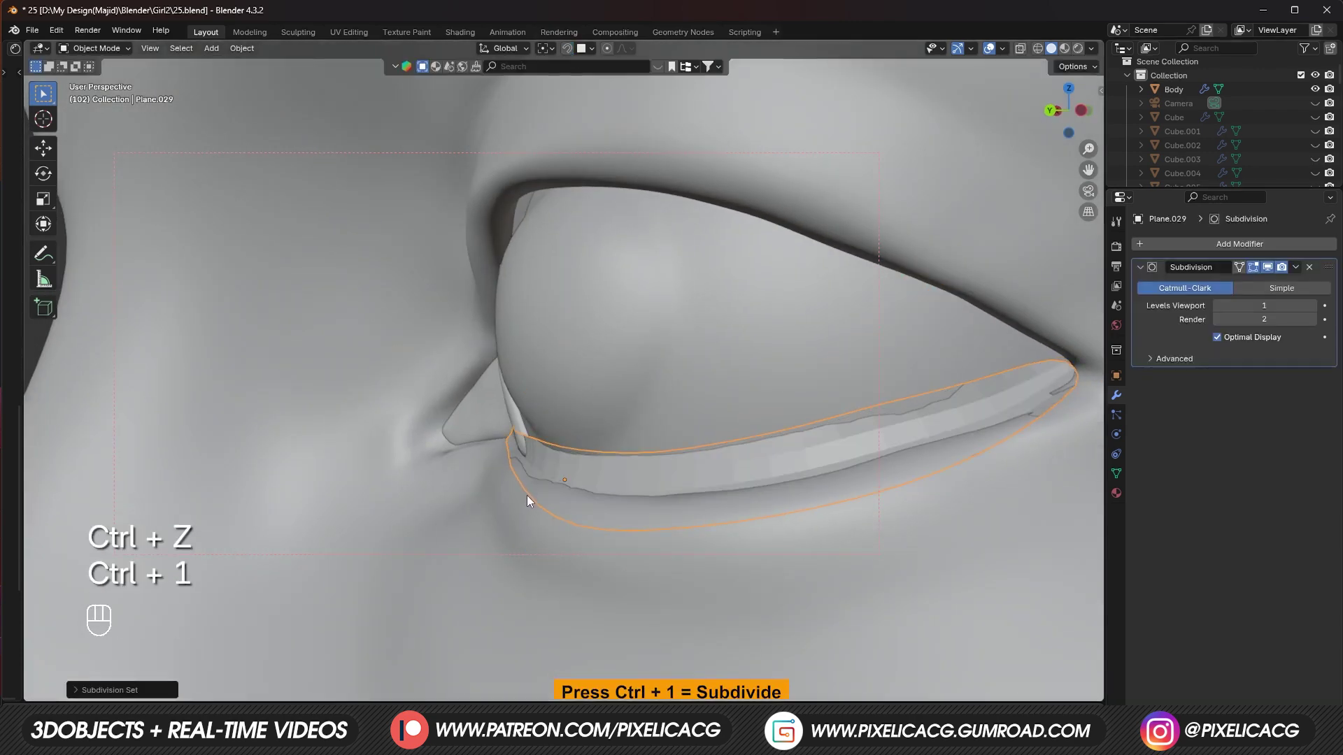
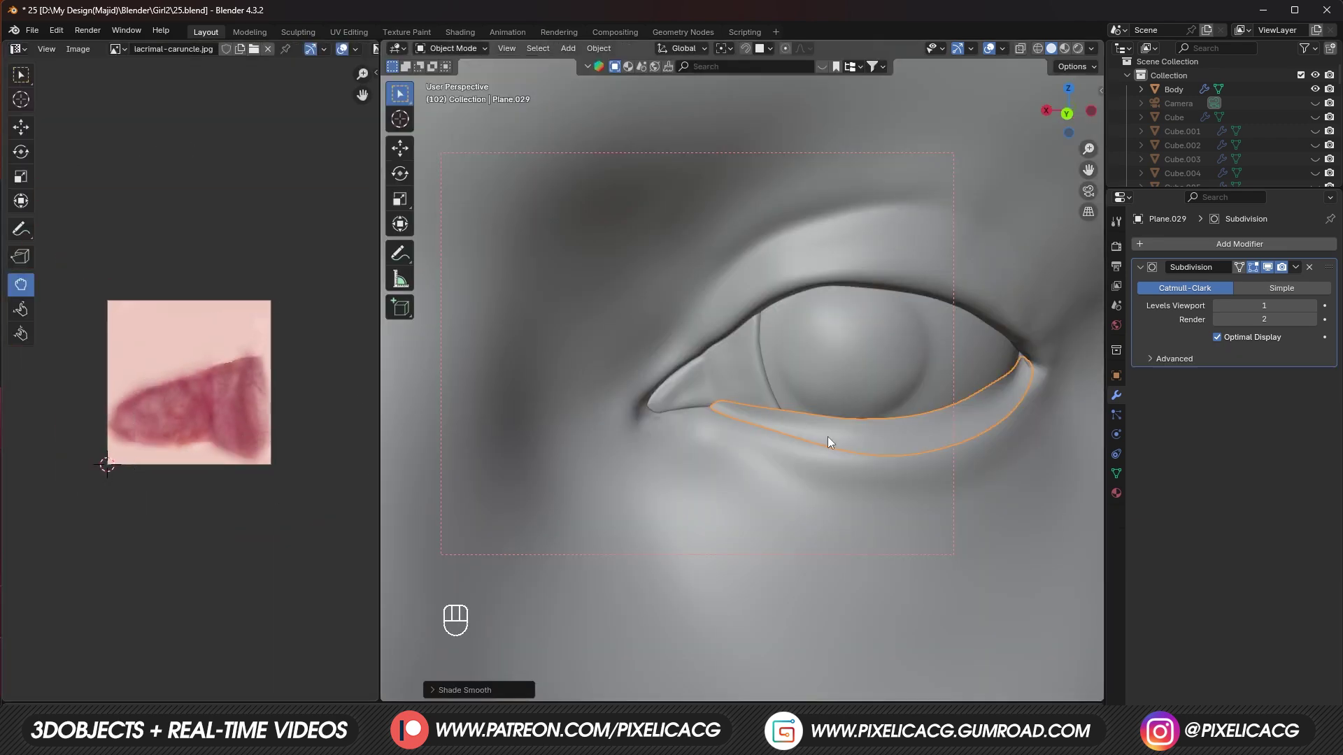
# Step: Unwrap the whole tear-line strip's UVs and show them in the UV editor
pyautogui.press('Tab')
pyautogui.press('a')
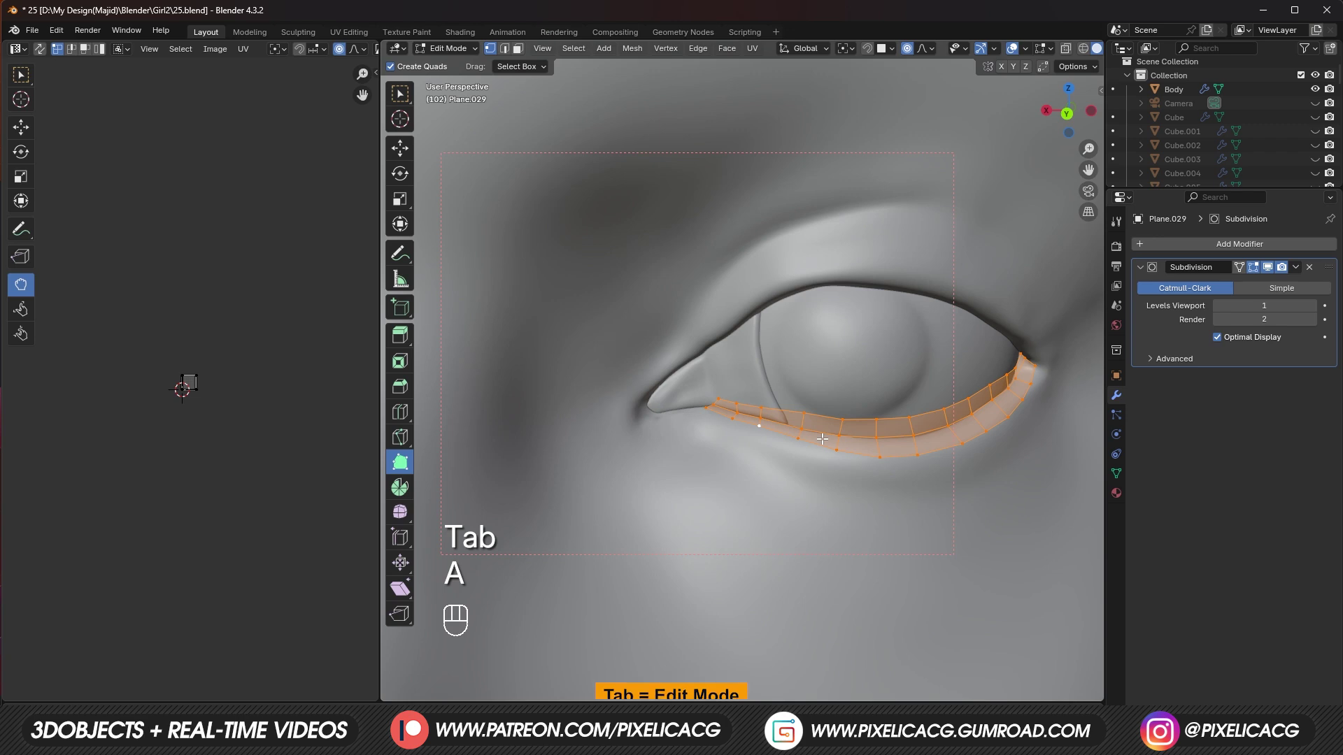
pyautogui.press('u')
pyautogui.press('u')
pyautogui.click(34, 75)
pyautogui.press('3')
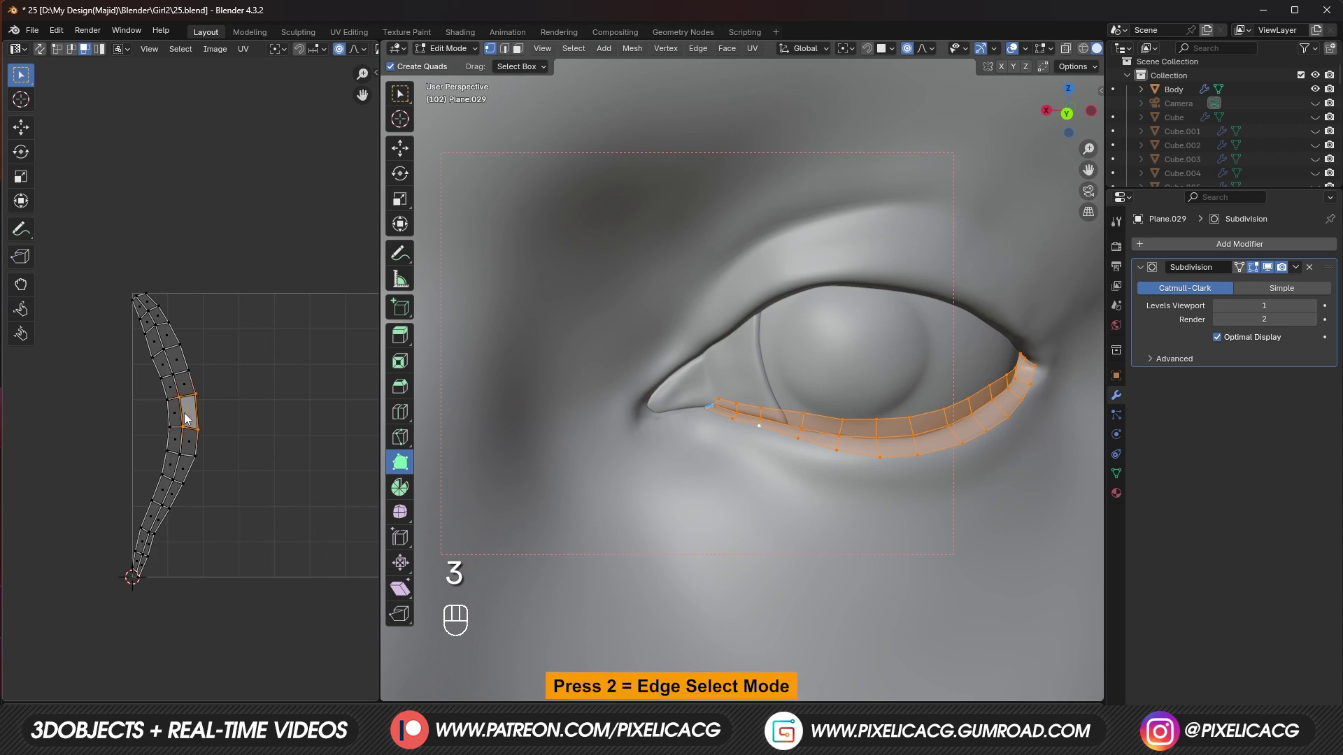
pyautogui.press('2')
# Step: Stretch and rescale the strip's UV island to fit the layout
pyautogui.press('s')
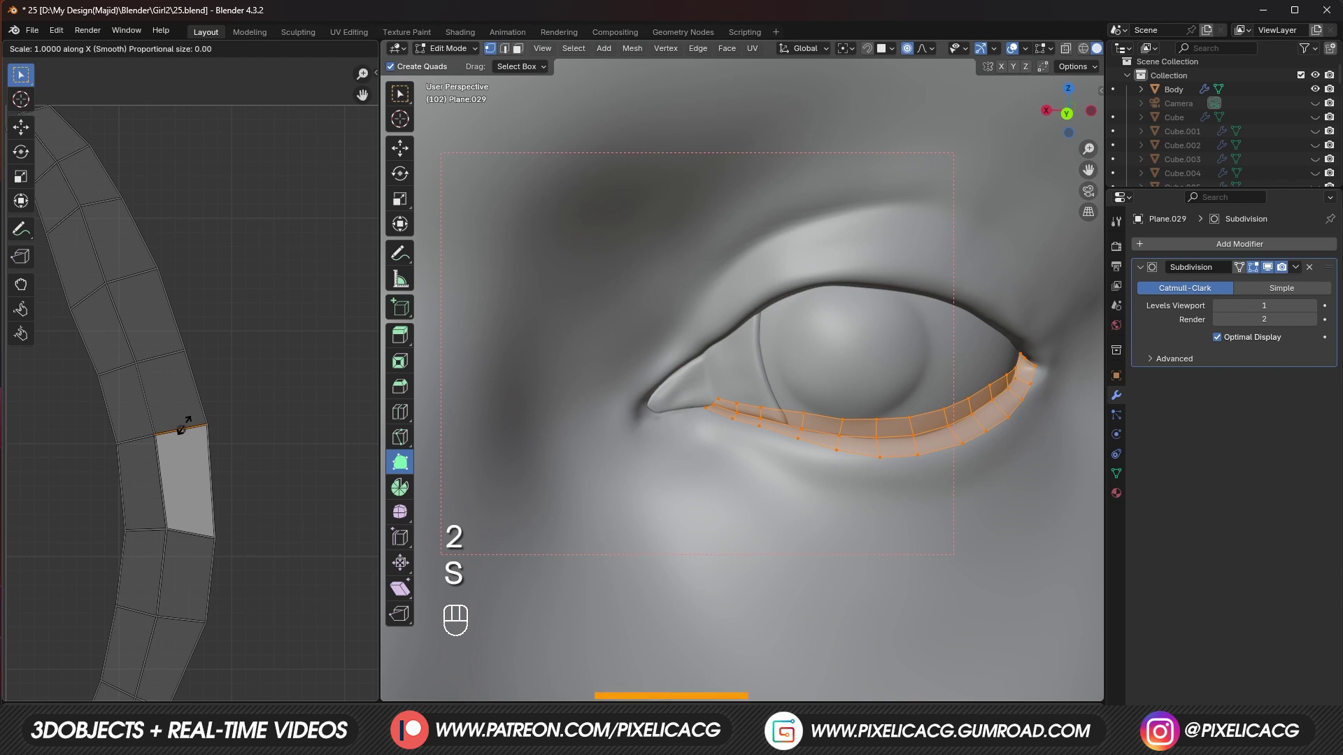
pyautogui.press('s')
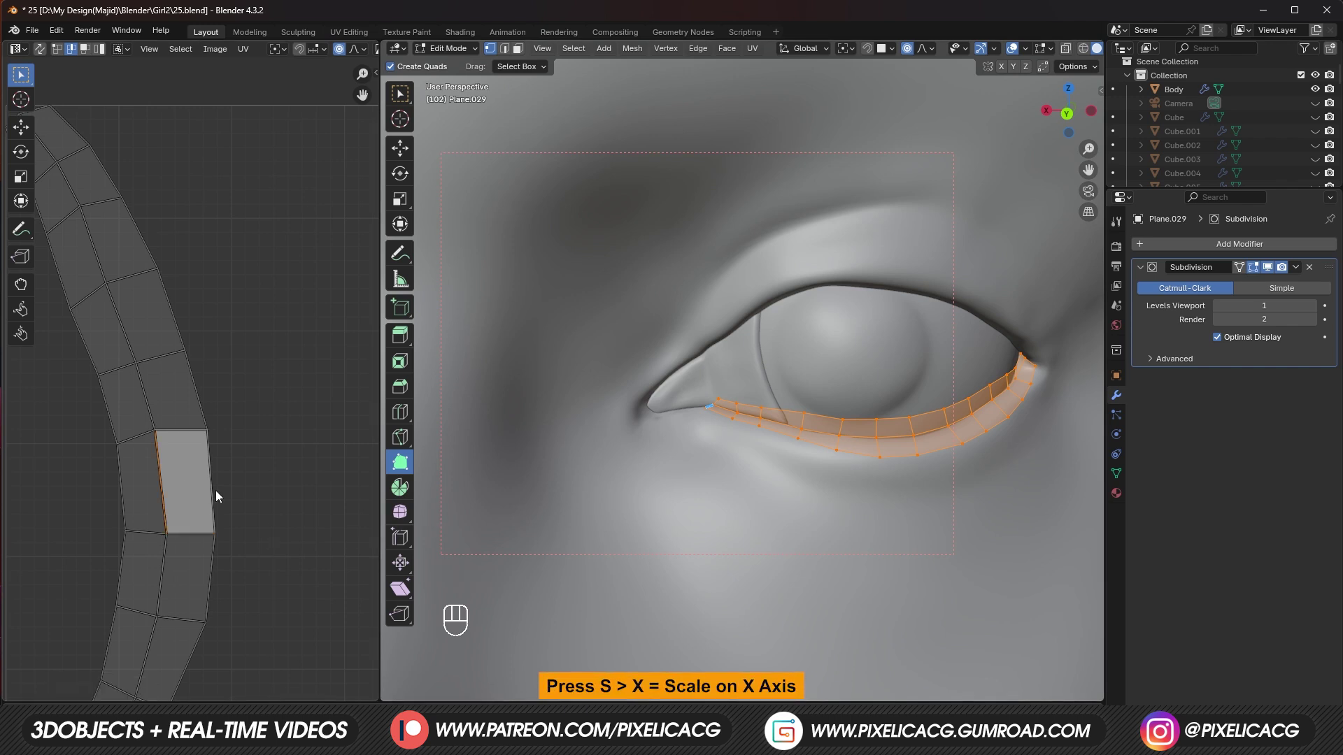
pyautogui.press('s')
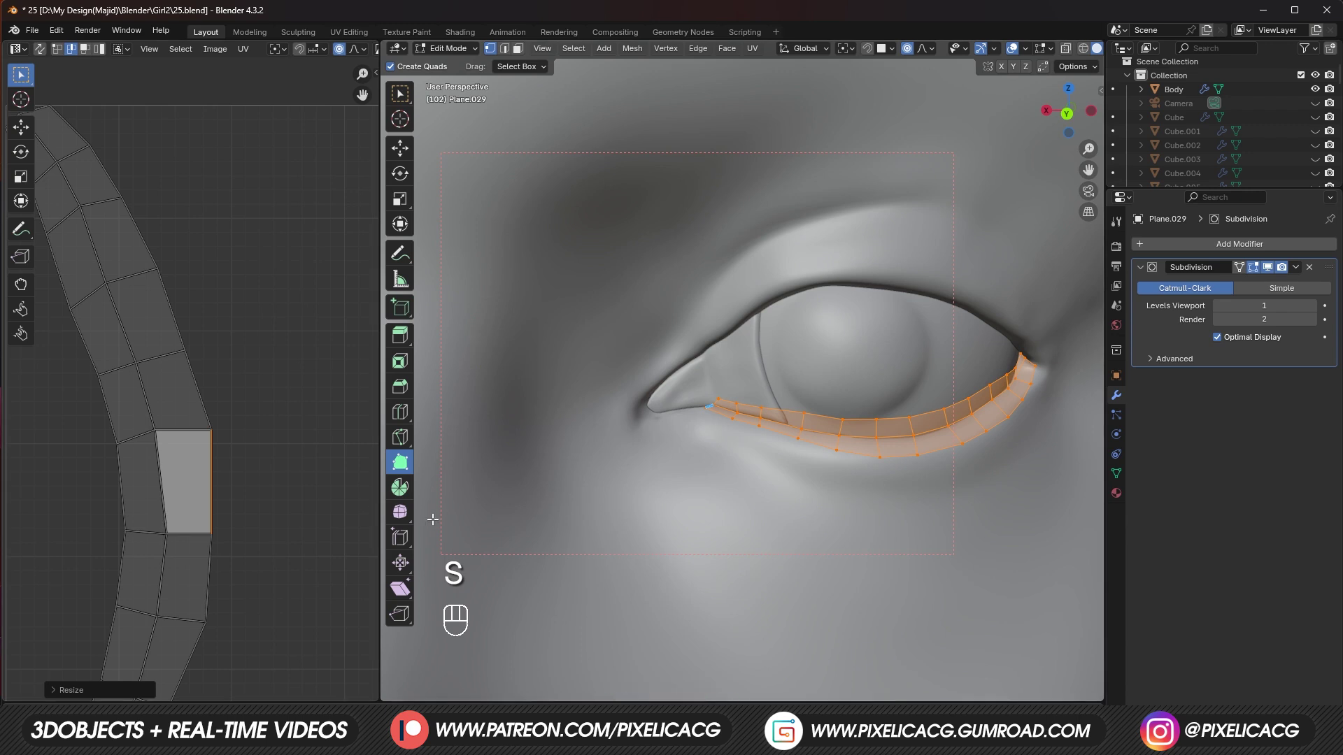
pyautogui.press('s')
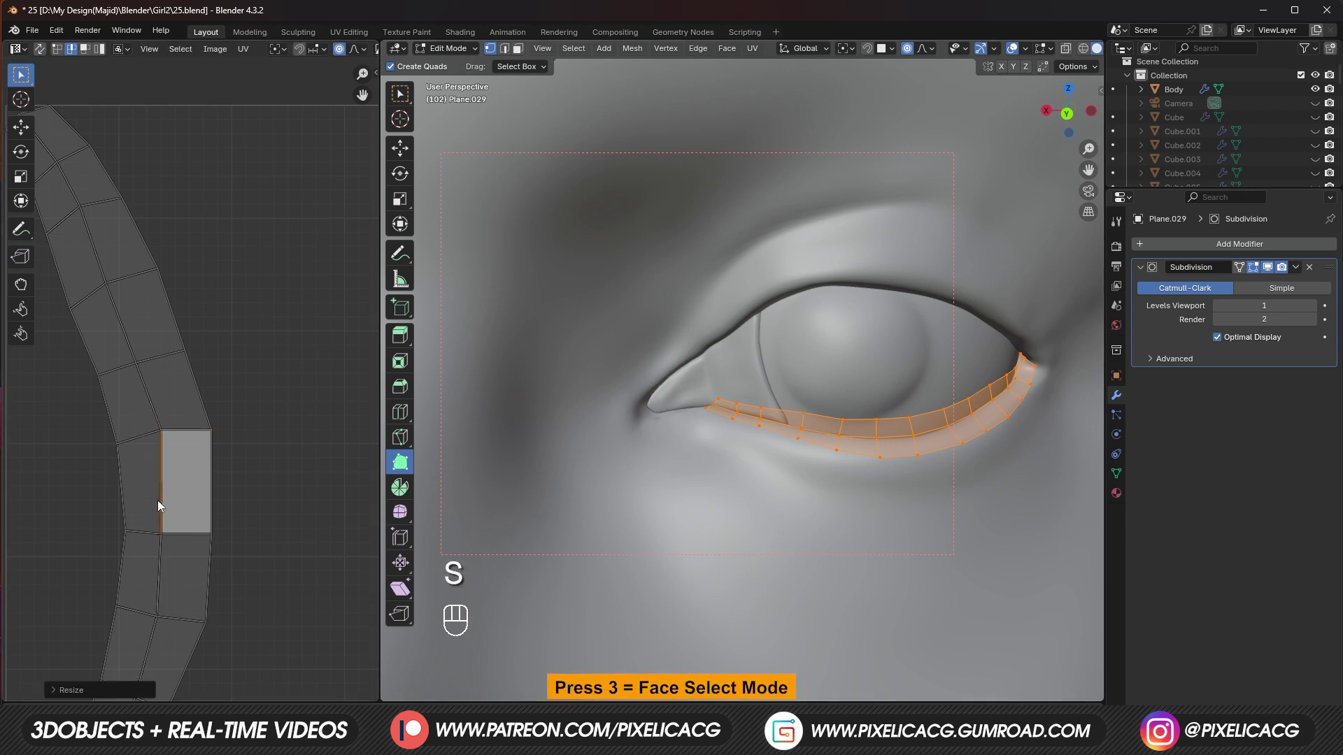
pyautogui.press('3')
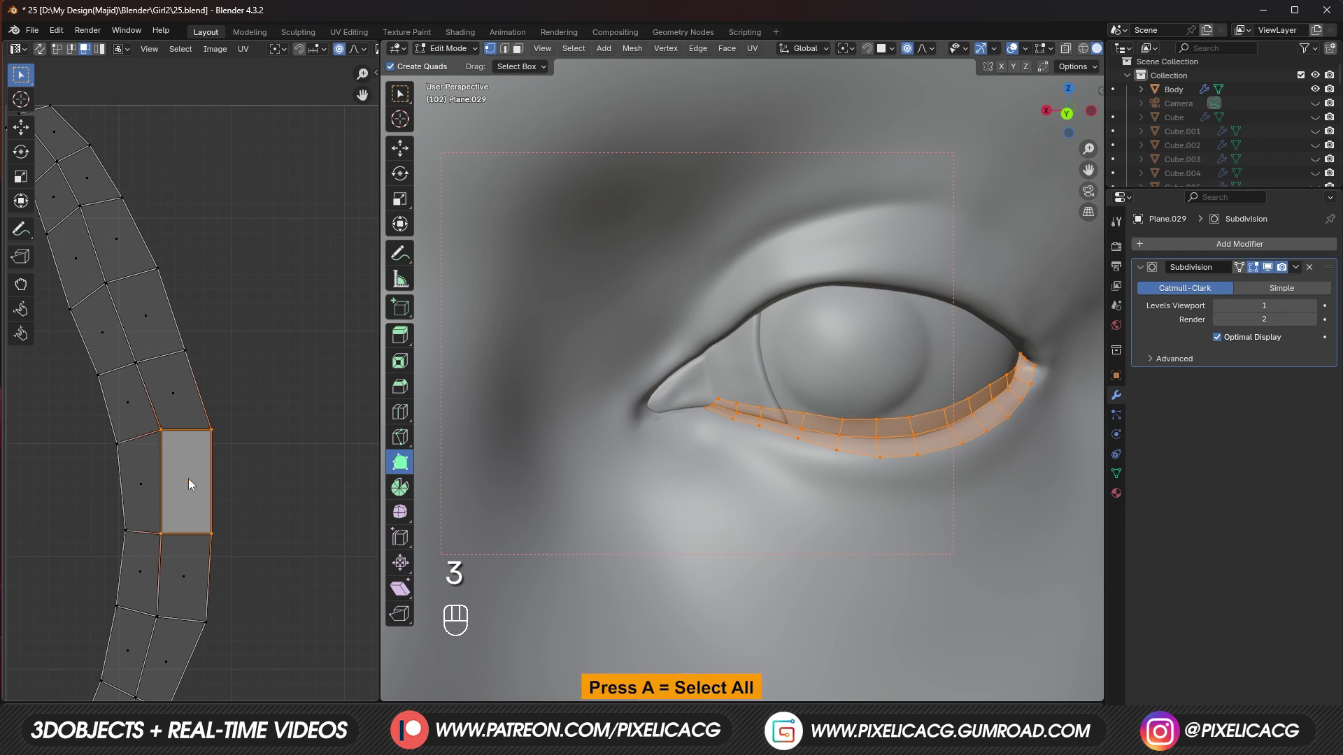
pyautogui.press('a')
pyautogui.click(186, 487)
pyautogui.press('r')
pyautogui.press('g')
pyautogui.press('s')
pyautogui.press('s')
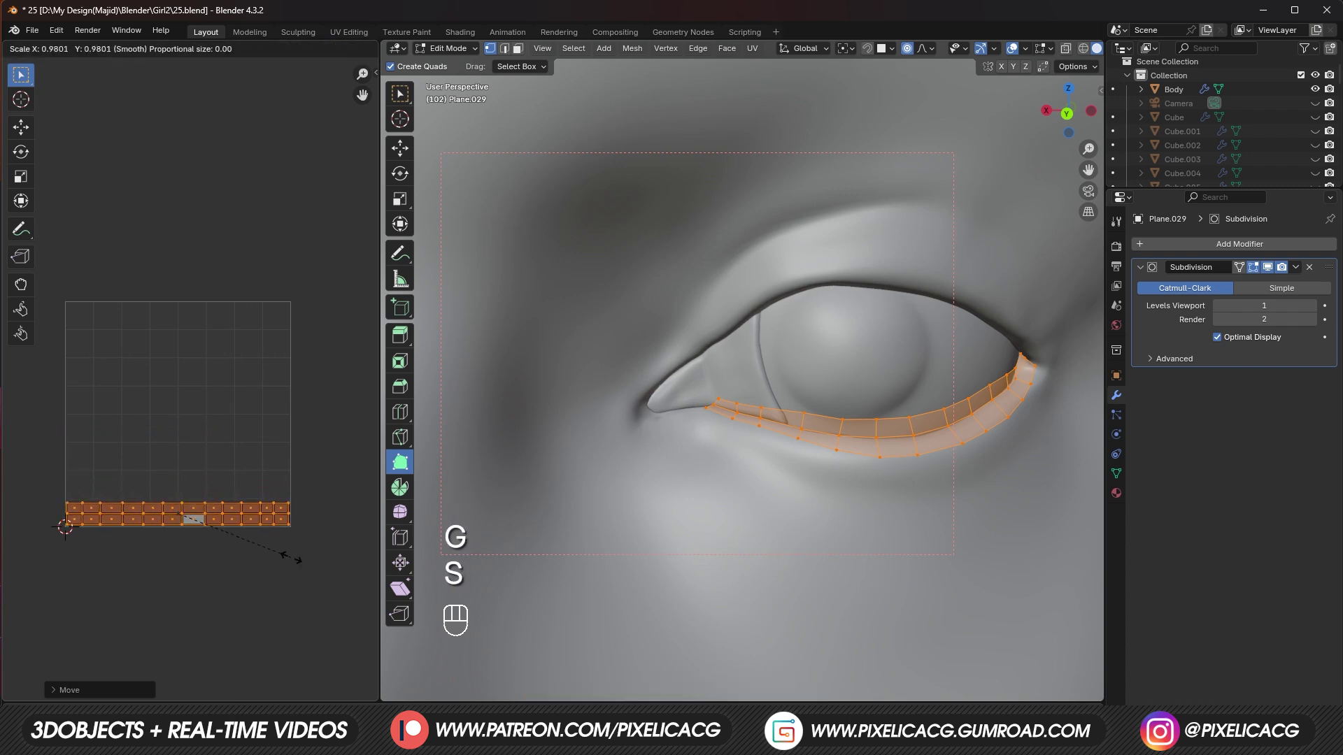
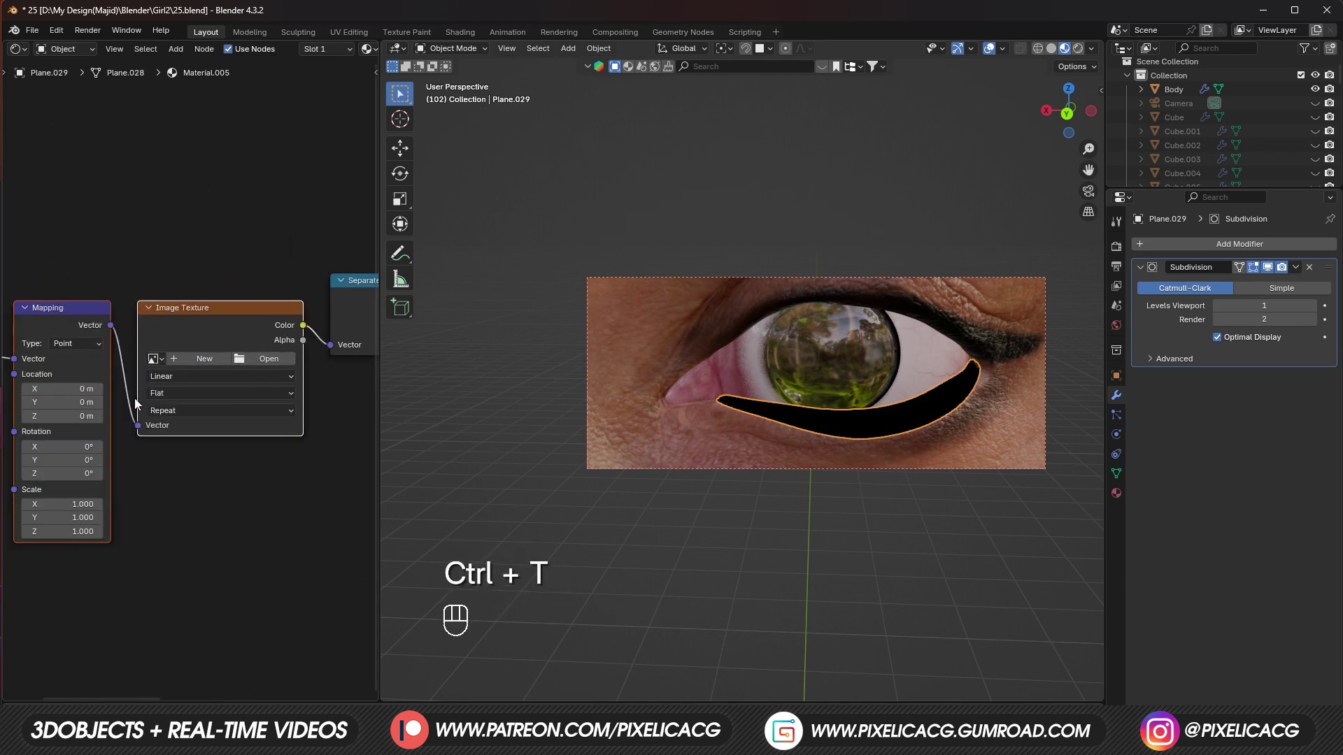
# Step: Feed UV texture coordinates through Mapping and Separate XYZ into a Color Ramp
pyautogui.moveTo(306, 374); pyautogui.dragTo(301, 354)
pyautogui.click(244, 329)
pyautogui.press('x')
pyautogui.click(286, 345)
pyautogui.click(226, 347)
pyautogui.moveTo(137, 317); pyautogui.dragTo(42, 357)
pyautogui.click(43, 356)
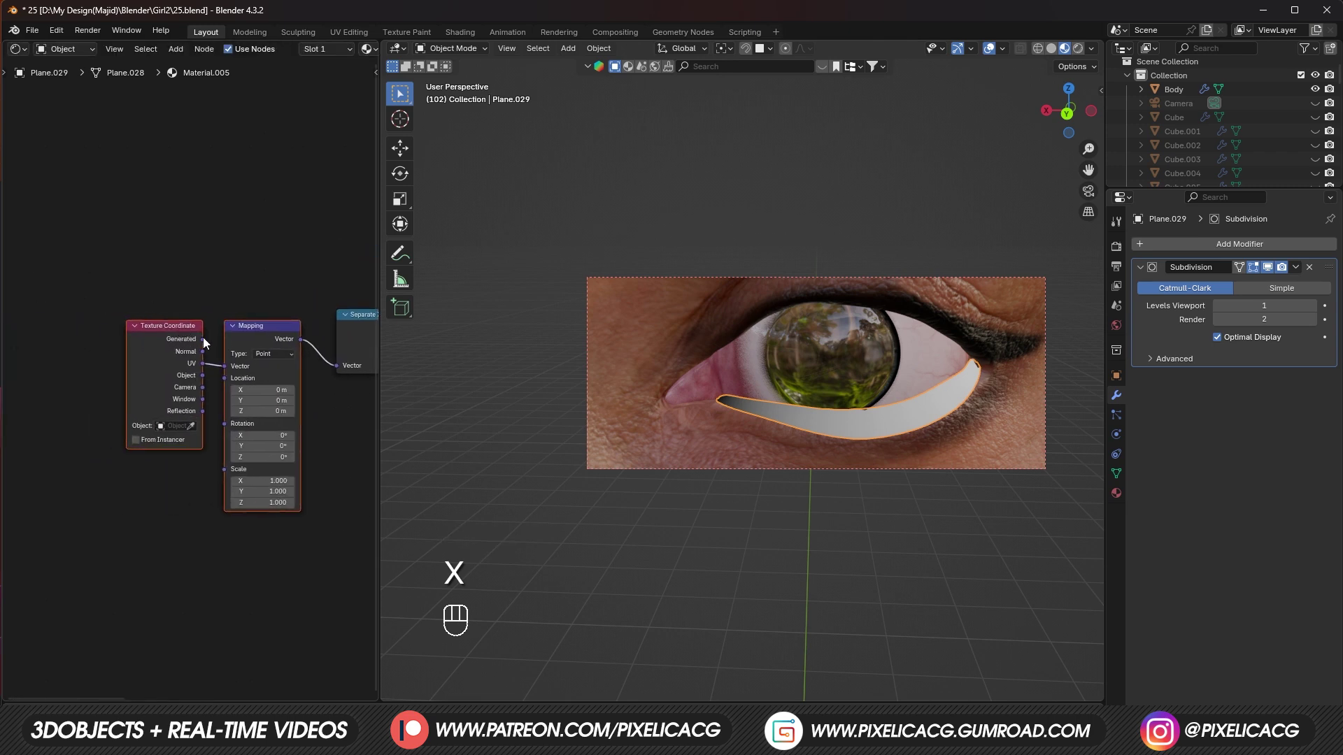
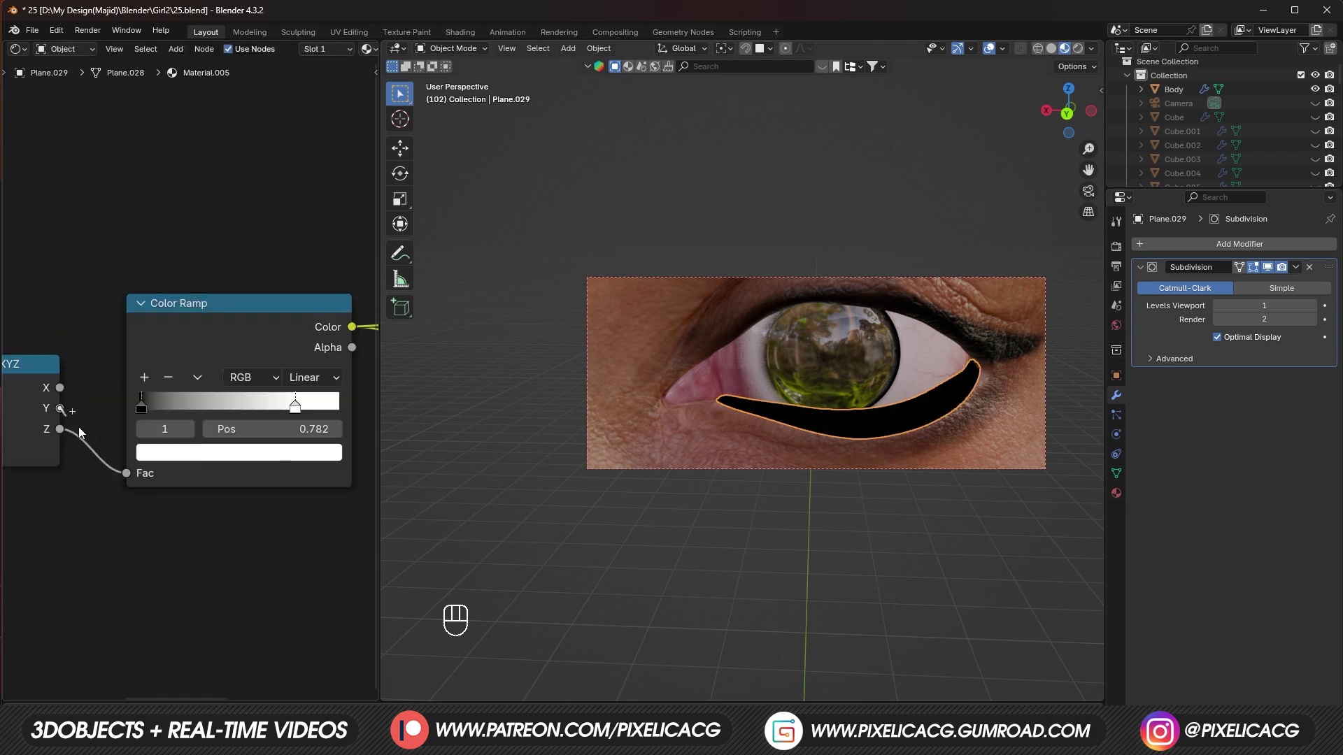
# Step: Add and position black/white ramp stops for a soft gradient across the strip's width
pyautogui.moveTo(138, 477); pyautogui.dragTo(162, 459)
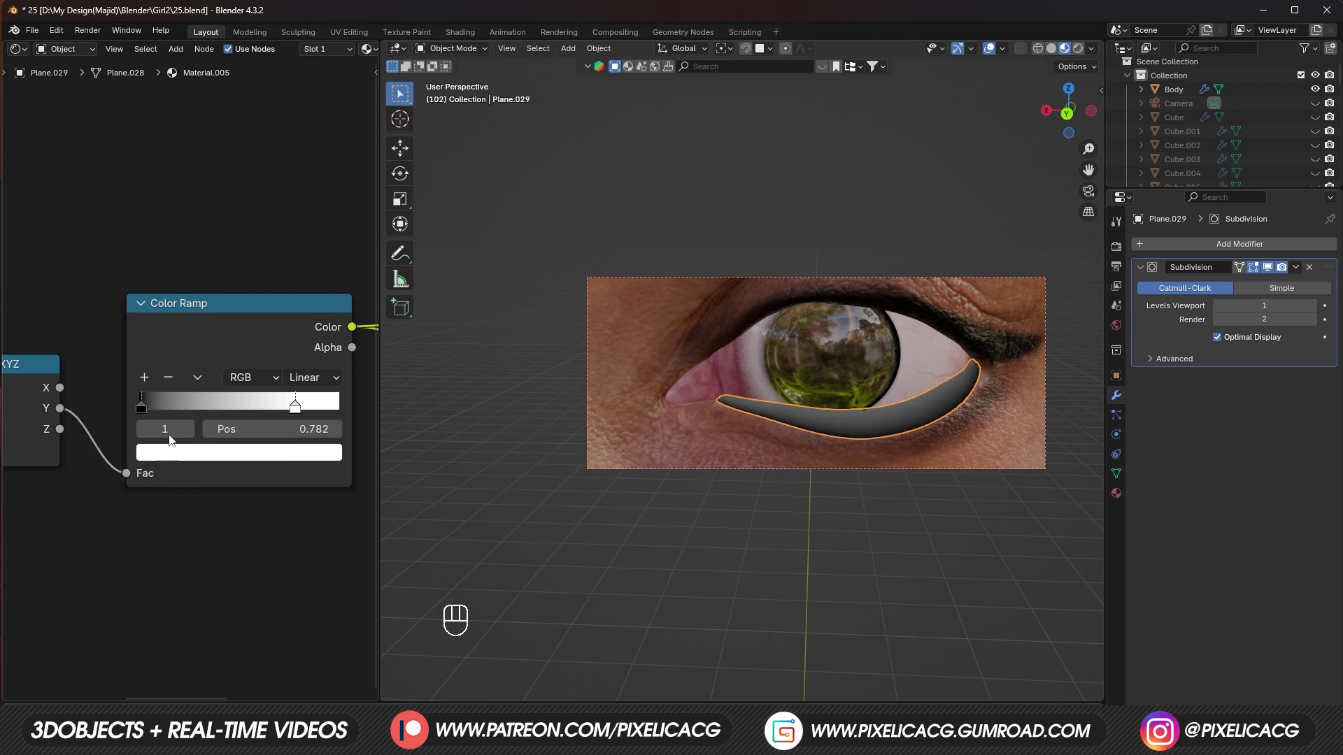
pyautogui.click(150, 411)
pyautogui.moveTo(275, 406); pyautogui.dragTo(185, 409)
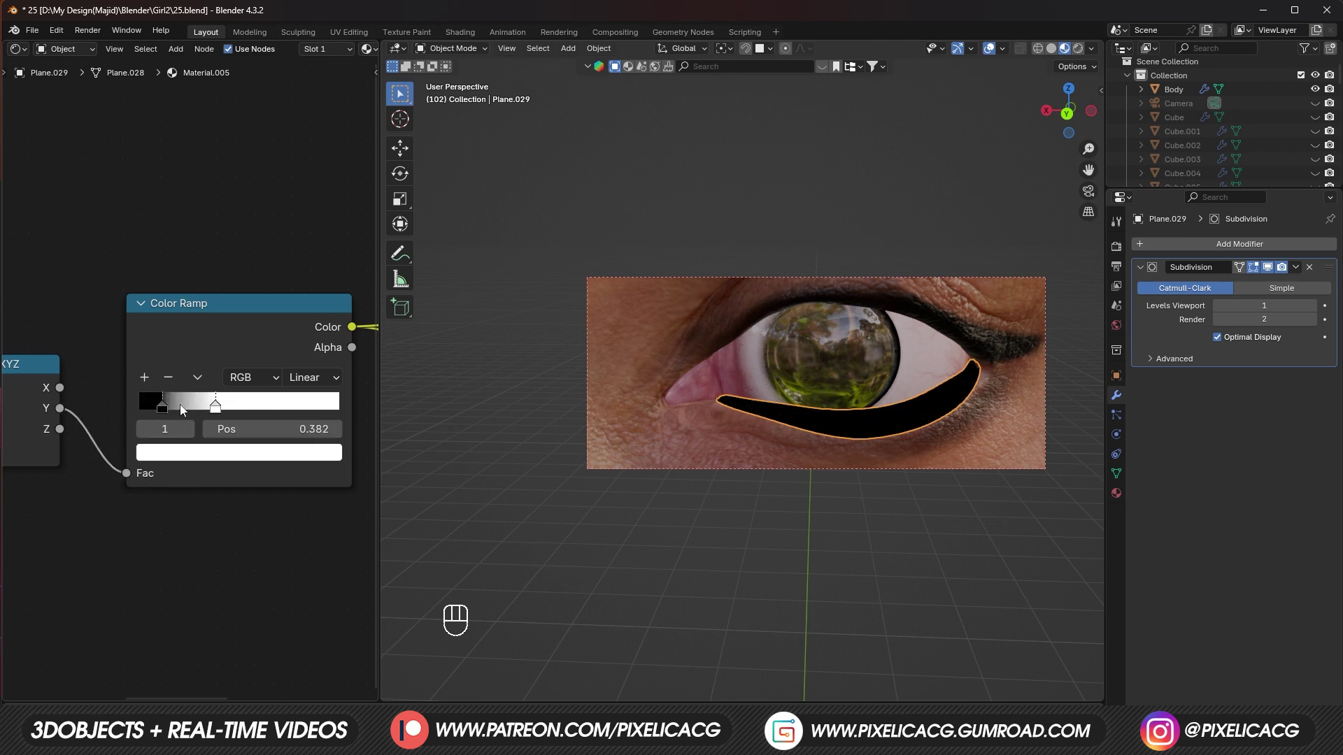
pyautogui.click(152, 415)
pyautogui.moveTo(214, 412); pyautogui.dragTo(167, 414)
pyautogui.click(148, 416)
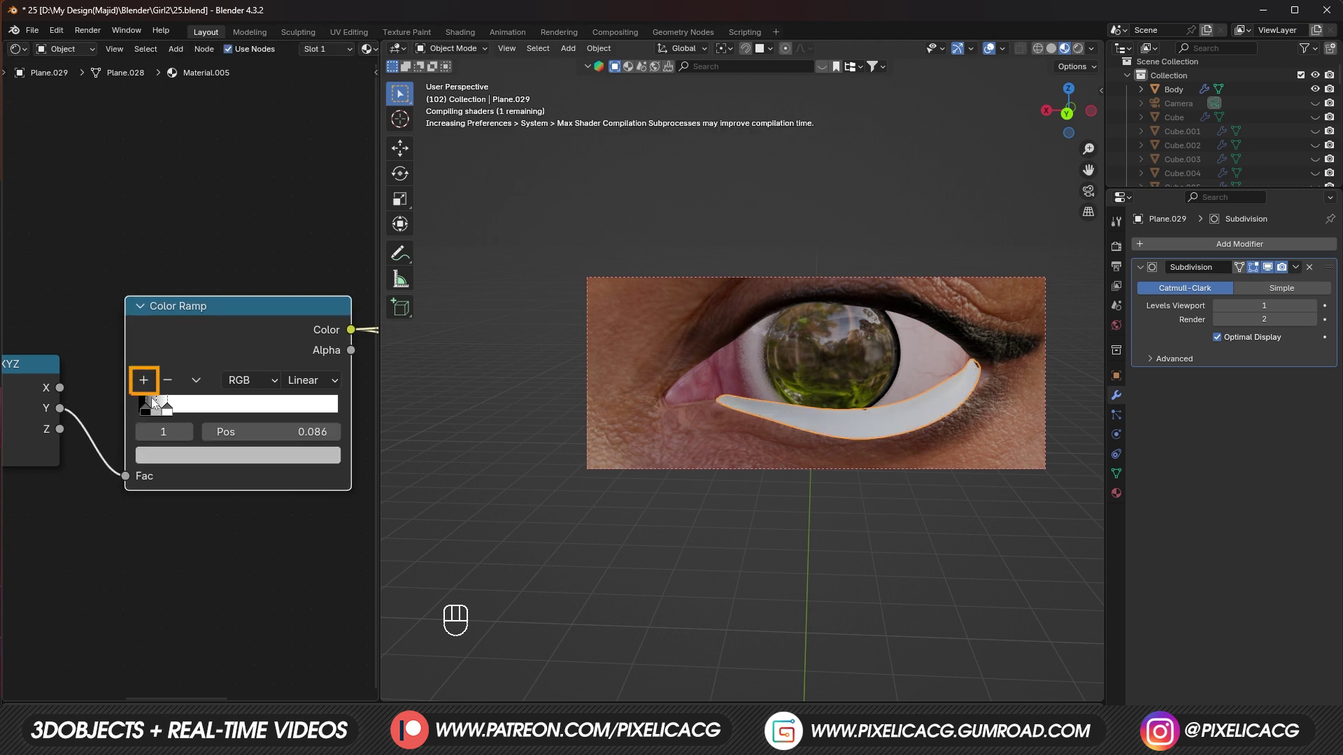
pyautogui.moveTo(163, 414); pyautogui.dragTo(210, 419)
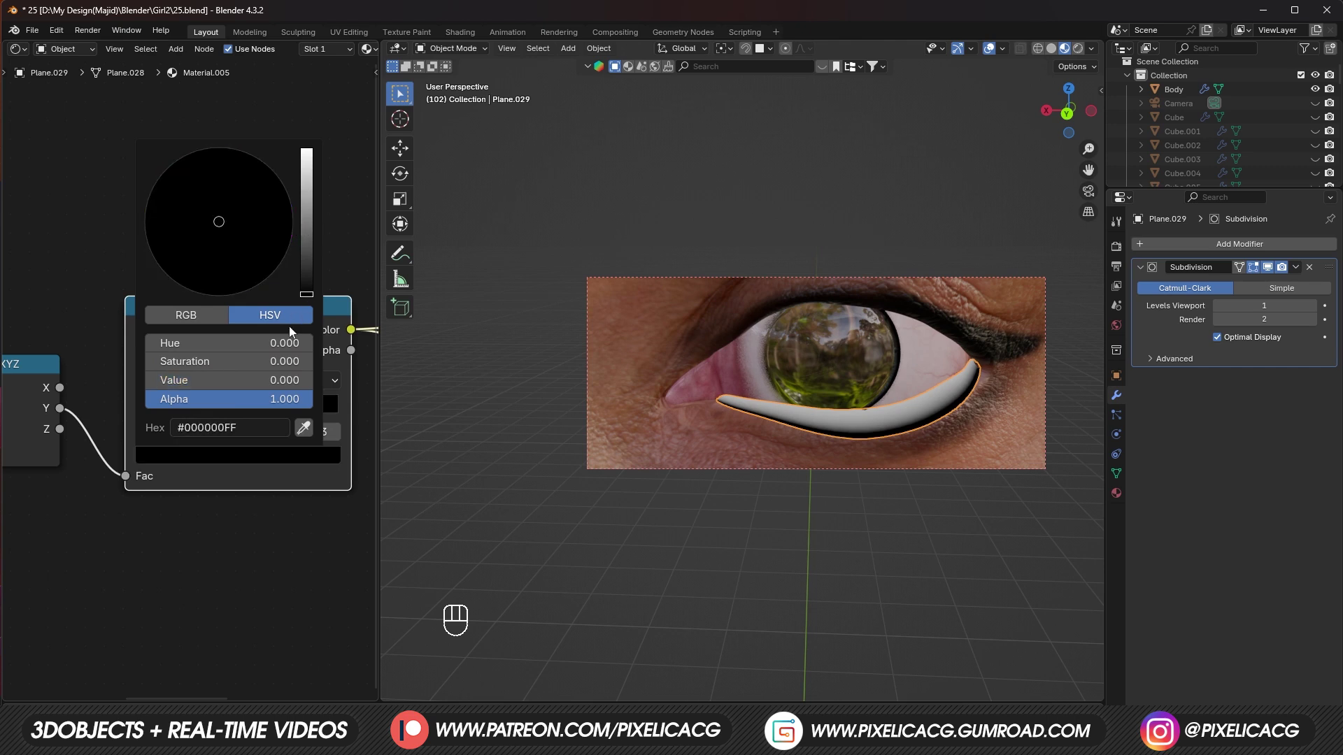
pyautogui.click(206, 414)
pyautogui.click(182, 403)
pyautogui.moveTo(260, 405); pyautogui.dragTo(217, 408)
pyautogui.click(199, 407)
pyautogui.click(220, 403)
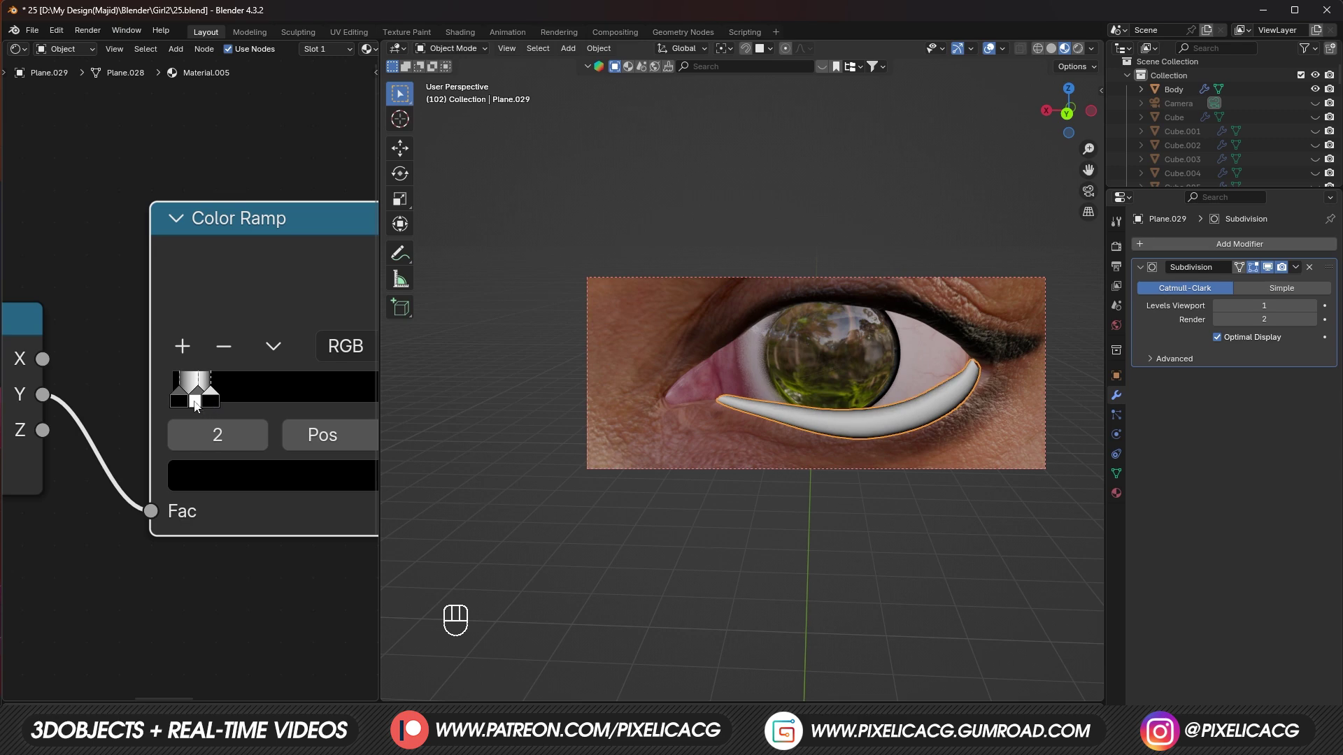
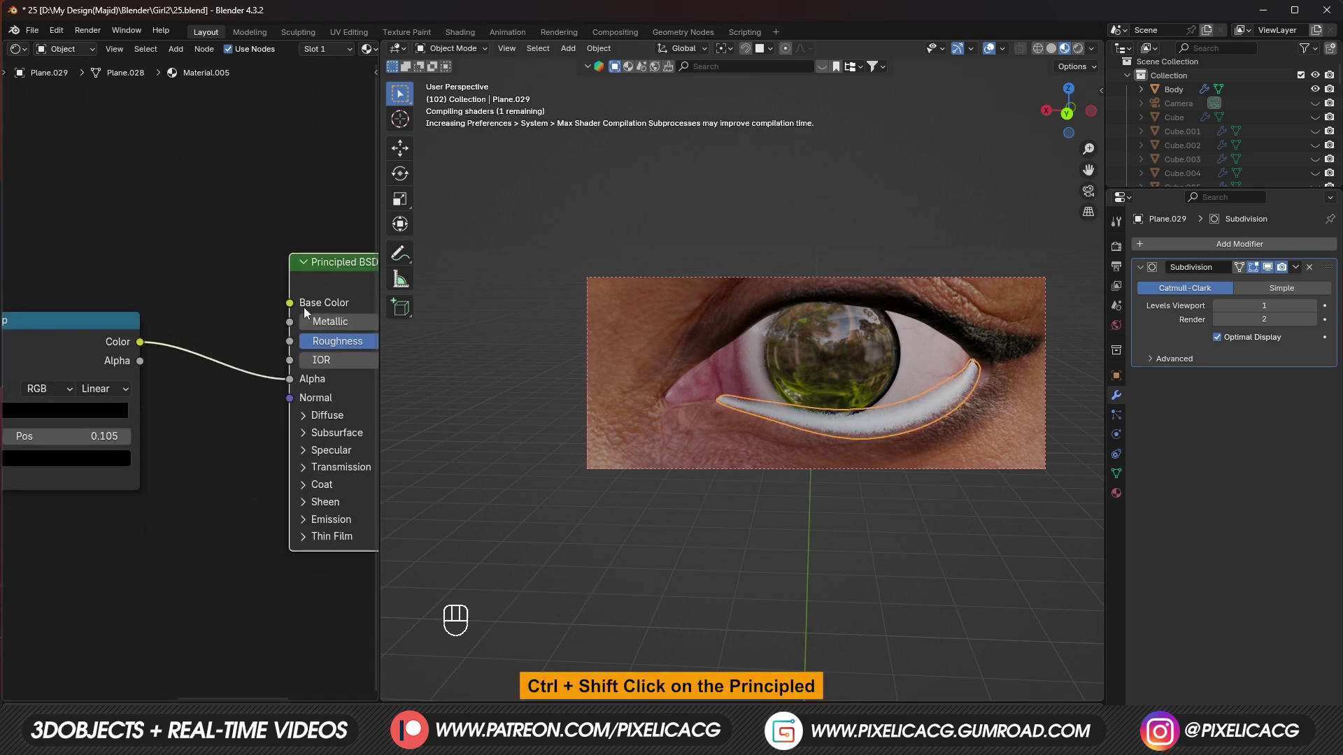
# Step: Drive Alpha from the Color Ramp, with white base colour and roughness about 0.32
pyautogui.moveTo(772, 433); pyautogui.dragTo(191, 437)
pyautogui.click(185, 426)
pyautogui.moveTo(185, 443); pyautogui.dragTo(288, 445)
pyautogui.press('shift+a')
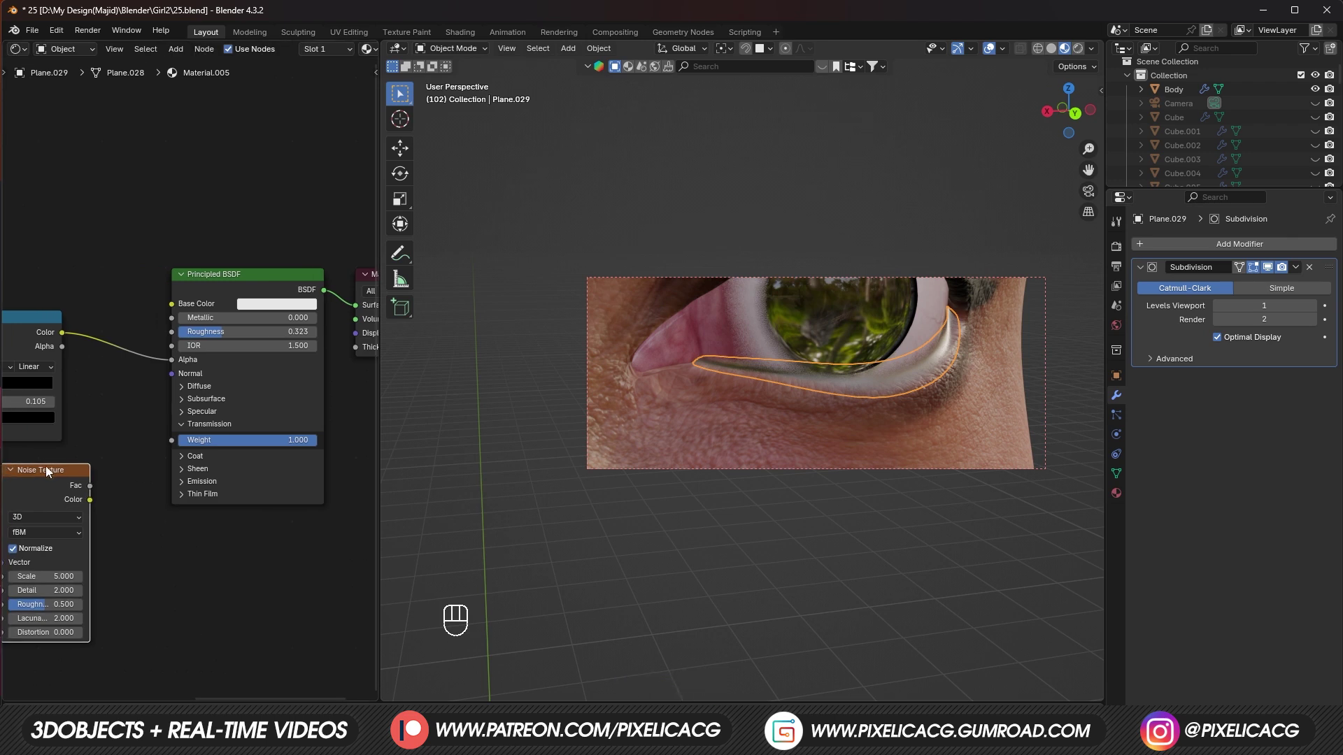
pyautogui.press('shift+a')
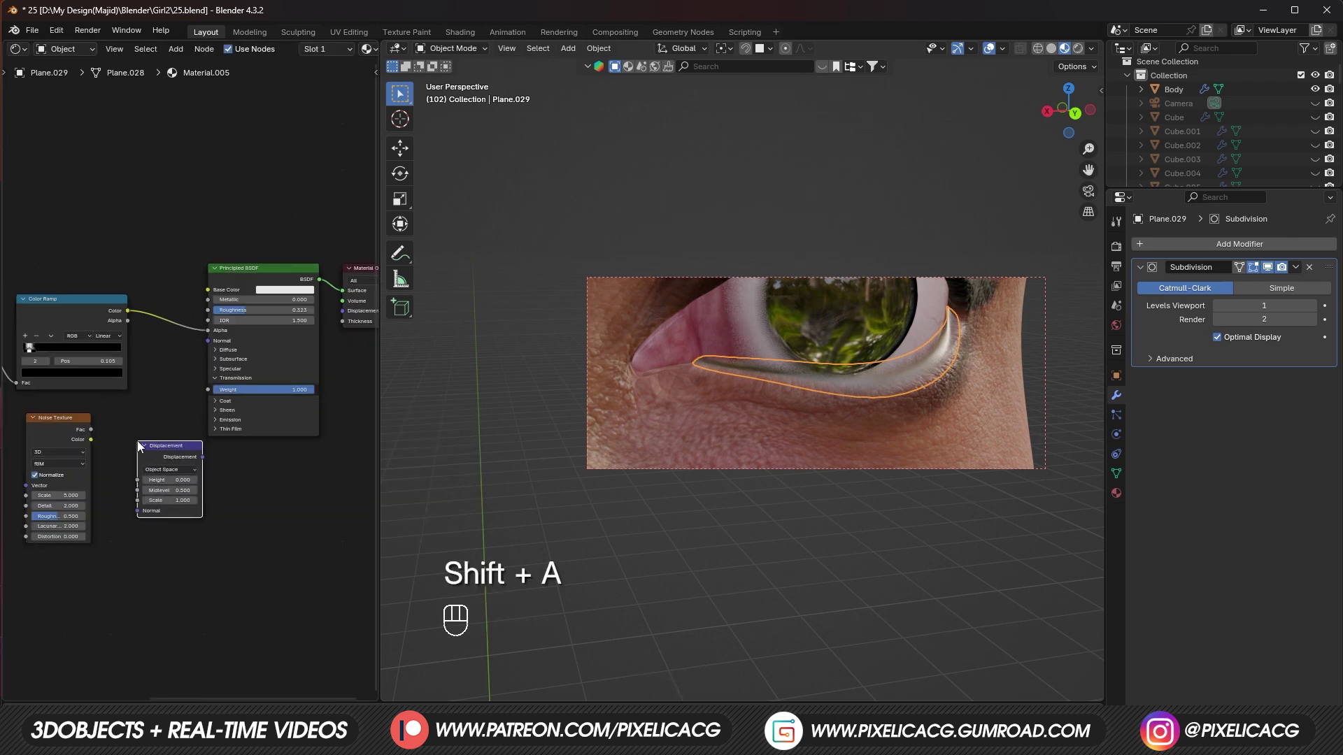
# Step: Add a noise texture and nudge the ramp stop near 0.06 in rendered view
pyautogui.moveTo(109, 440); pyautogui.dragTo(247, 478)
pyautogui.click(231, 484)
pyautogui.moveTo(135, 496); pyautogui.dragTo(156, 434)
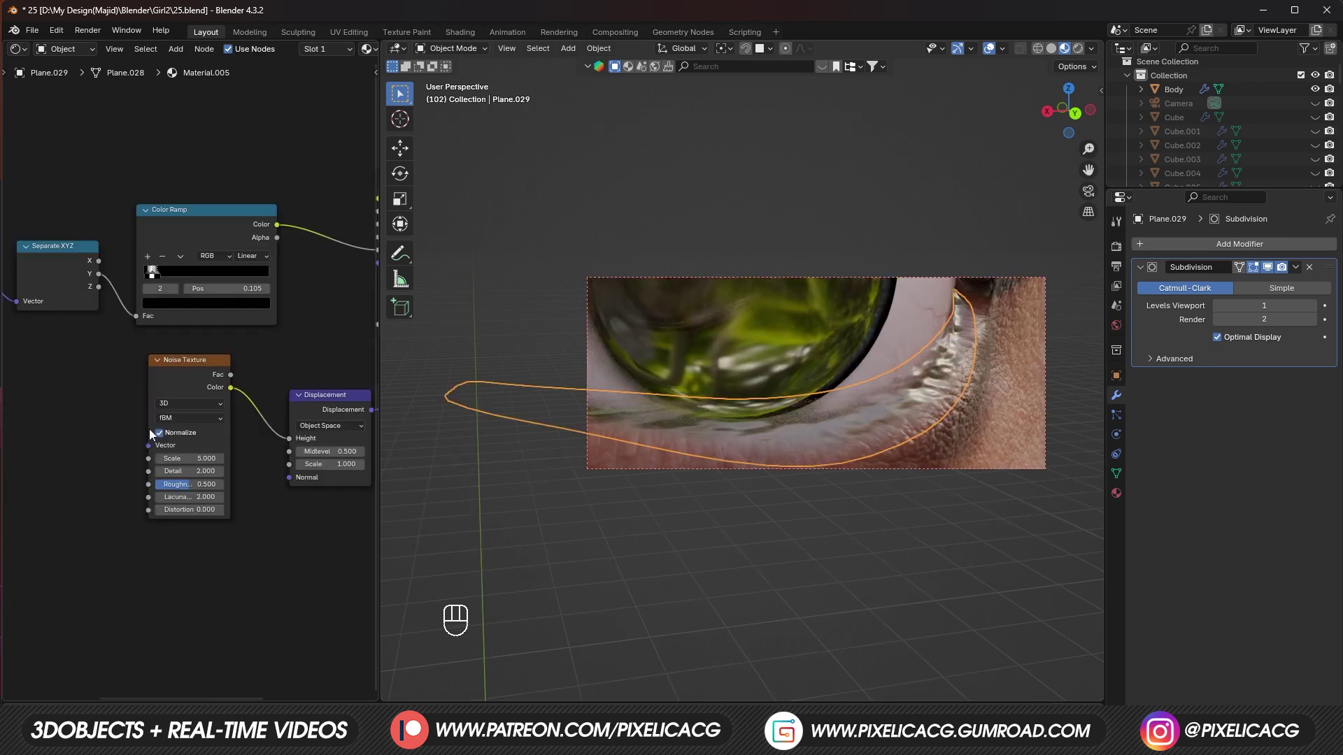
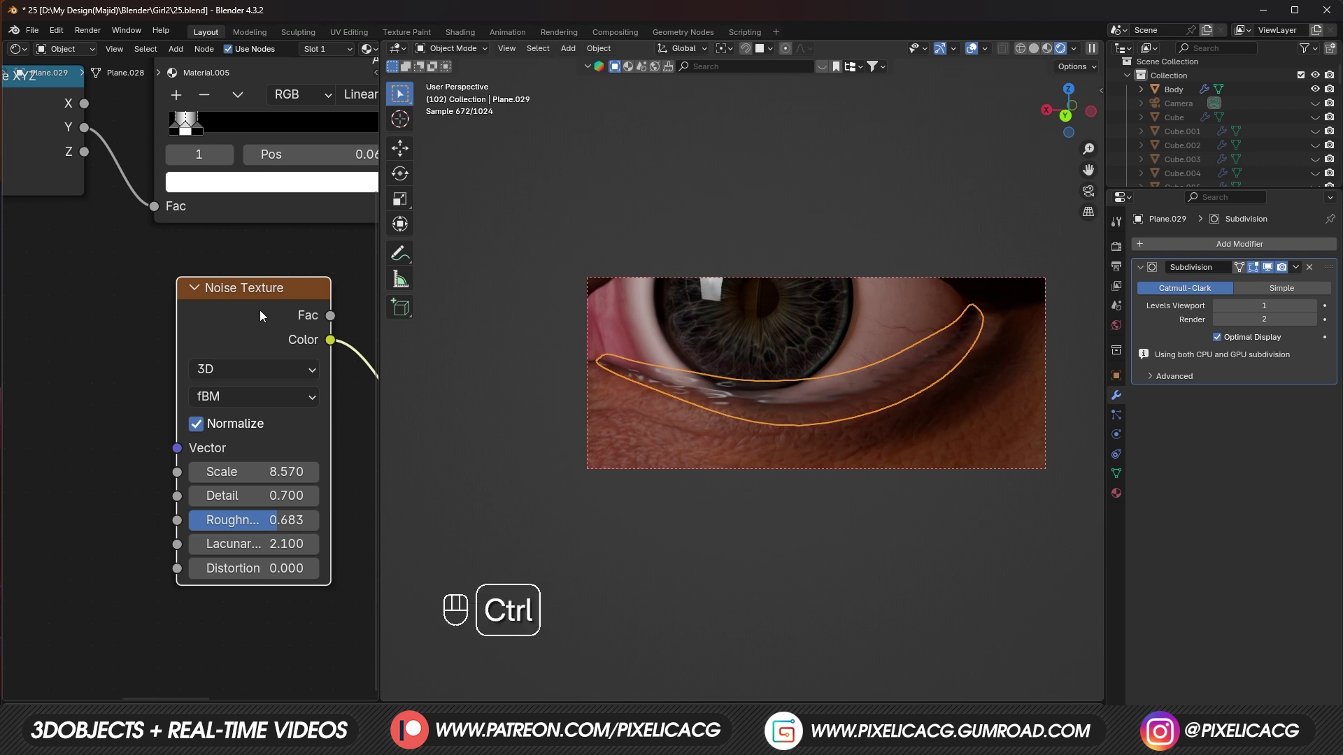
pyautogui.press('ctrl+t')
pyautogui.click(140, 430)
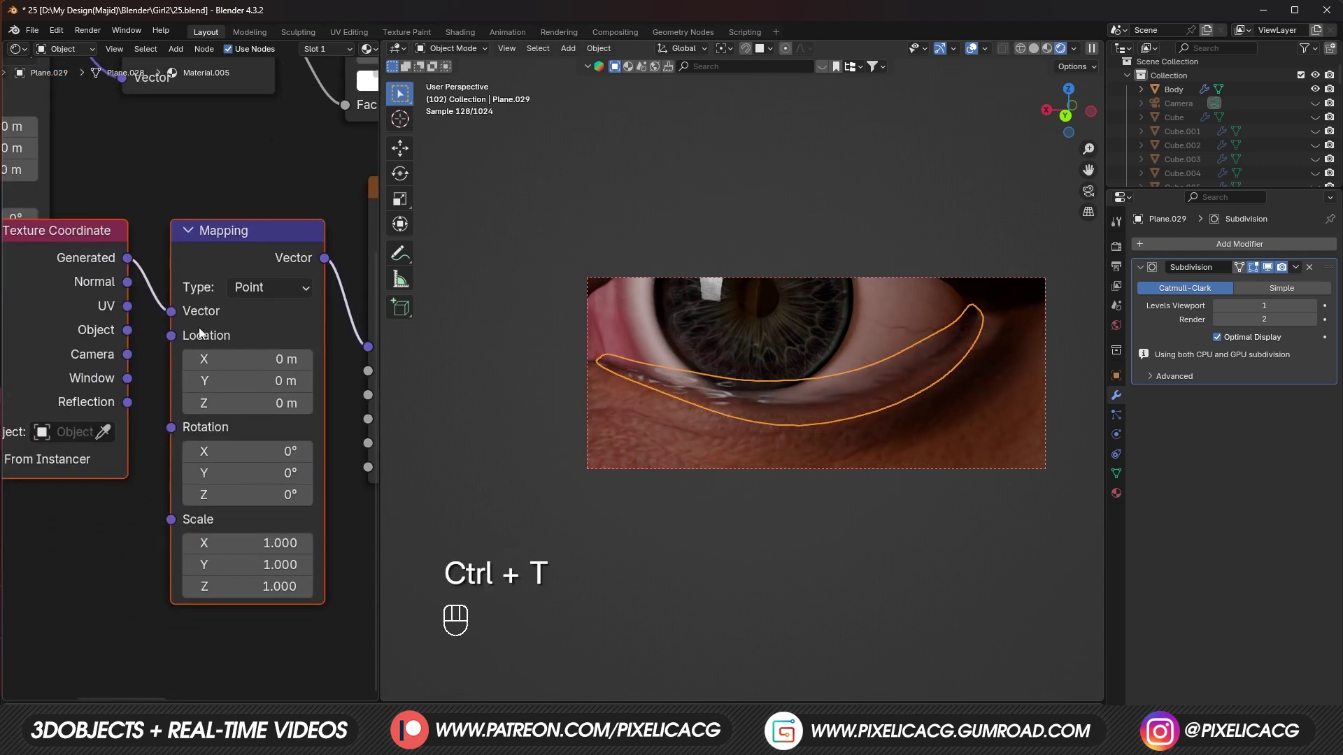